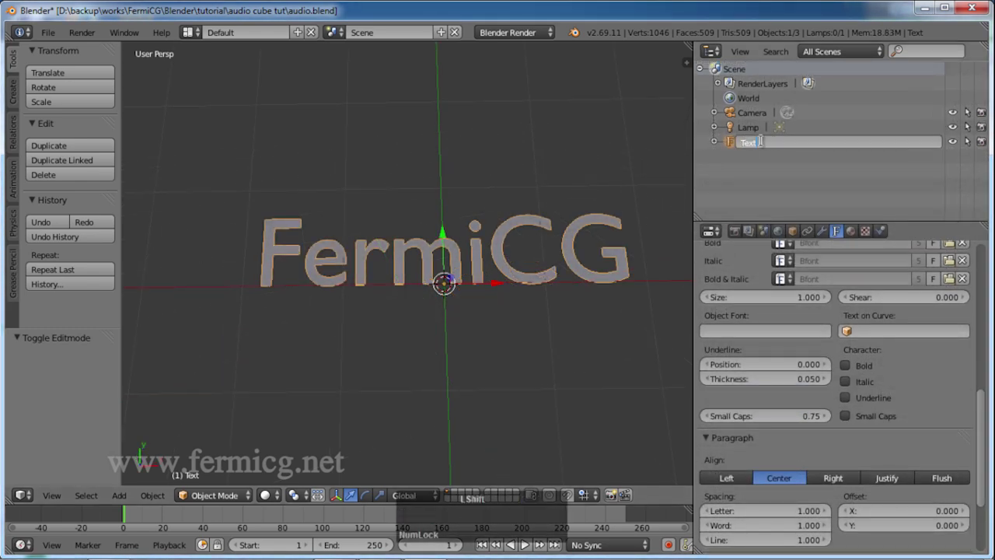
Rename the FermiCG text object to Text_f and duplicate it.
{"action": "key", "text": "f"}
{"action": "key", "text": "Return"}
{"action": "left_click", "coordinate": [759, 145]}
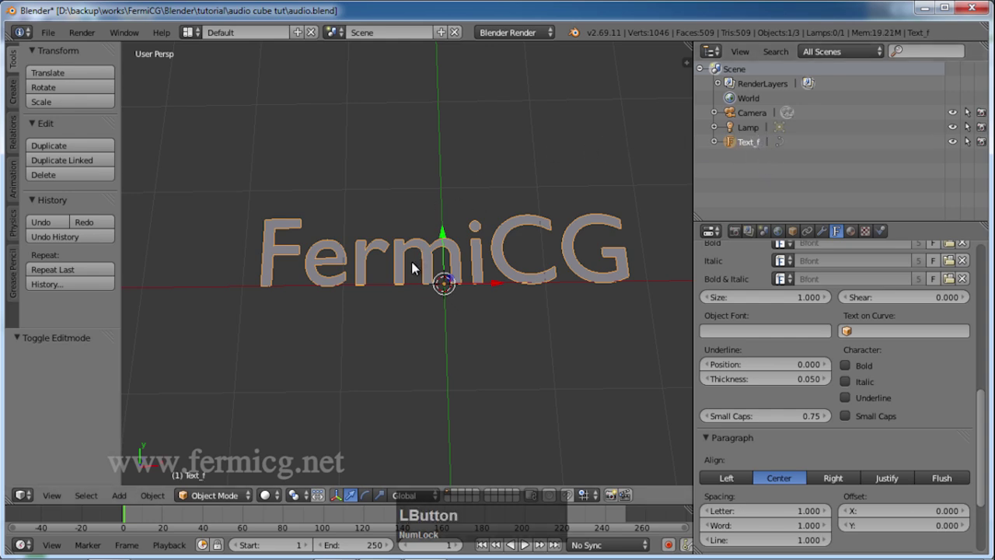
{"action": "key", "text": "d"}
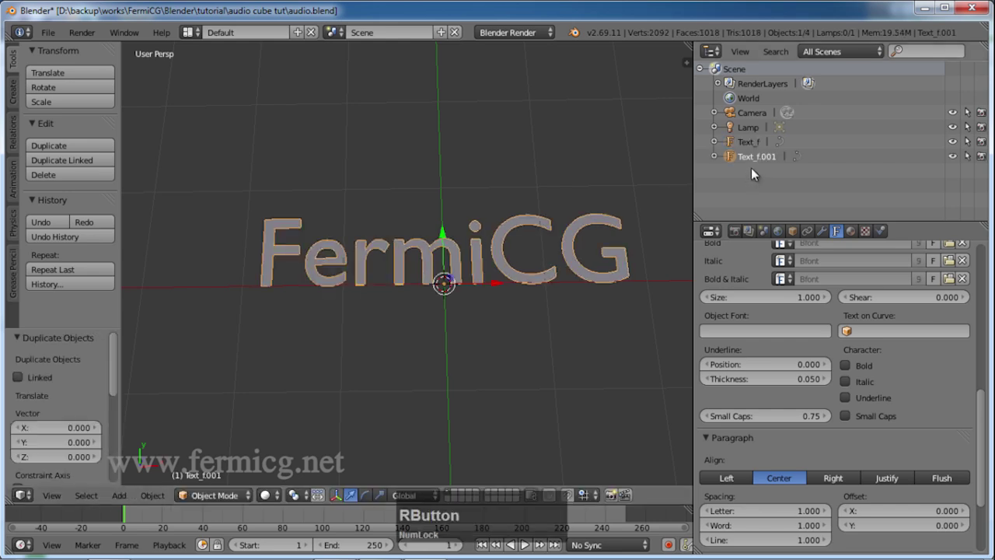
Rename the duplicate text object to Text_m.
{"action": "left_click", "coordinate": [761, 157]}
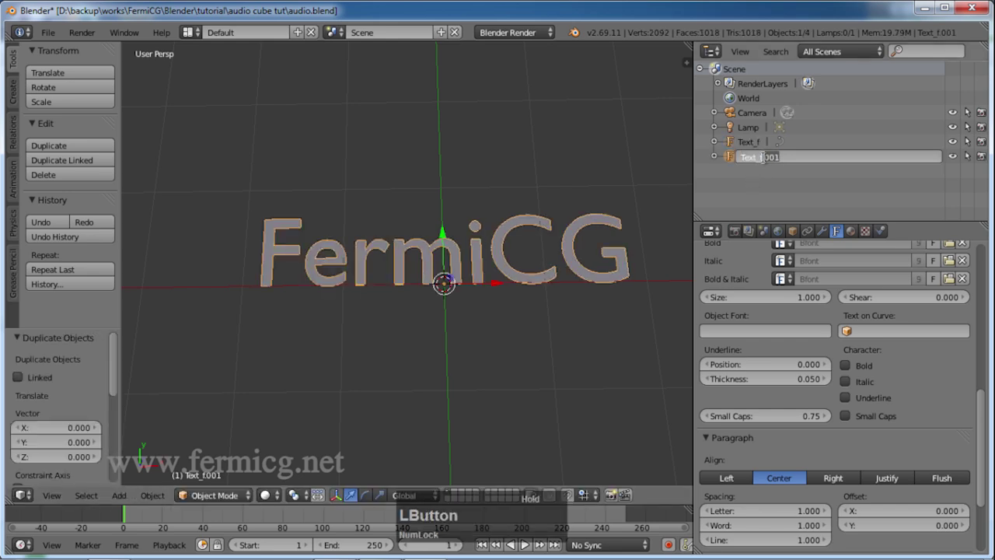
{"action": "key", "text": "m"}
{"action": "key", "text": "Return"}
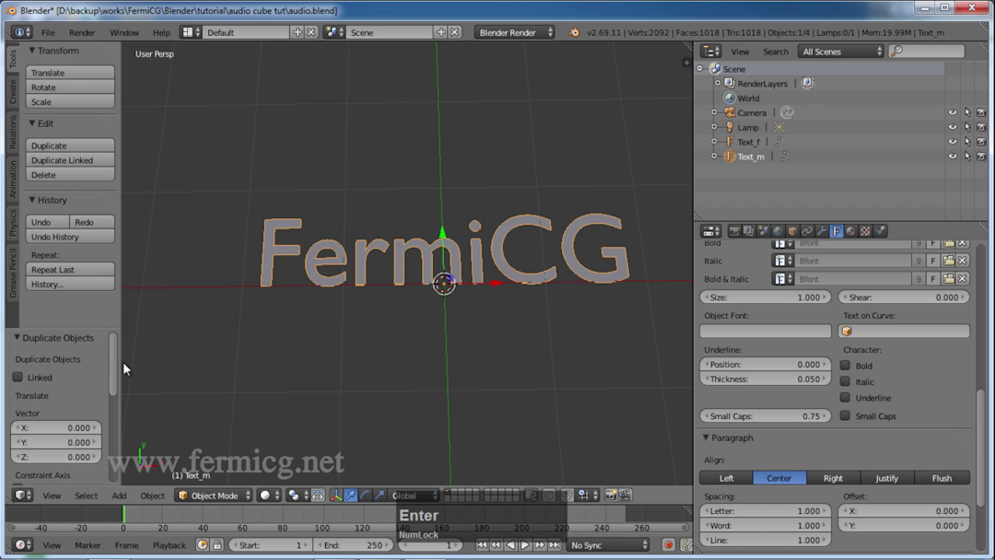
{"action": "middle_click", "coordinate": [519, 361]}
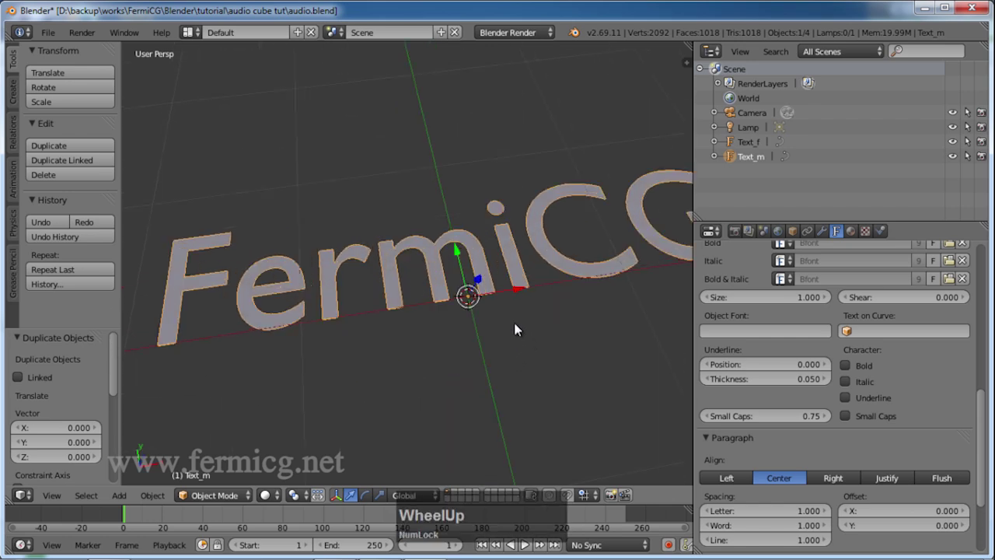
{"action": "scroll", "scroll_direction": "down", "scroll_amount": 3}
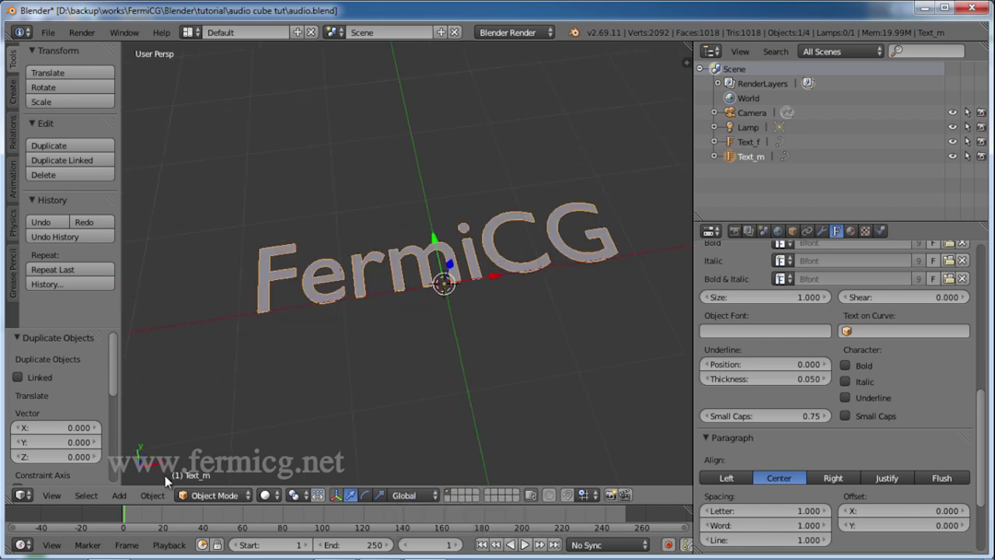
Convert Text_m from a text object into a mesh via Object > Convert to > Mesh.
{"action": "left_click", "coordinate": [164, 498]}
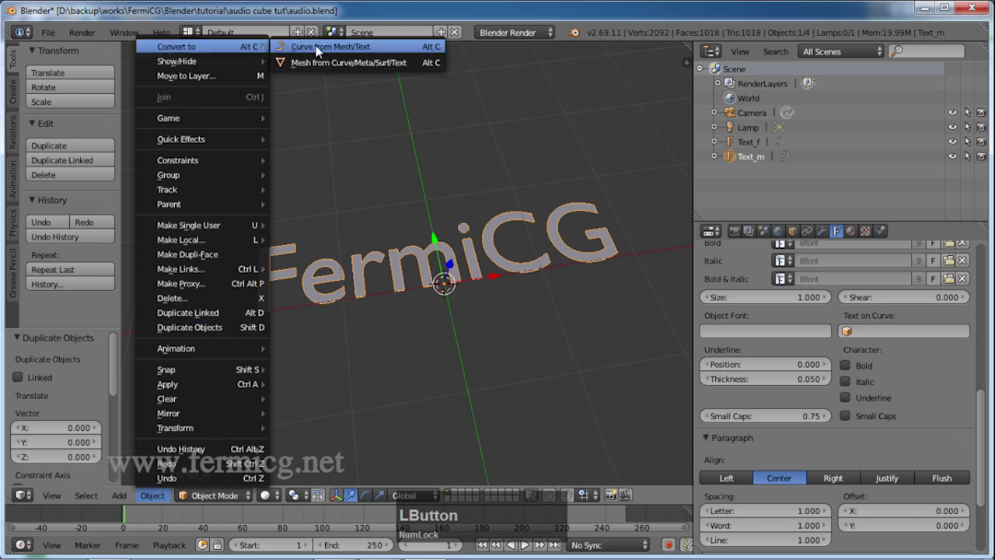
{"action": "left_click", "coordinate": [337, 66]}
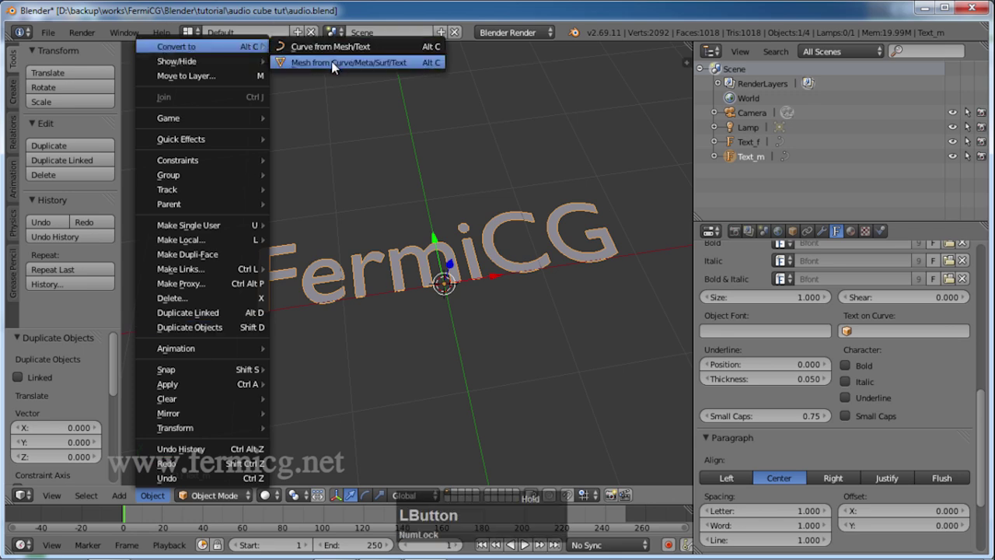
{"action": "middle_click", "coordinate": [504, 320]}
{"action": "scroll", "scroll_direction": "up", "scroll_amount": 3}
{"action": "middle_click", "coordinate": [499, 269]}
Inspect the converted letters and show Text_m's mesh data settings.
{"action": "scroll", "scroll_direction": "down", "scroll_amount": 3}
{"action": "middle_click", "coordinate": [541, 226]}
{"action": "middle_click", "coordinate": [538, 321]}
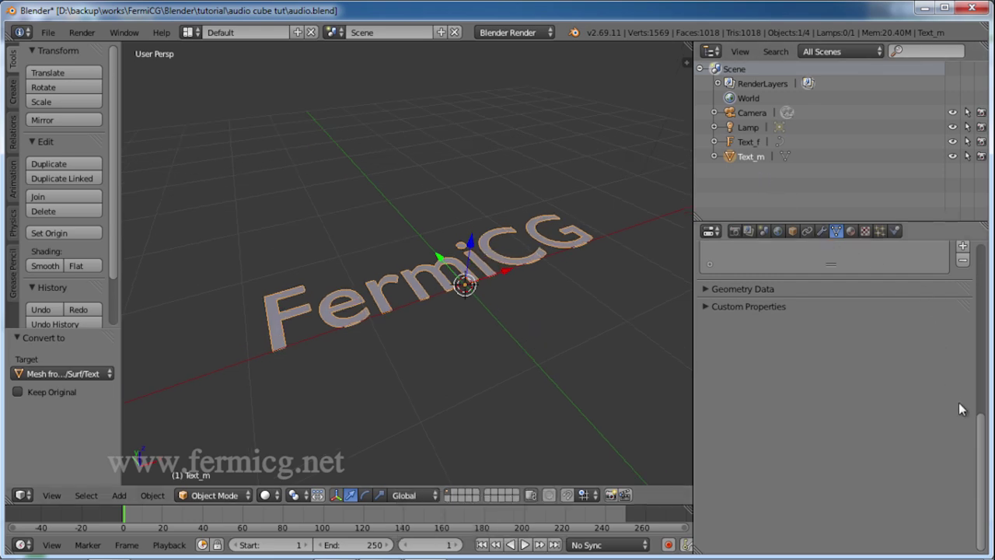
{"action": "left_click", "coordinate": [983, 429]}
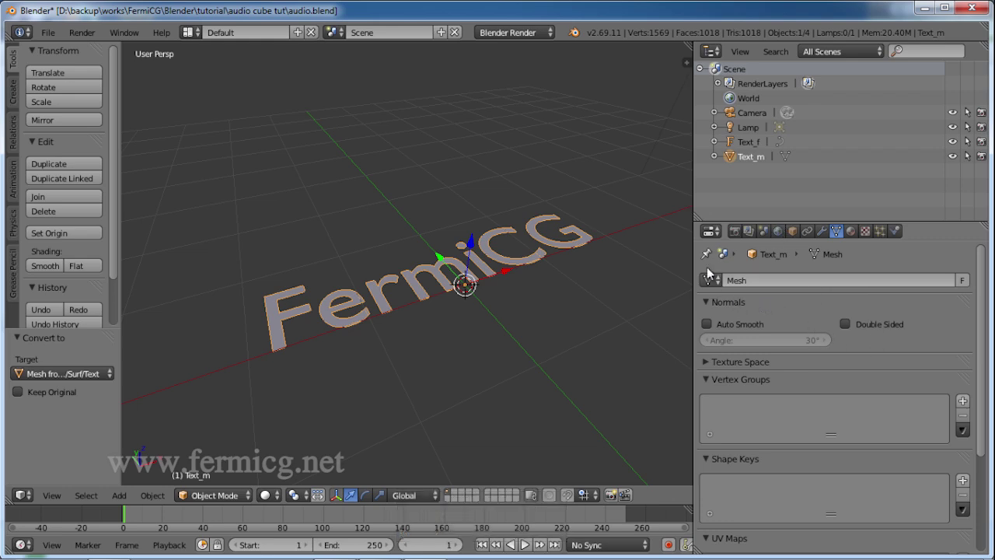
Duplicate the Text_m mesh in place, creating Text_m.001.
{"action": "left_click", "coordinate": [447, 245]}
{"action": "key", "text": "shift+Num_Lock"}
{"action": "key", "text": "d"}
{"action": "right_click", "coordinate": [448, 244]}
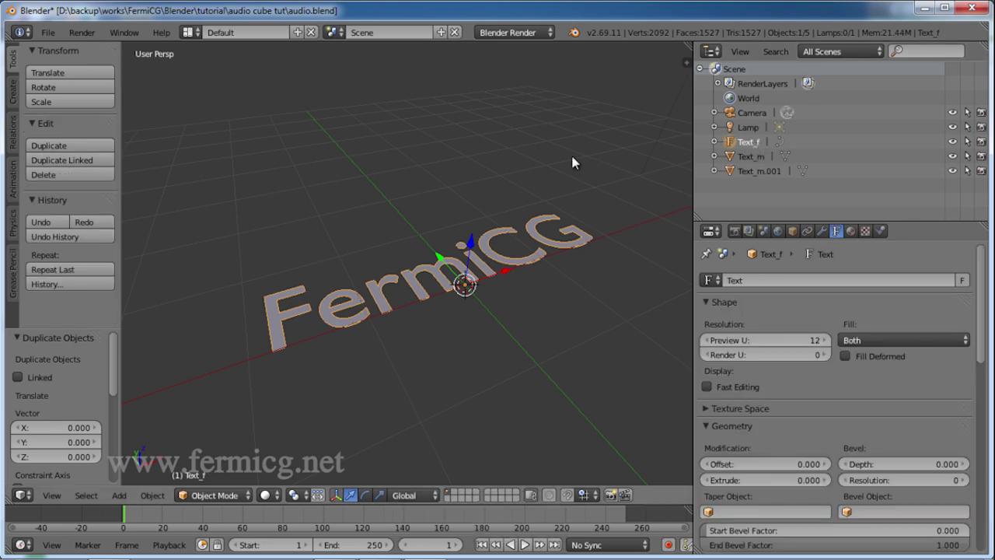
Move Text_f and Text_m.001 to other layers, leaving Text_m visible.
{"action": "key", "text": "m"}
{"action": "left_click", "coordinate": [788, 195]}
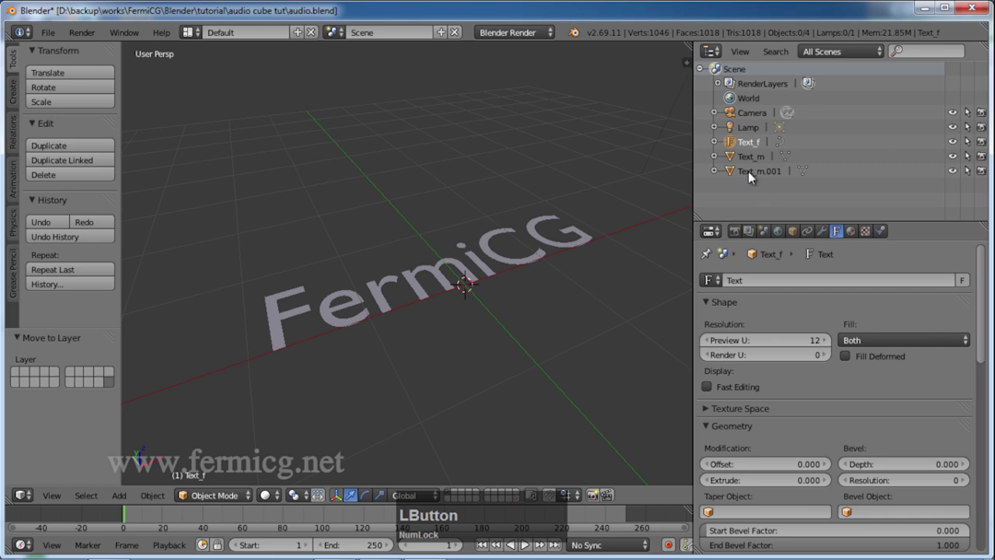
{"action": "key", "text": "m"}
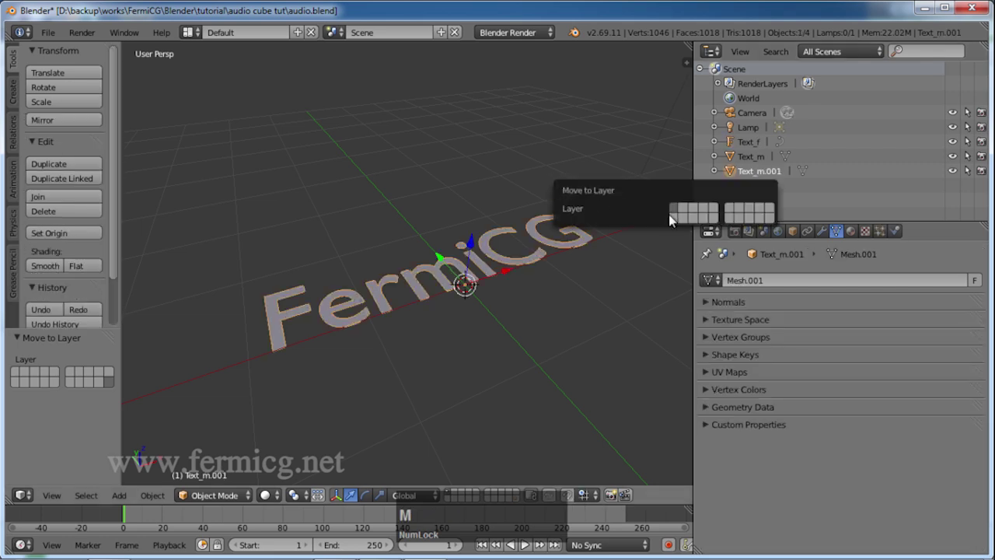
{"action": "left_click", "coordinate": [772, 220]}
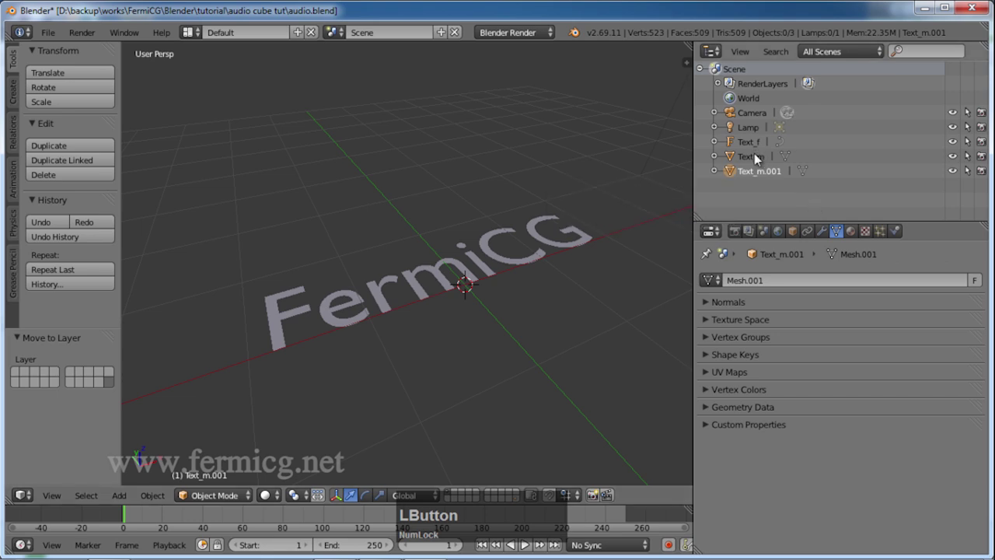
Enable Wire and Draw All Edges display on Text_m to expose its triangulated faces.
{"action": "left_click", "coordinate": [760, 161]}
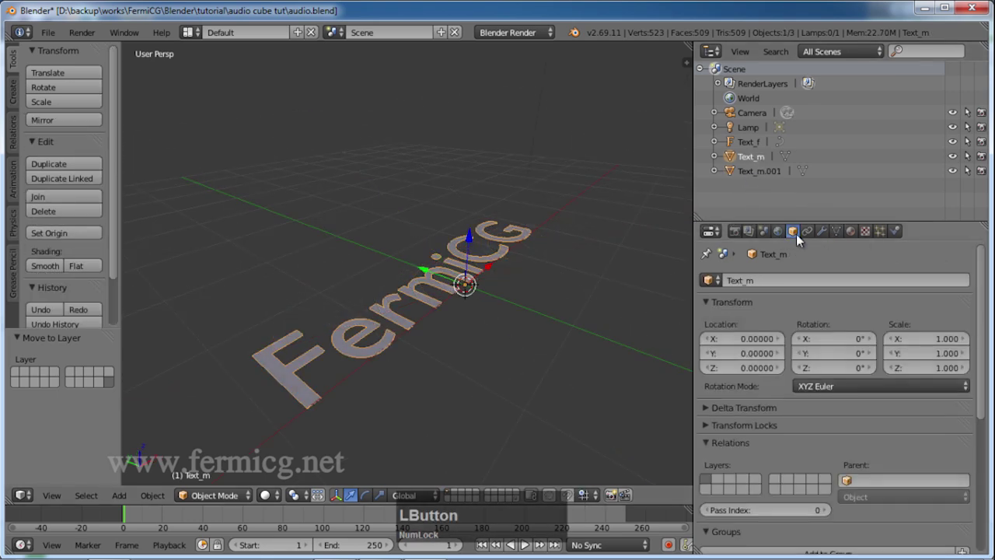
{"action": "left_click", "coordinate": [796, 235]}
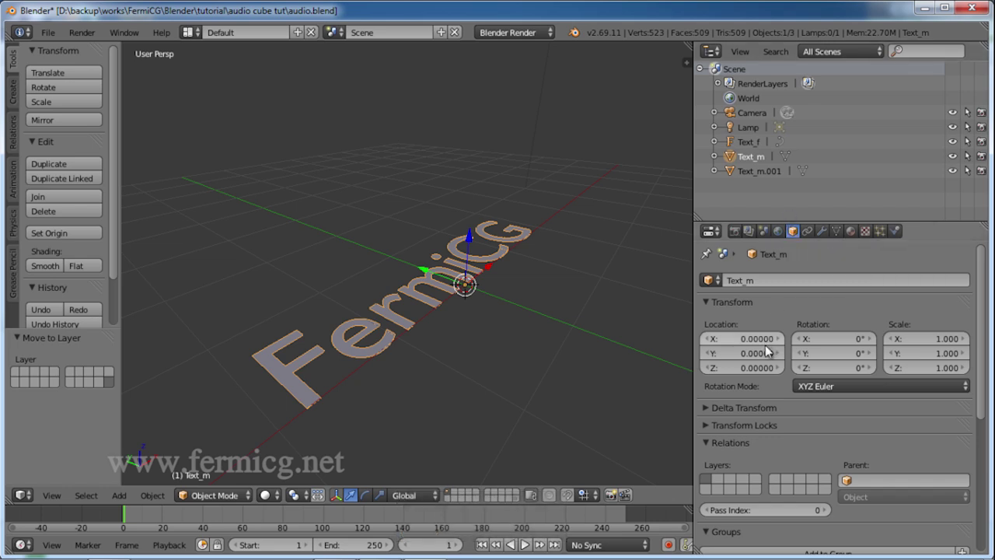
{"action": "scroll", "scroll_direction": "down", "scroll_amount": 3}
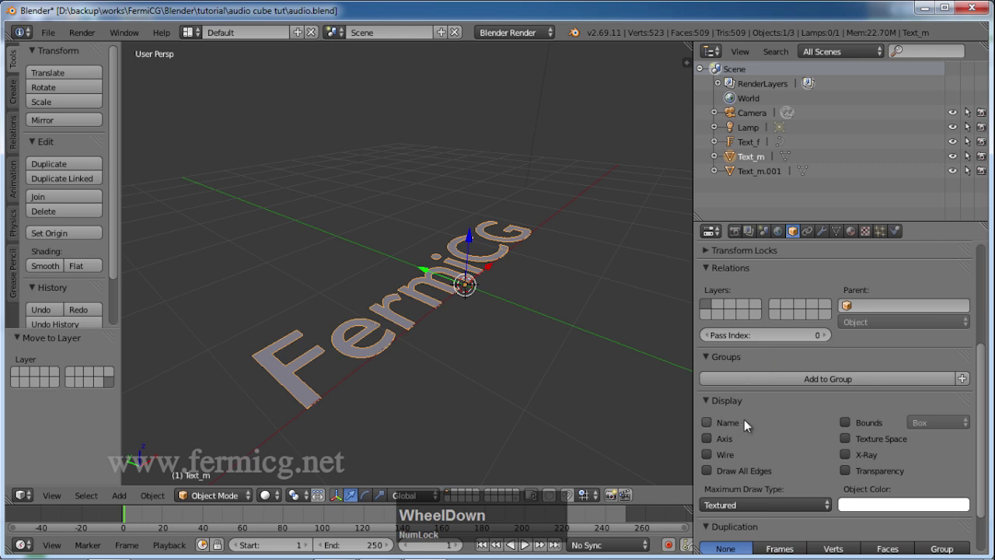
{"action": "left_click", "coordinate": [711, 472]}
{"action": "middle_click", "coordinate": [580, 303]}
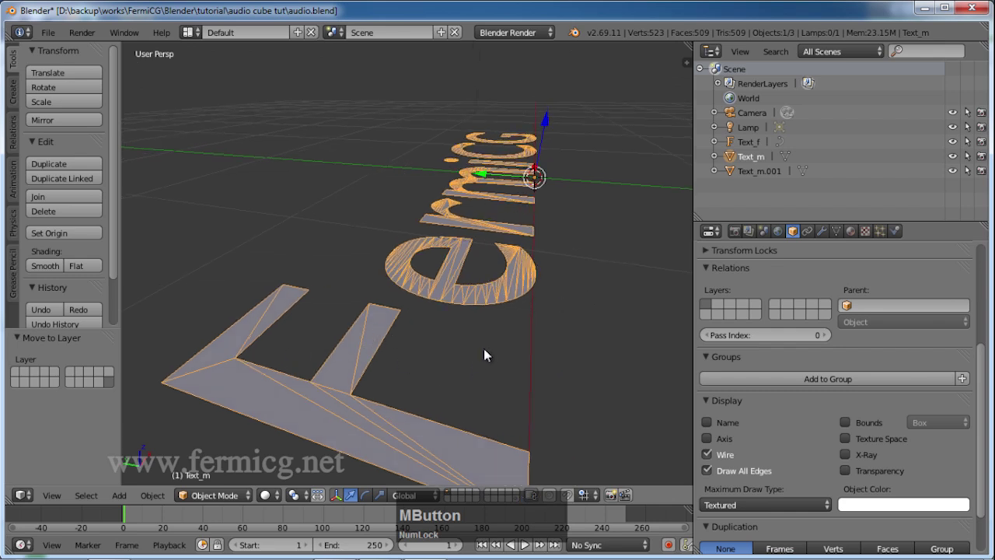
{"action": "middle_click", "coordinate": [495, 349]}
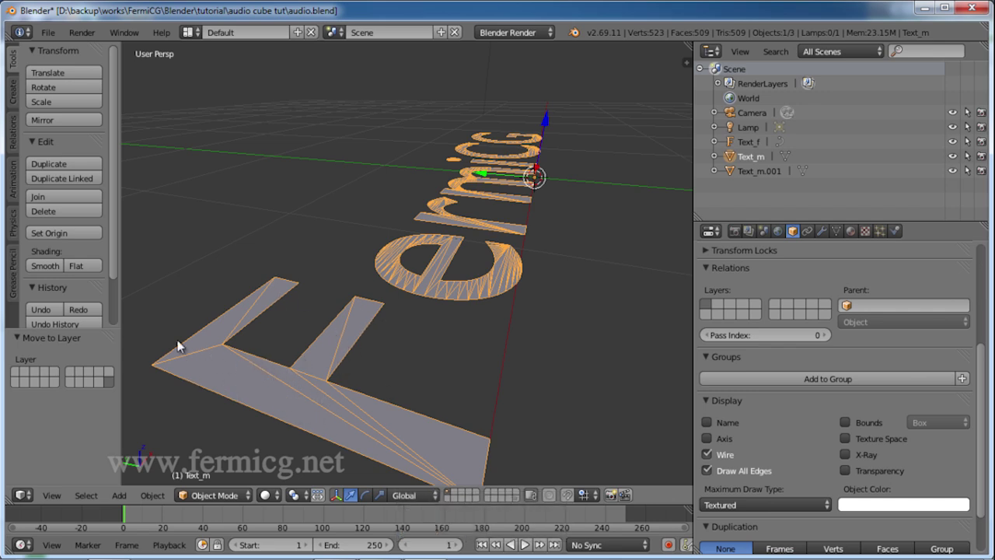
{"action": "middle_click", "coordinate": [363, 380]}
{"action": "middle_click", "coordinate": [430, 321]}
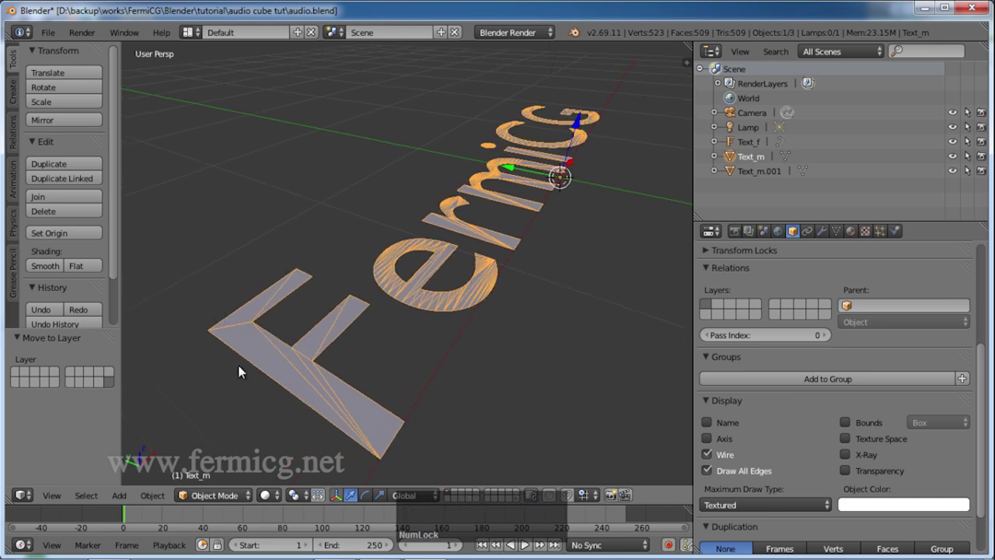
Add a Solidify modifier to Text_m, thicken the letters into solid blocks, and apply it.
{"action": "left_click", "coordinate": [815, 283]}
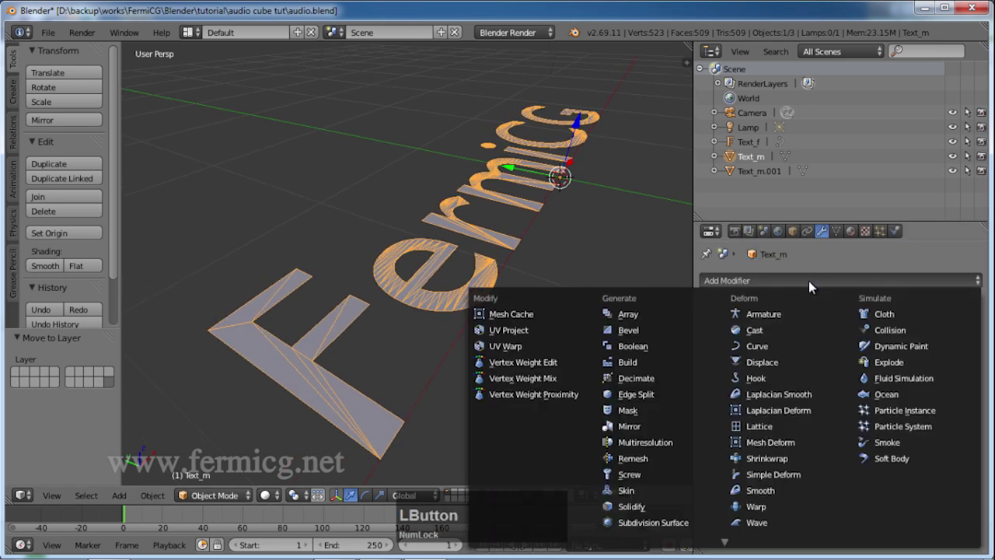
{"action": "middle_click", "coordinate": [591, 385]}
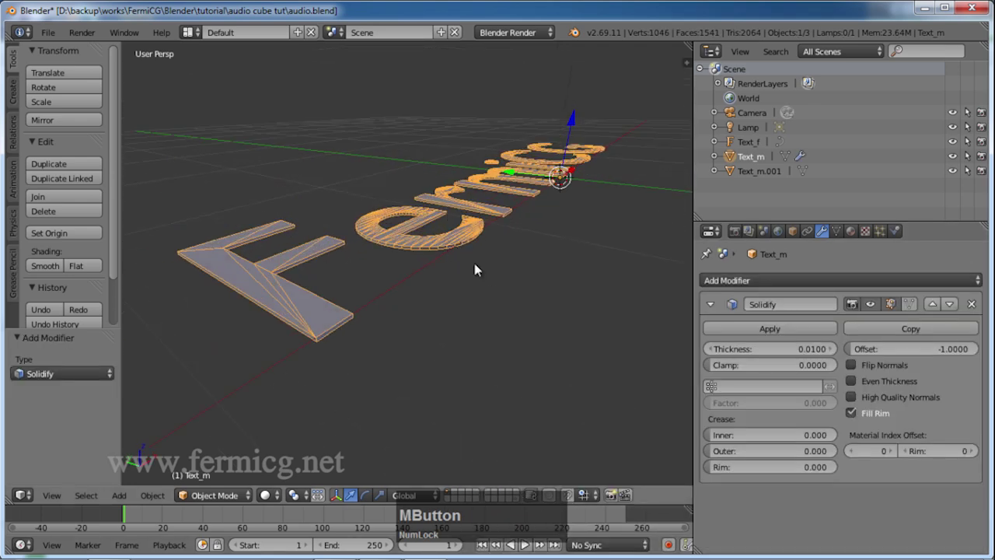
{"action": "left_click", "coordinate": [738, 348]}
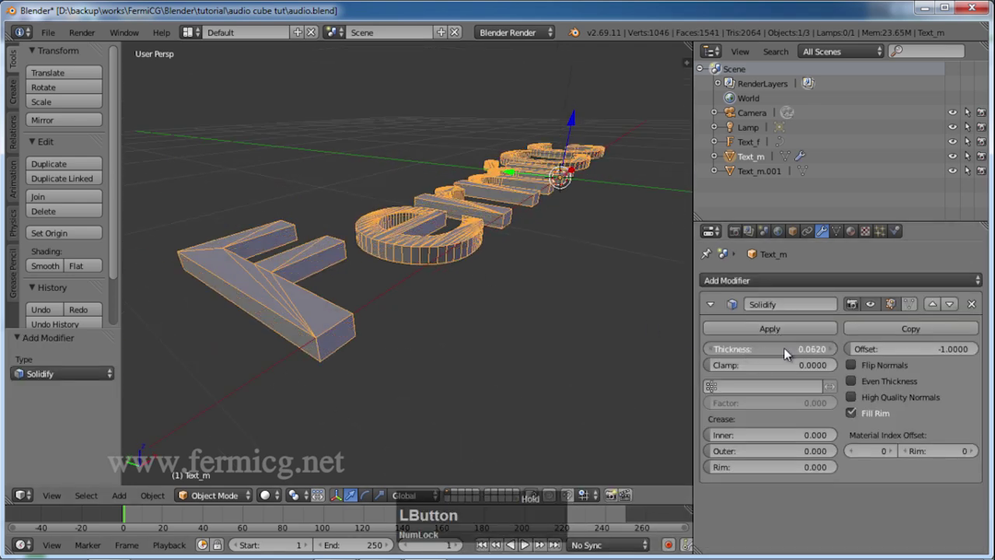
{"action": "middle_click", "coordinate": [550, 350]}
{"action": "left_click", "coordinate": [813, 332]}
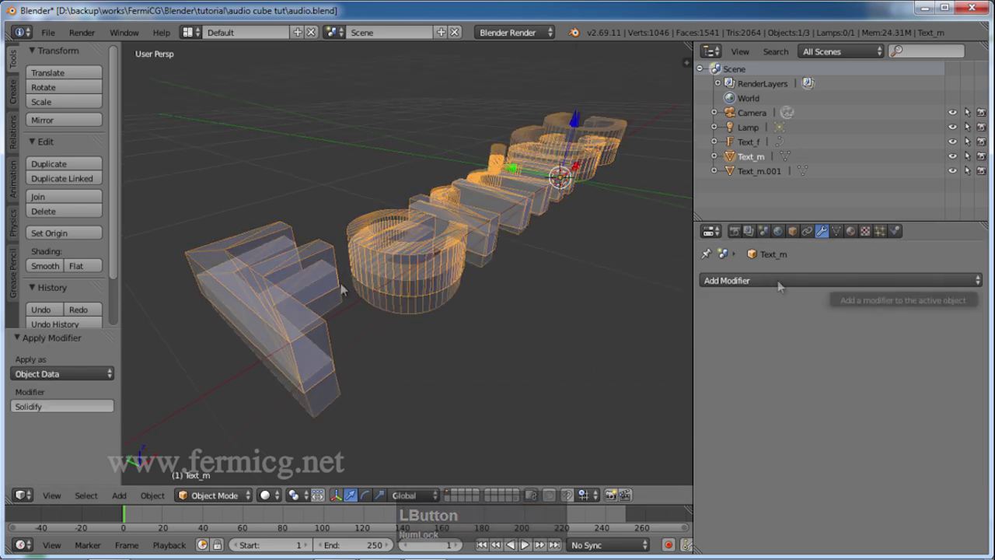
Add a Sharp-mode Remesh modifier to Text_m at octree depth 7.
{"action": "left_click", "coordinate": [784, 283]}
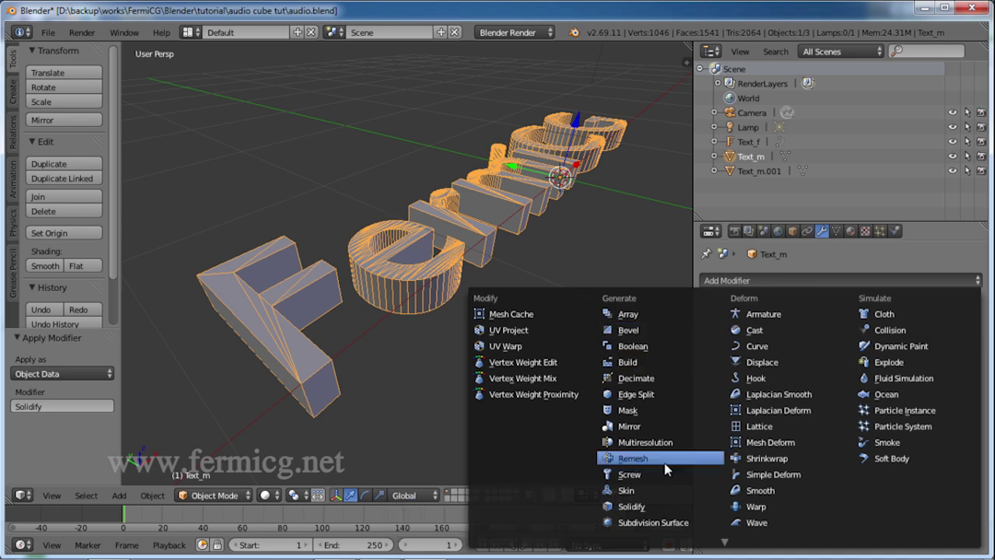
{"action": "left_click", "coordinate": [712, 412]}
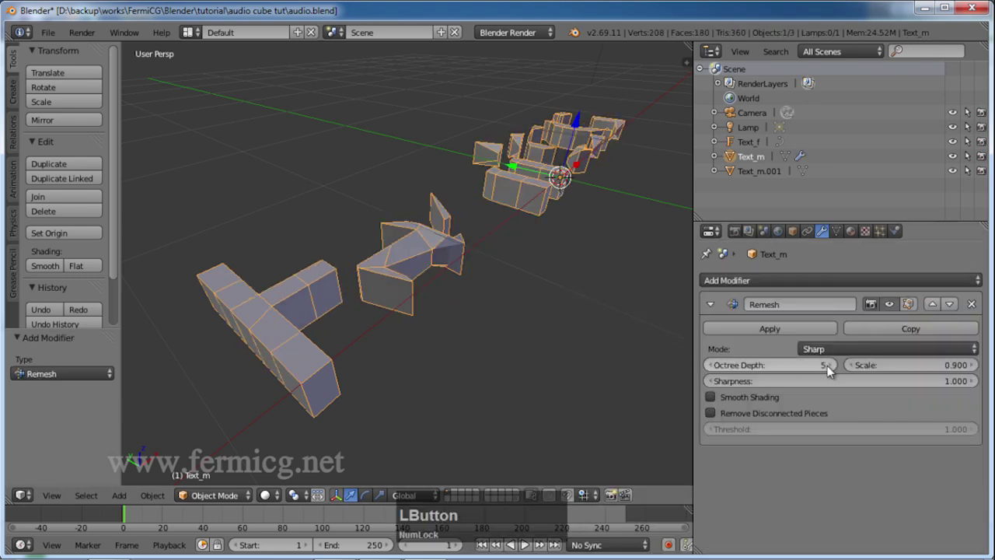
{"action": "middle_click", "coordinate": [606, 356]}
{"action": "left_click", "coordinate": [837, 367]}
Scale the text mesh down by a factor of .4.
{"action": "key", "text": "."}
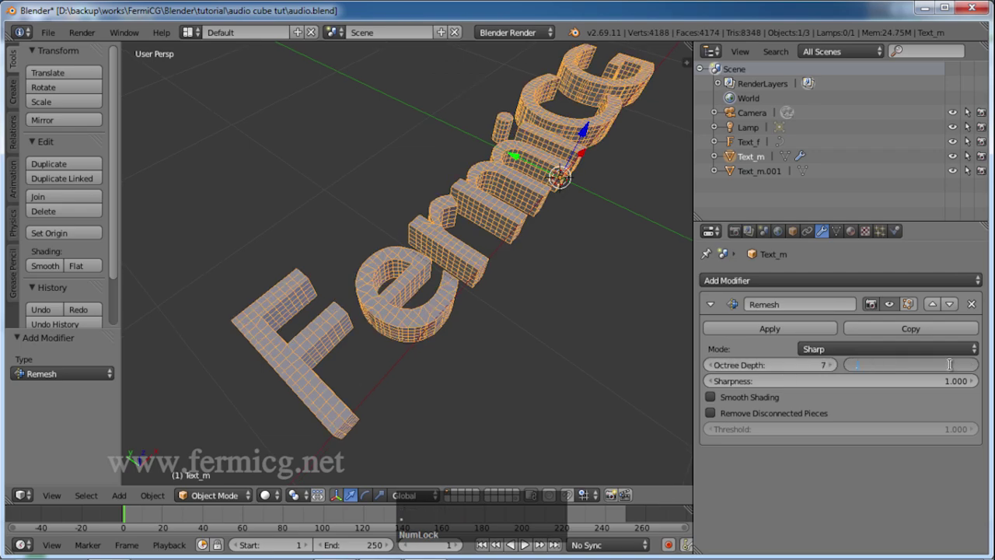
{"action": "type", "text": ".4"}
{"action": "key", "text": "Return"}
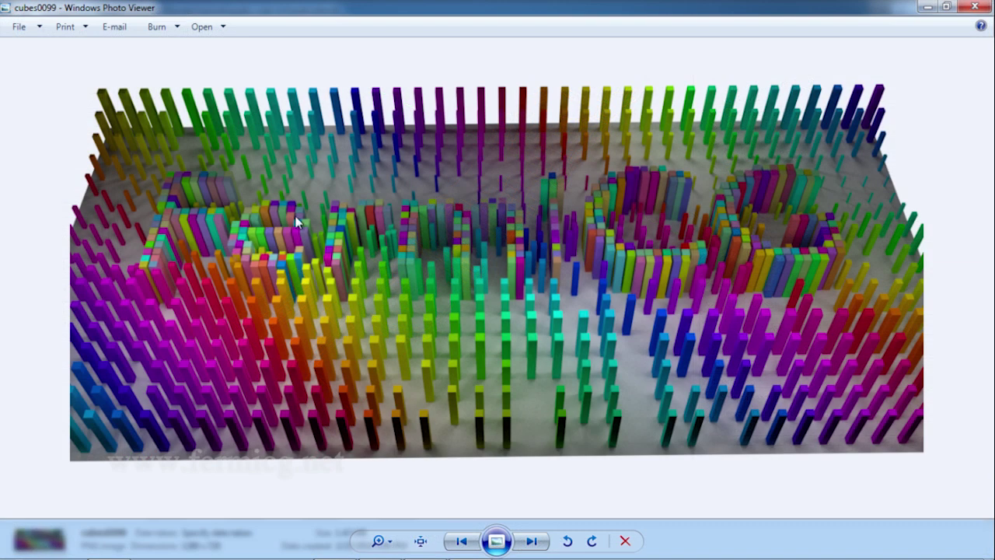
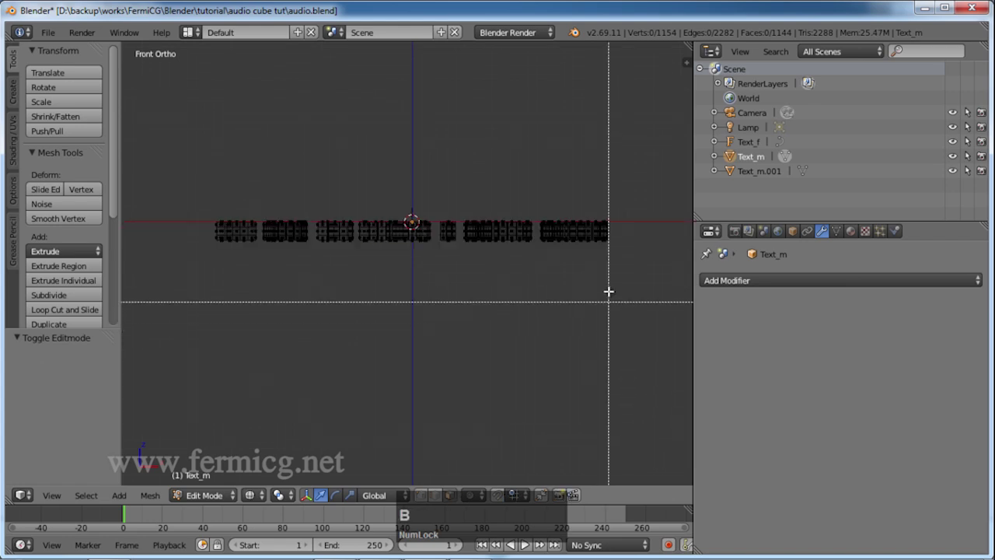
Box-select the upper vertices of Text_m in Edit Mode for deletion.
{"action": "scroll", "scroll_direction": "up", "scroll_amount": 3}
{"action": "key", "text": "b"}
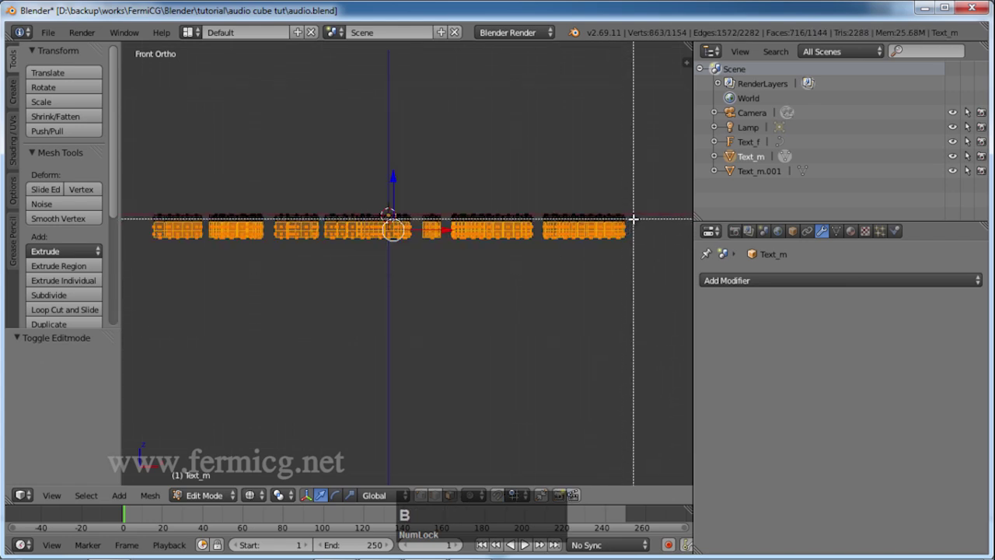
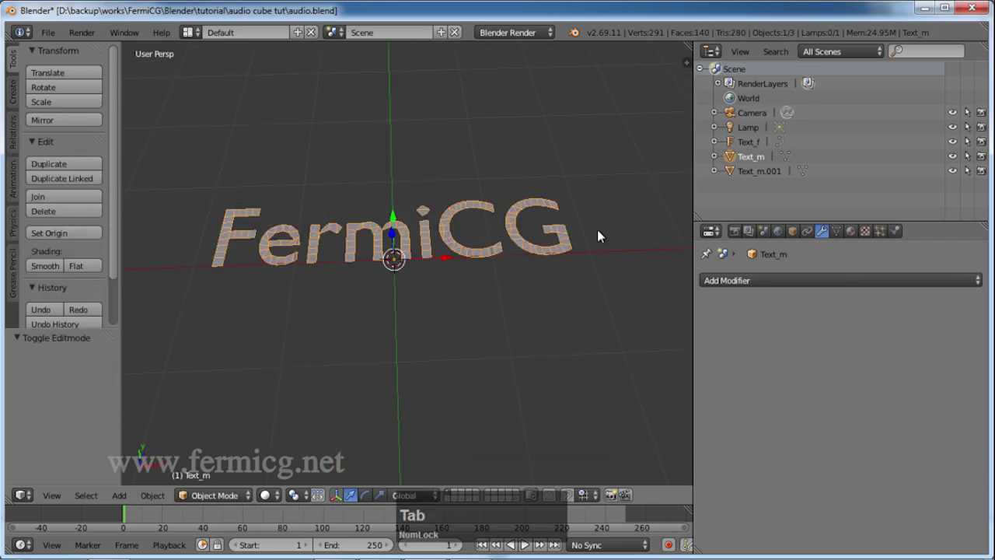
Duplicate the flat FermiCG mesh in place.
{"action": "key", "text": "Tab"}
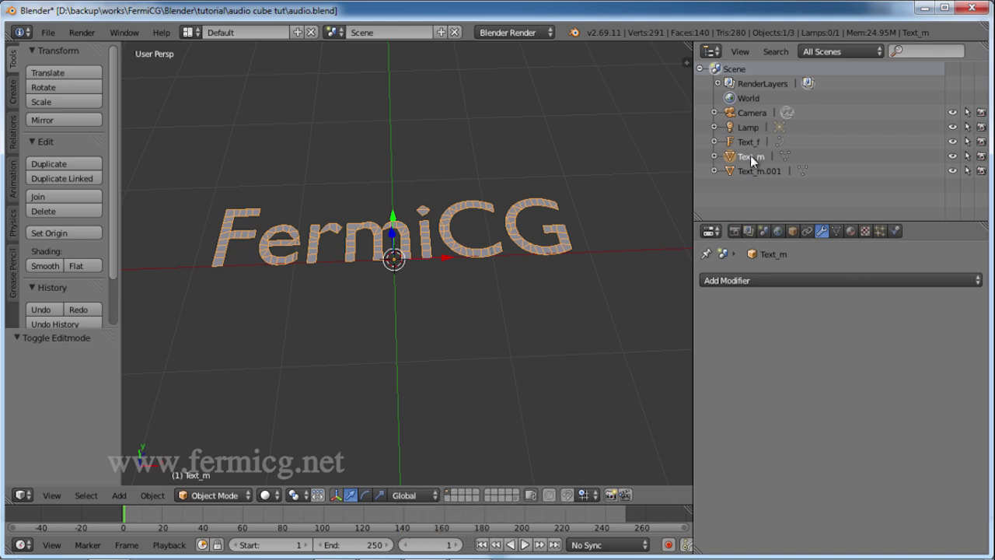
{"action": "key", "text": "shift+Num_Lock"}
{"action": "key", "text": "d"}
{"action": "right_click", "coordinate": [134, 172]}
{"action": "left_click", "coordinate": [134, 171]}
Rename the duplicate Text_m.copy and send it to another layer.
{"action": "key", "text": "c"}
{"action": "type", "text": "opy"}
{"action": "key", "text": "Return"}
{"action": "key", "text": "m"}
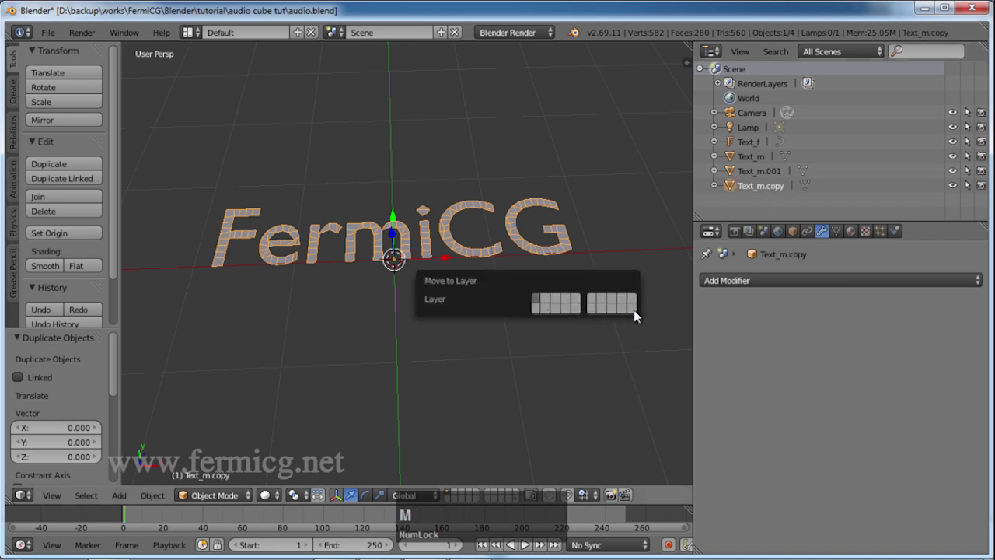
{"action": "left_click", "coordinate": [630, 312]}
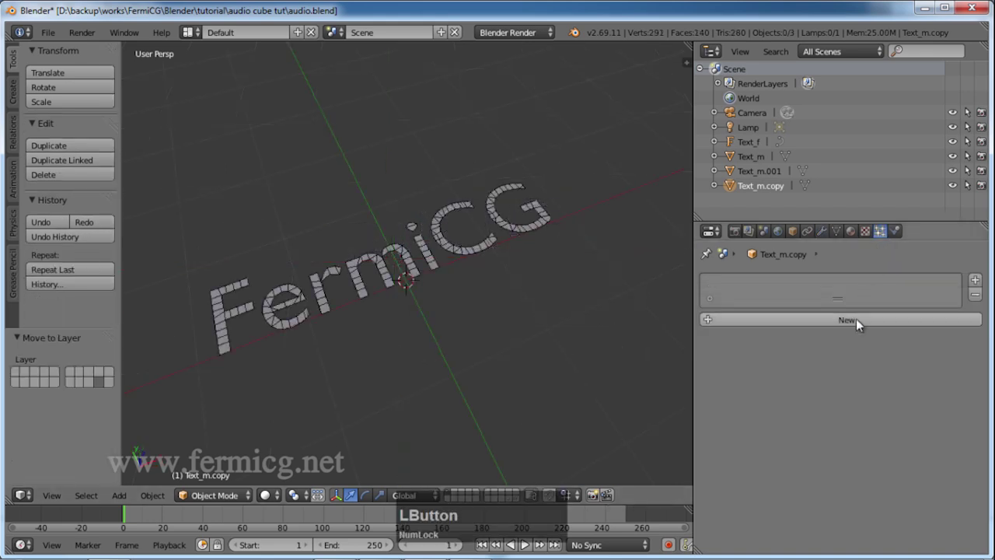
Add a particle system named 'text cube' to Text_m.copy with gravity field weight 0.
{"action": "left_click", "coordinate": [847, 321]}
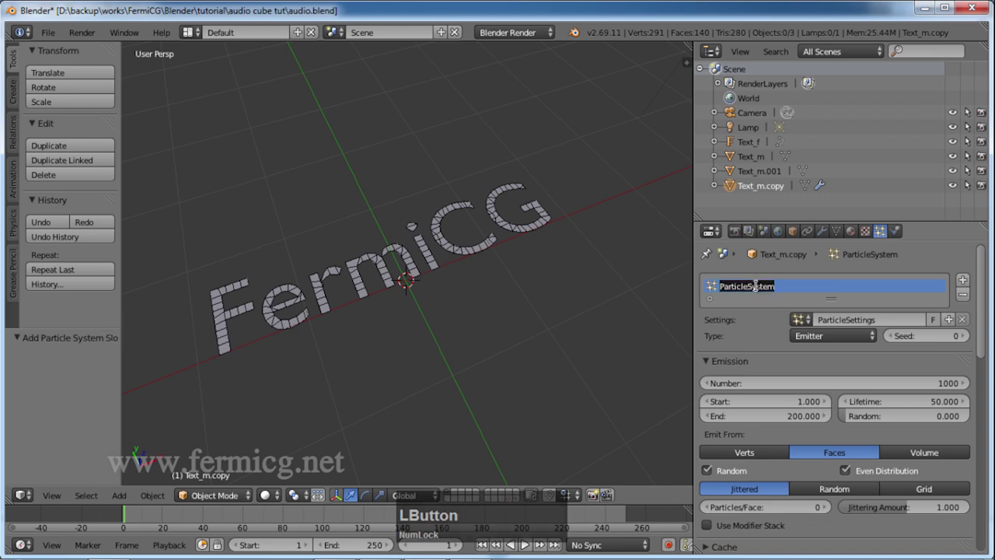
{"action": "type", "text": "text"}
{"action": "key", "text": "space"}
{"action": "type", "text": "cube"}
{"action": "key", "text": "Return"}
{"action": "left_click", "coordinate": [763, 289]}
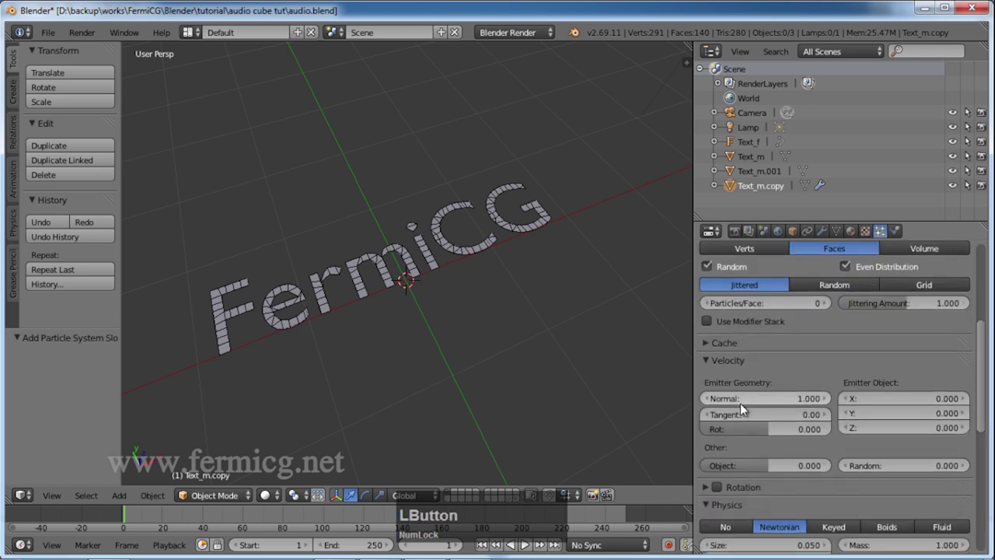
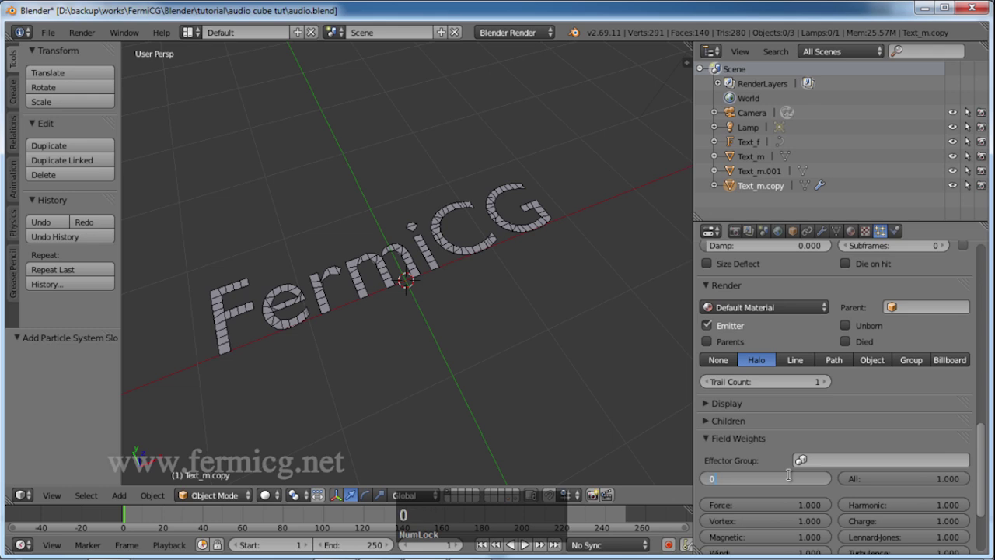
{"action": "key", "text": "Return"}
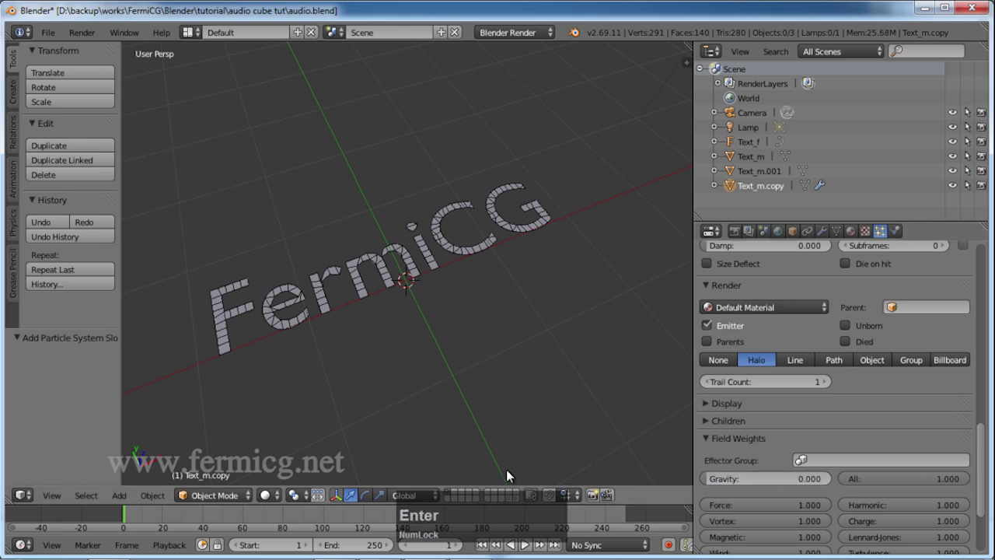
Preview the particles and set emission to end 1, lifetime 250, one particle per face.
{"action": "left_click", "coordinate": [489, 541]}
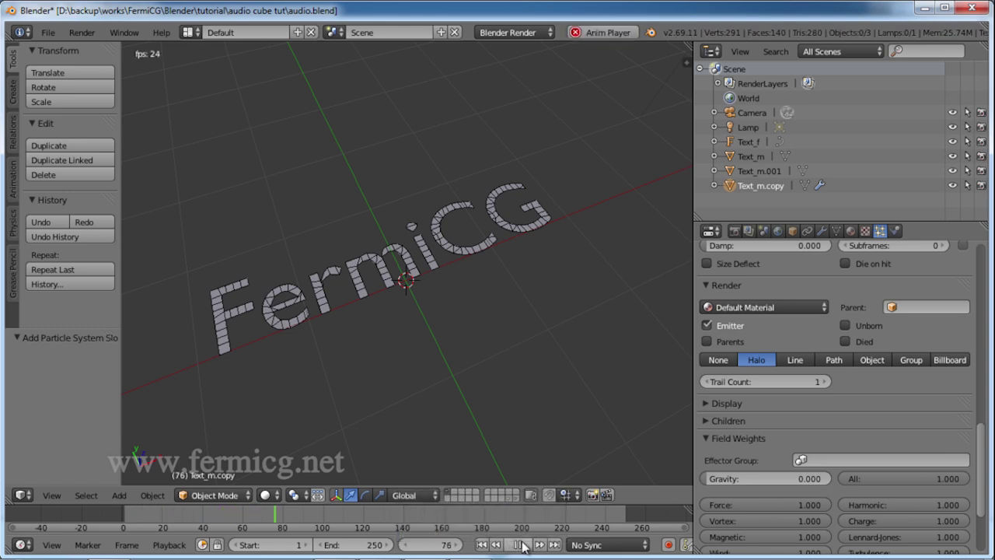
{"action": "left_click", "coordinate": [528, 544]}
{"action": "middle_click", "coordinate": [526, 349]}
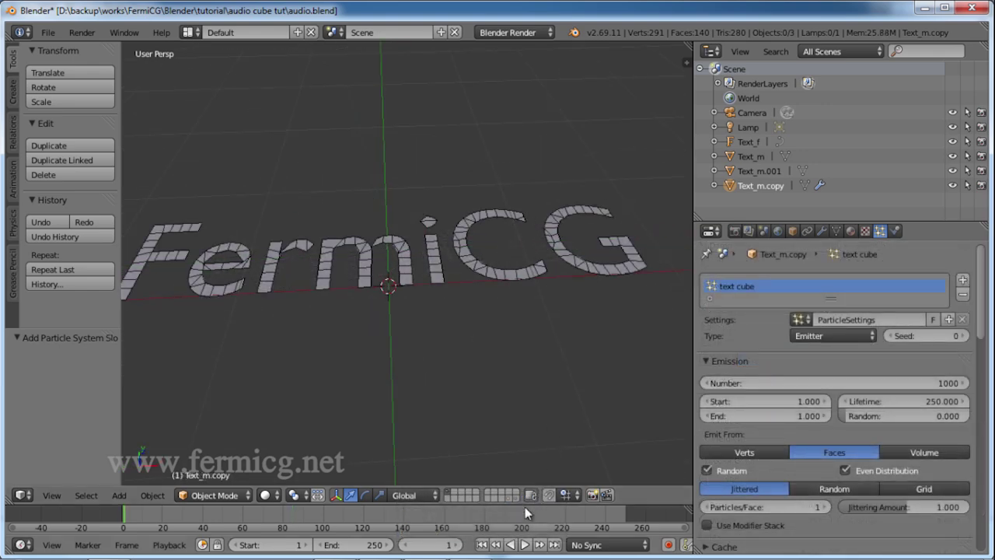
{"action": "left_click", "coordinate": [513, 498]}
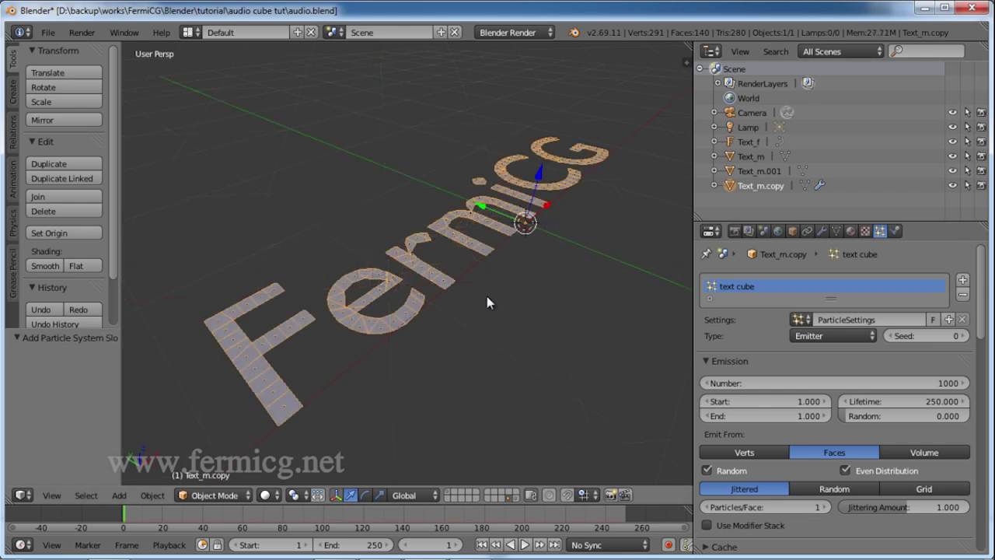
Shuffle the copy and Text_m between layers, keeping only the emitter copy in view.
{"action": "key", "text": "m"}
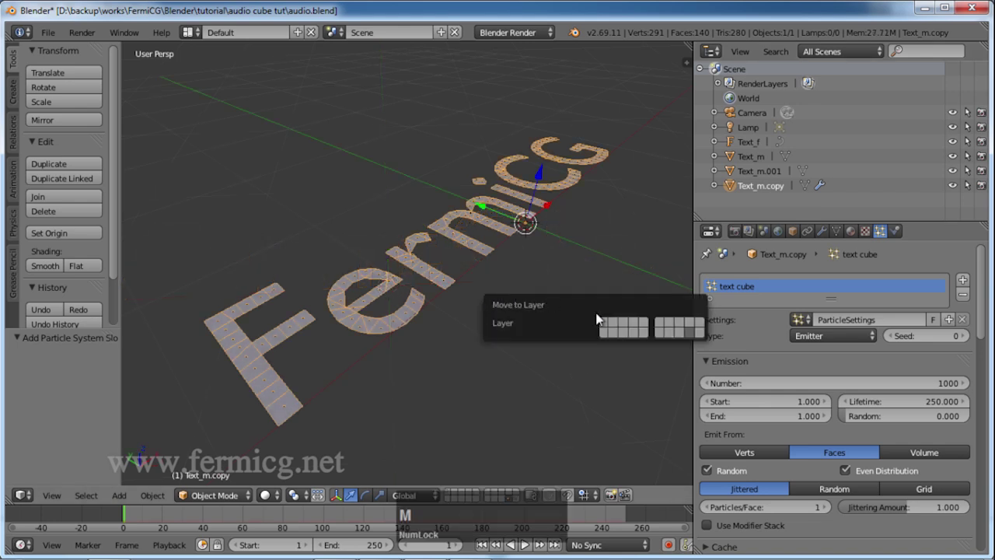
{"action": "left_click", "coordinate": [610, 323]}
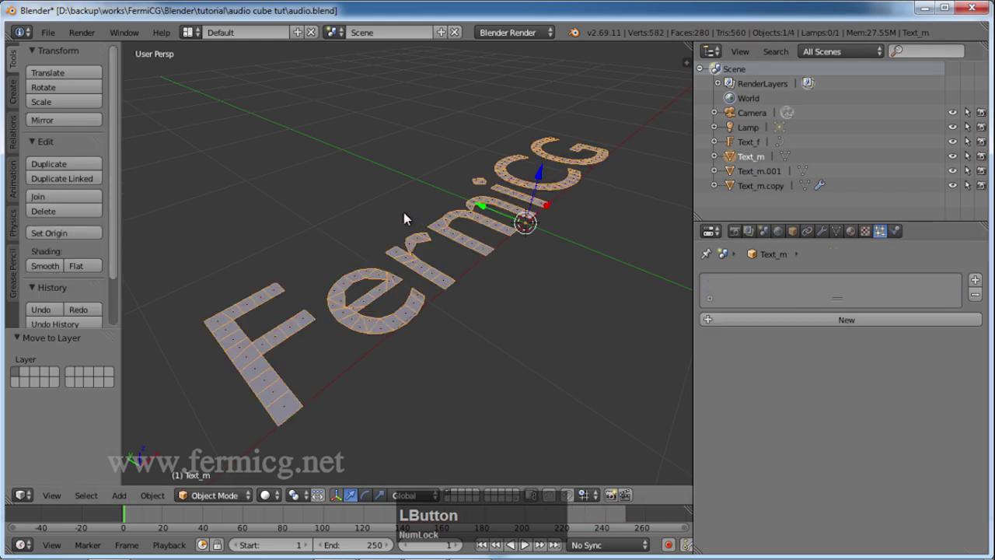
{"action": "key", "text": "m"}
{"action": "left_click", "coordinate": [606, 247]}
{"action": "middle_click", "coordinate": [531, 312]}
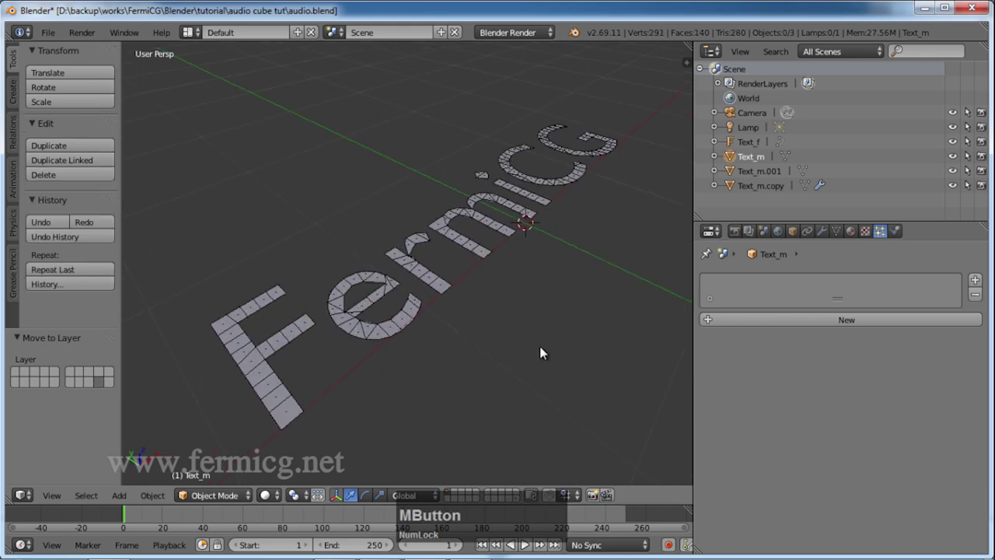
{"action": "left_click", "coordinate": [759, 188]}
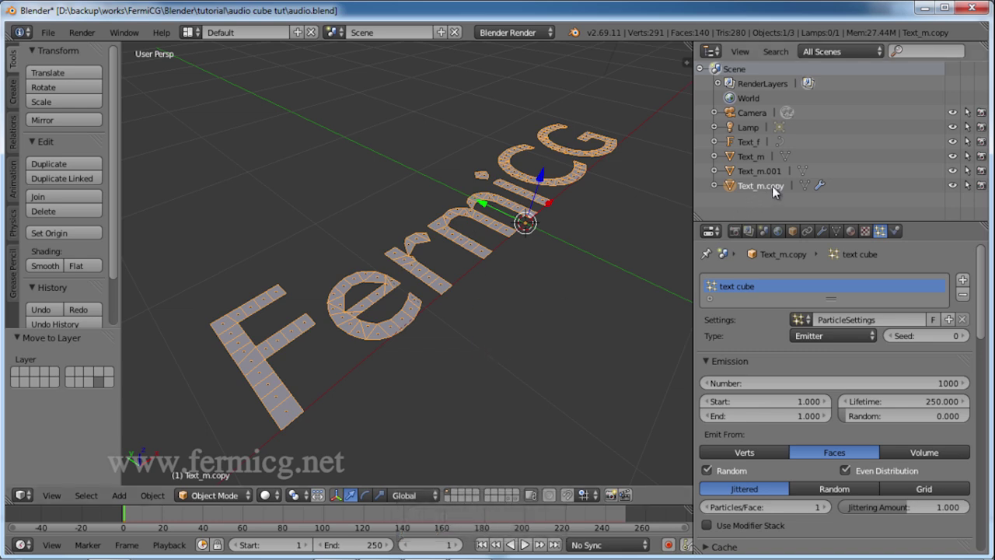
Rename the copy to Text_m.particle emitter.
{"action": "left_click", "coordinate": [770, 190]}
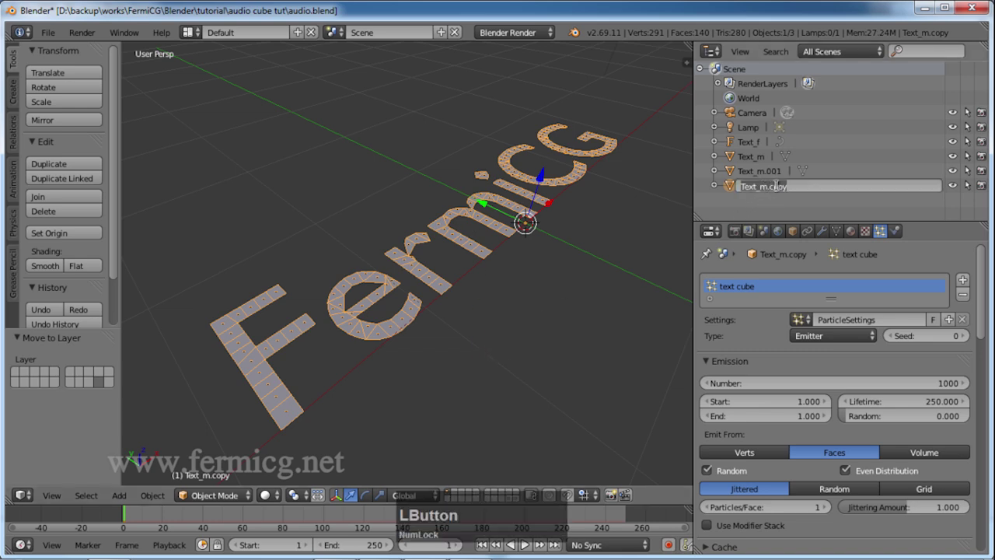
{"action": "type", "text": "PARTICle"}
{"action": "key", "text": "space"}
{"action": "type", "text": "emitter"}
{"action": "key", "text": "Return"}
Add a cube and give it a new red diffuse material named 'cube'.
{"action": "middle_click", "coordinate": [463, 345]}
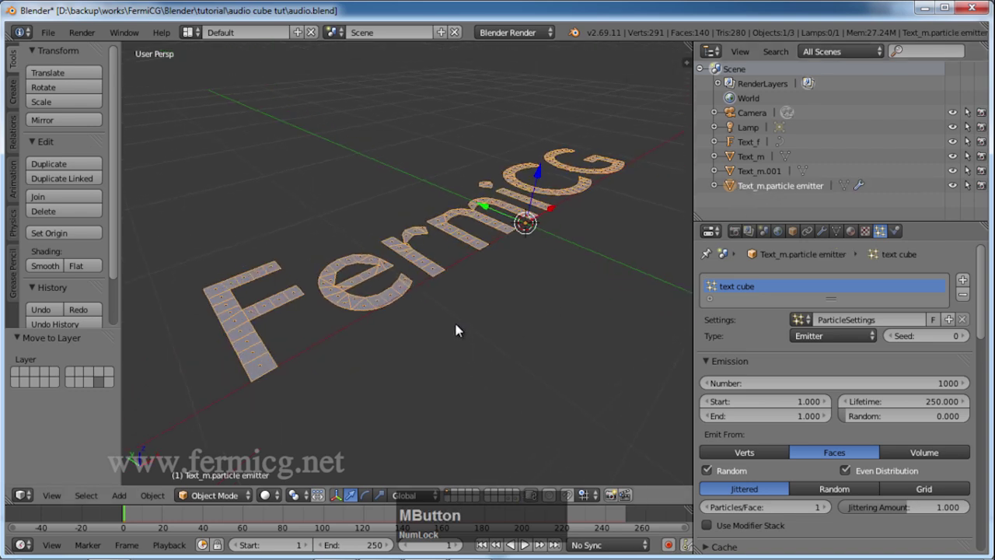
{"action": "middle_click", "coordinate": [502, 302]}
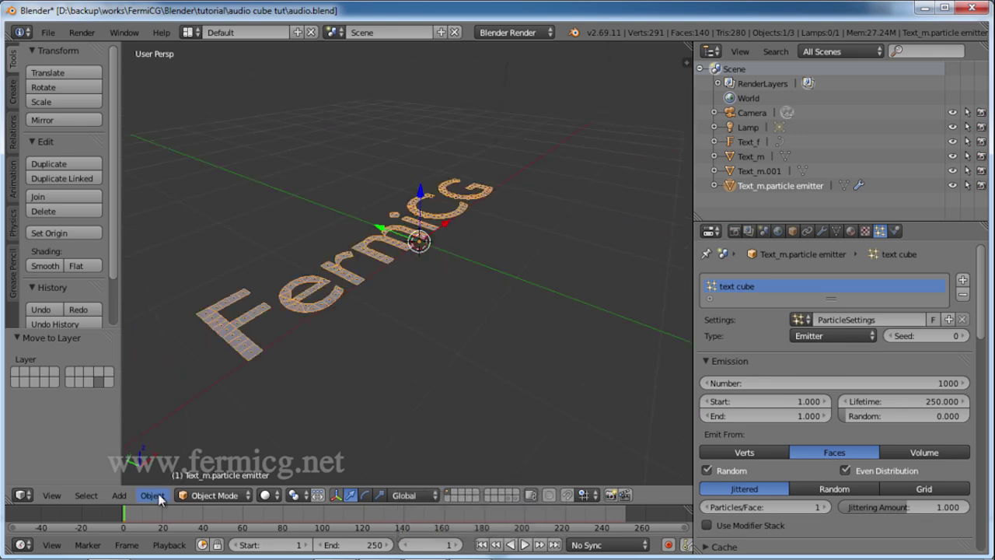
{"action": "left_click", "coordinate": [126, 497]}
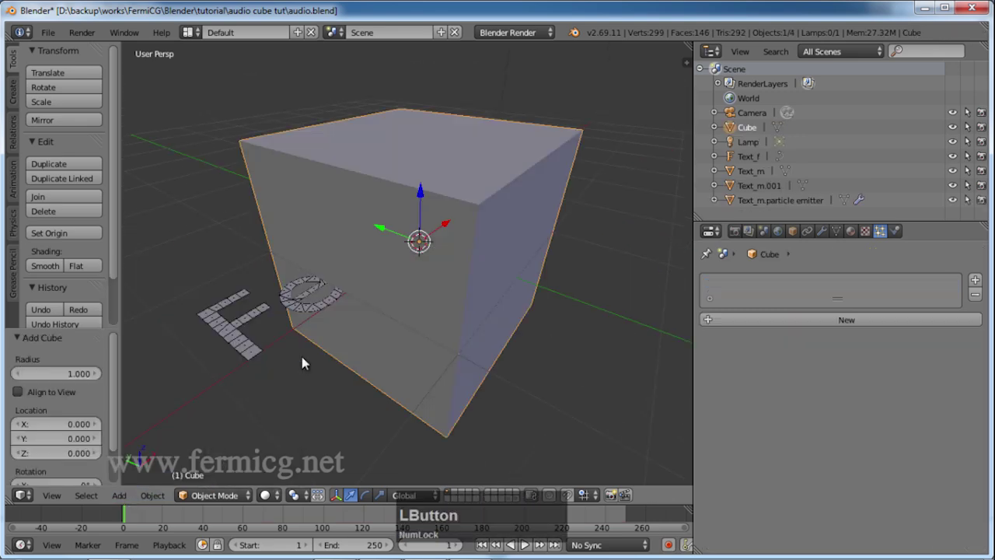
{"action": "middle_click", "coordinate": [504, 286]}
{"action": "left_click", "coordinate": [855, 234]}
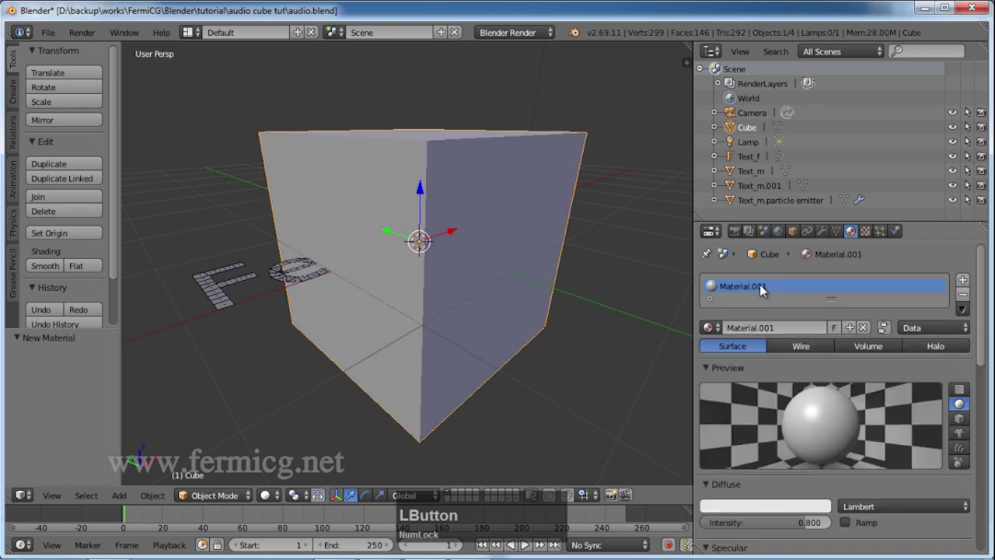
{"action": "left_click", "coordinate": [793, 507]}
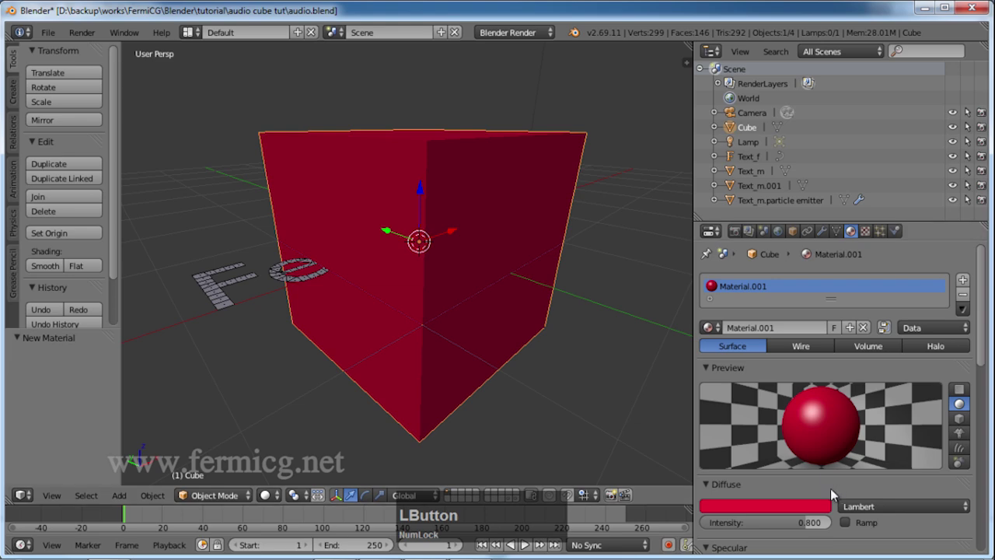
{"action": "type", "text": "cube"}
{"action": "key", "text": "Return"}
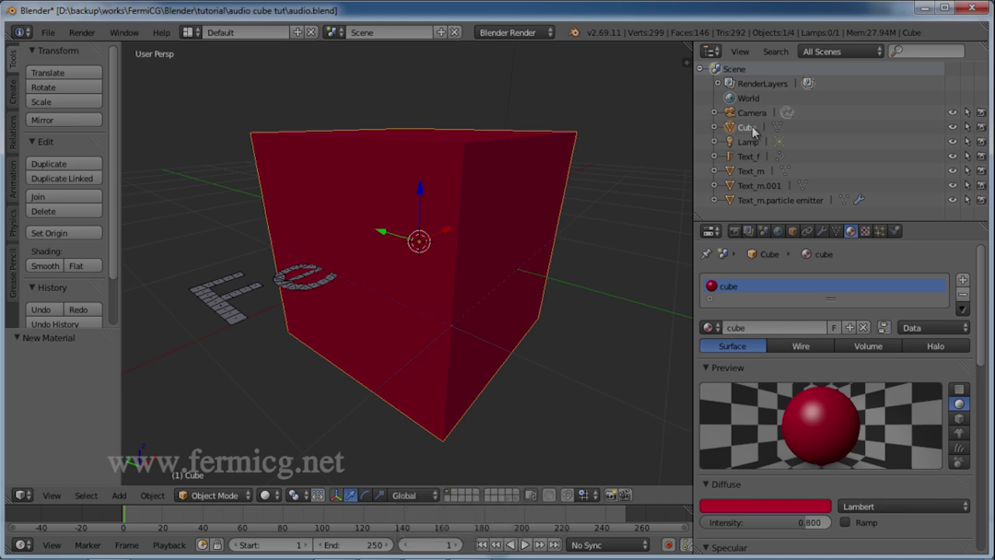
Rename the cube object to Cube_text in the Outliner.
{"action": "left_click", "coordinate": [754, 129]}
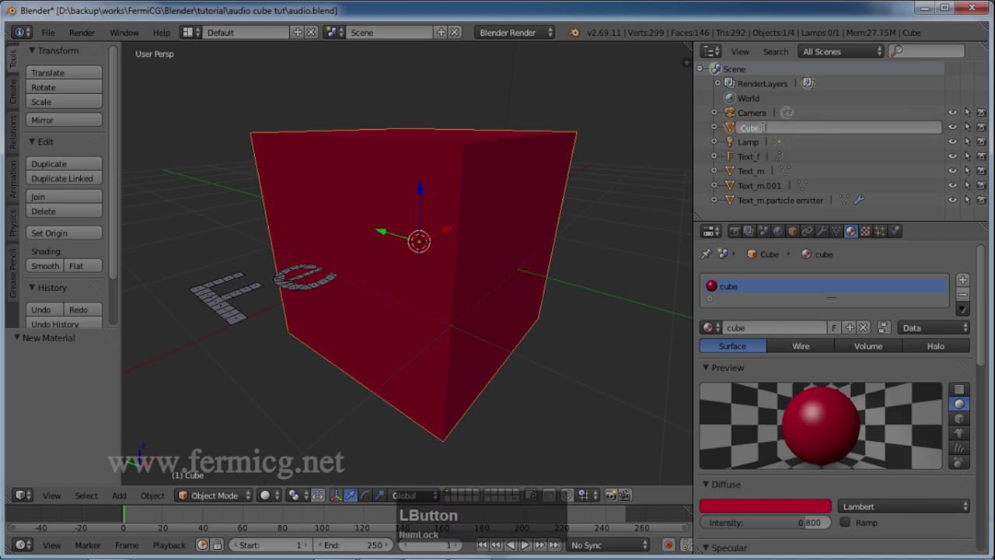
{"action": "type", "text": "__text"}
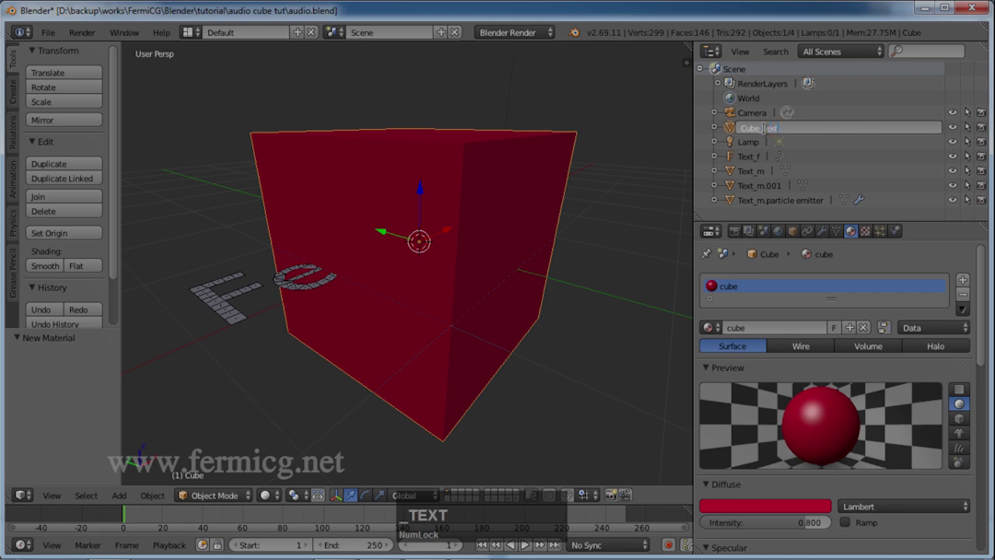
{"action": "key", "text": "Return"}
Render the FermiCG particles as Cube_text copies at size 0.020.
{"action": "middle_click", "coordinate": [471, 260]}
{"action": "left_click", "coordinate": [377, 277]}
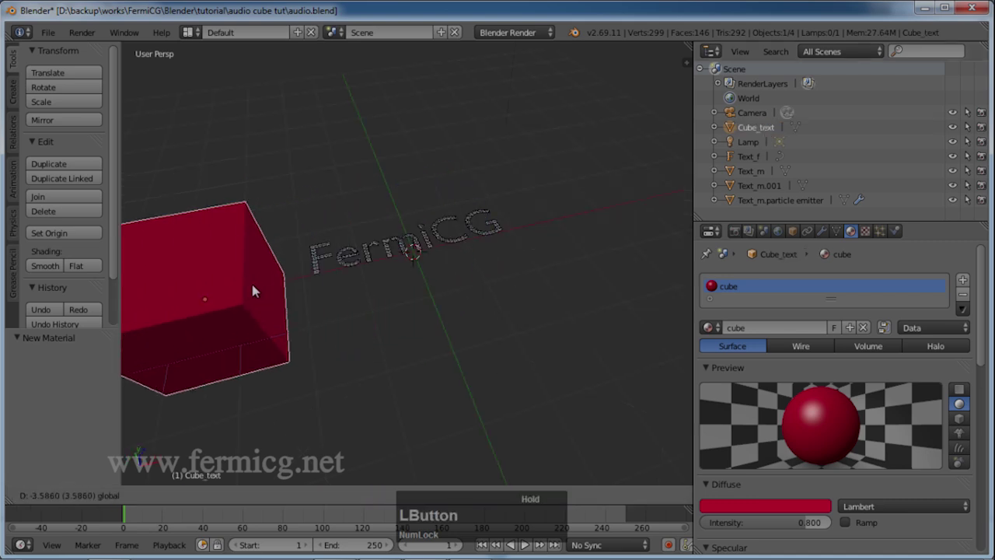
{"action": "middle_click", "coordinate": [451, 295]}
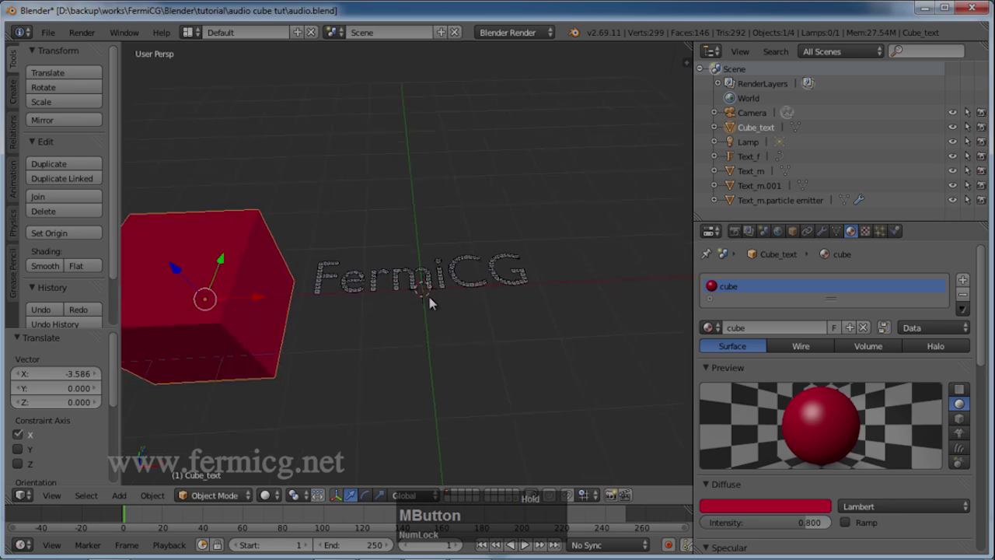
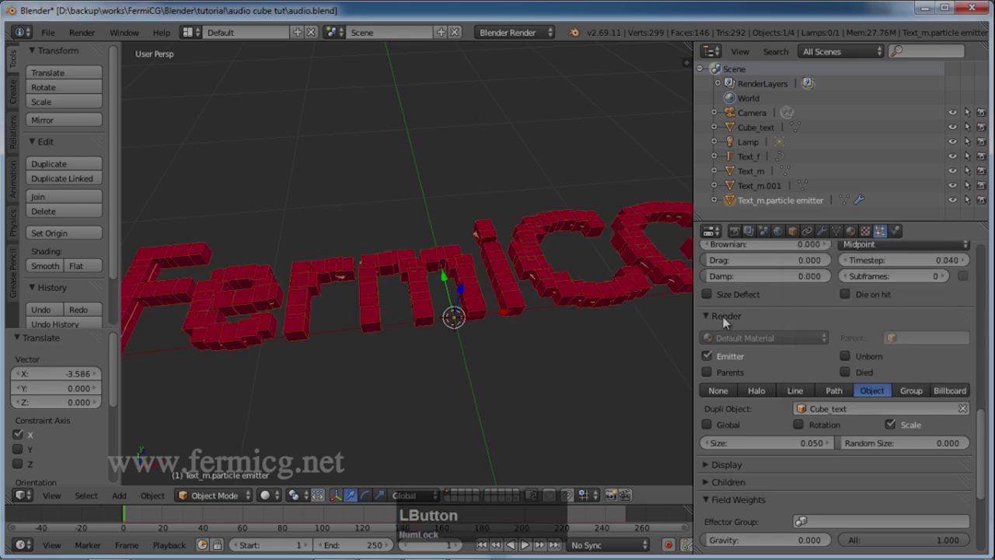
{"action": "middle_click", "coordinate": [518, 358]}
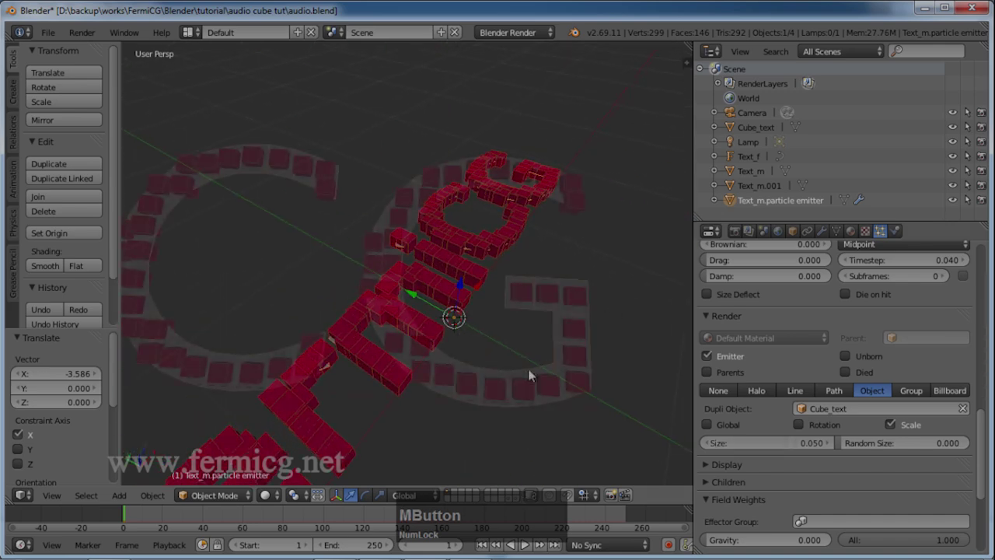
{"action": "type", "text": "02"}
{"action": "key", "text": "Return"}
Inspect the cube-covered letters and reselect the Cube_text cube.
{"action": "middle_click", "coordinate": [412, 336]}
{"action": "scroll", "scroll_direction": "down", "scroll_amount": 3}
{"action": "middle_click", "coordinate": [454, 371]}
{"action": "scroll", "scroll_direction": "down", "scroll_amount": 3}
{"action": "left_click", "coordinate": [308, 293]}
{"action": "middle_click", "coordinate": [401, 223]}
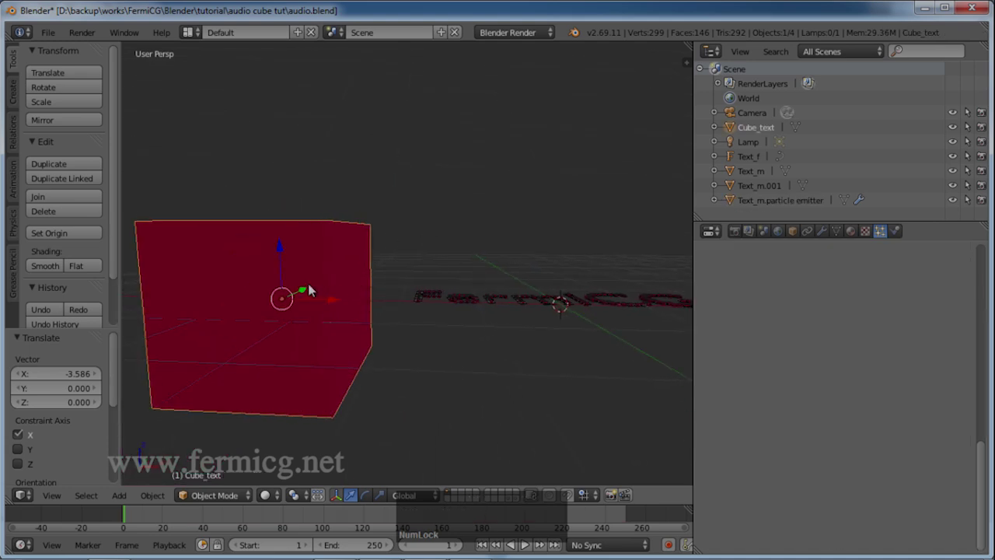
Stretch Cube_text taller along Z so the letters become columns, then undo and view from the front.
{"action": "key", "text": "s"}
{"action": "key", "text": "z"}
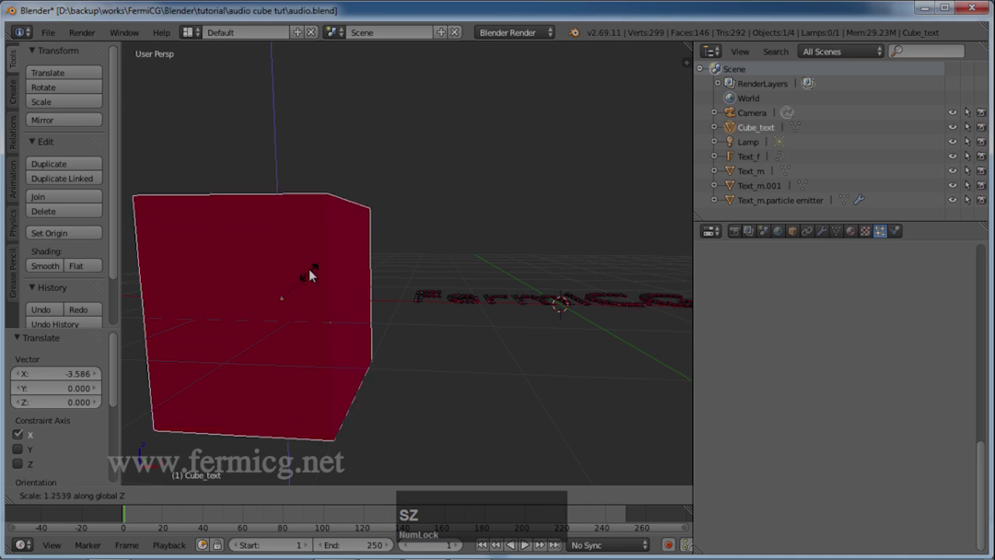
{"action": "left_click", "coordinate": [308, 53]}
{"action": "scroll", "scroll_direction": "up", "scroll_amount": 3}
{"action": "middle_click", "coordinate": [541, 337]}
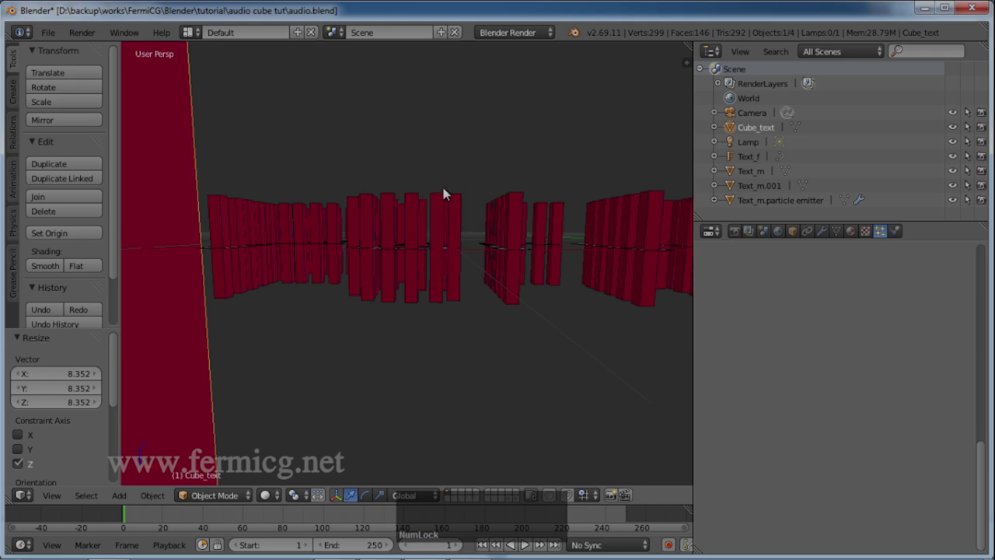
{"action": "key", "text": "shift+Num_Lock"}
{"action": "middle_click", "coordinate": [474, 211]}
{"action": "scroll", "scroll_direction": "down", "scroll_amount": 3}
{"action": "middle_click", "coordinate": [482, 213]}
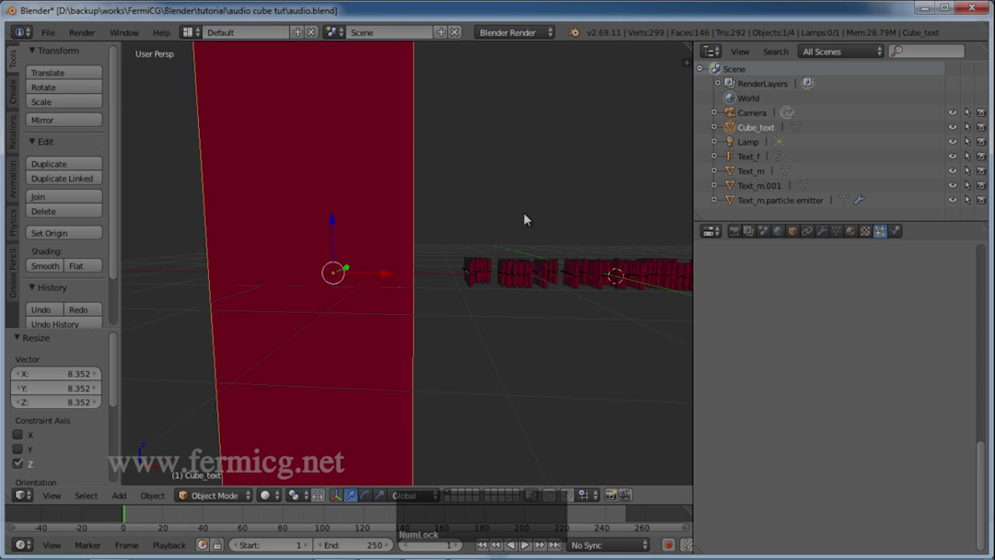
{"action": "key", "text": "ctrl+z"}
{"action": "middle_click", "coordinate": [512, 236]}
{"action": "key", "text": "1"}
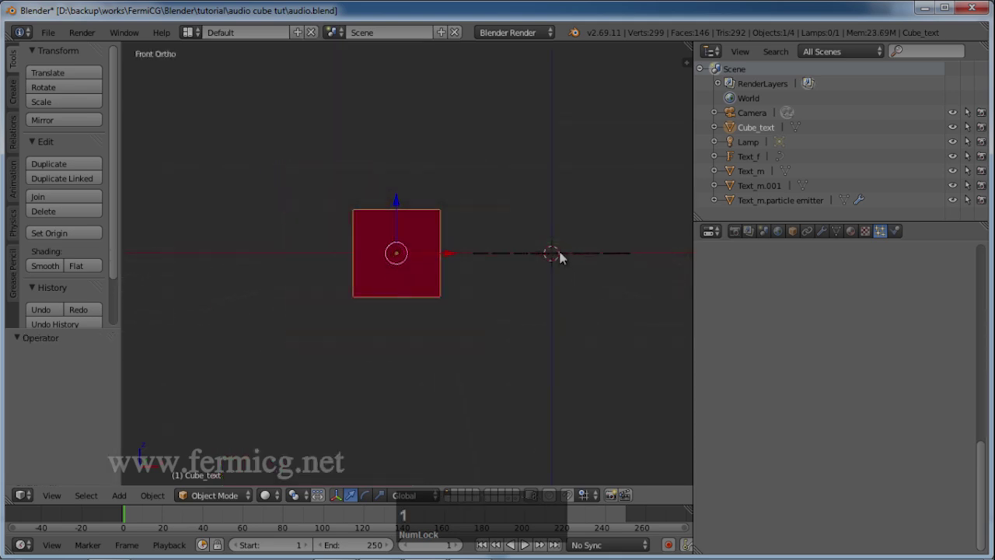
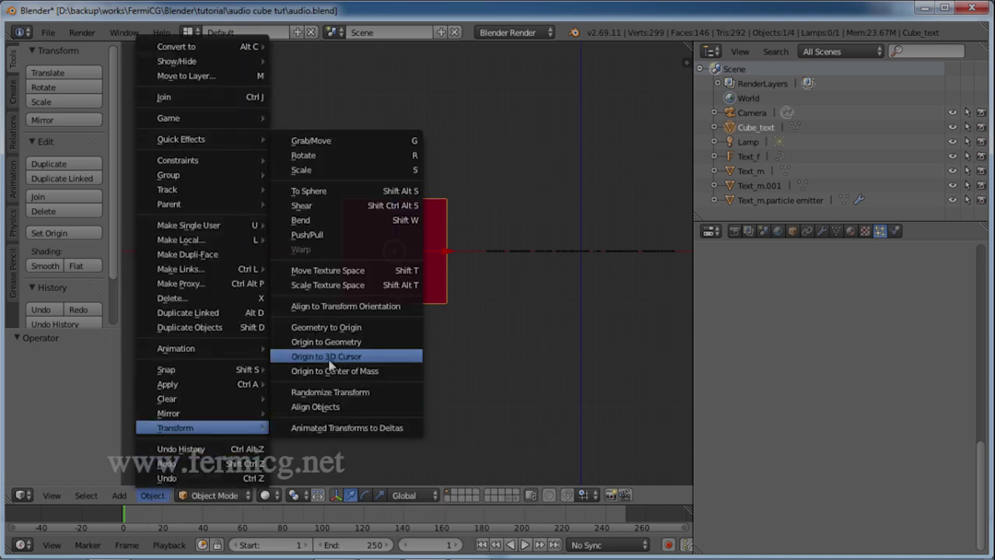
Set the cube's origin to the 3D cursor at its base and rescale it along Z.
{"action": "left_click", "coordinate": [332, 361]}
{"action": "key", "text": "s"}
{"action": "key", "text": "z"}
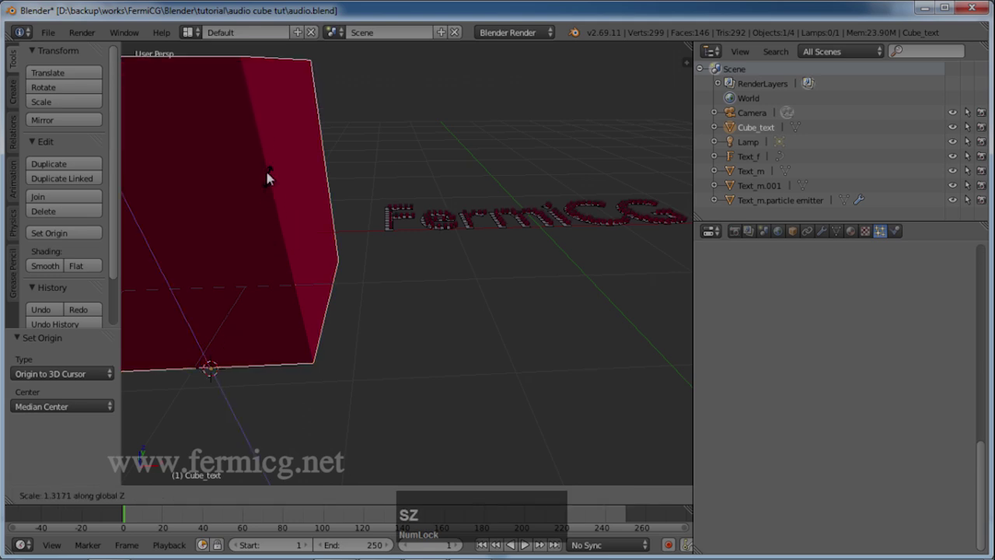
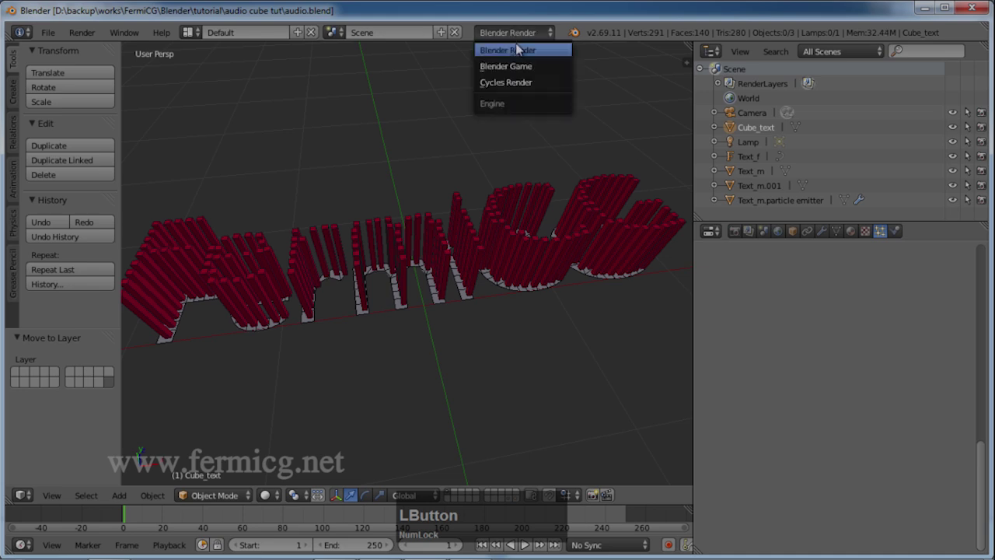
Switch to Cycles with rendered preview and make the cube material a node-based Diffuse BSDF.
{"action": "middle_click", "coordinate": [519, 343]}
{"action": "left_click", "coordinate": [272, 498]}
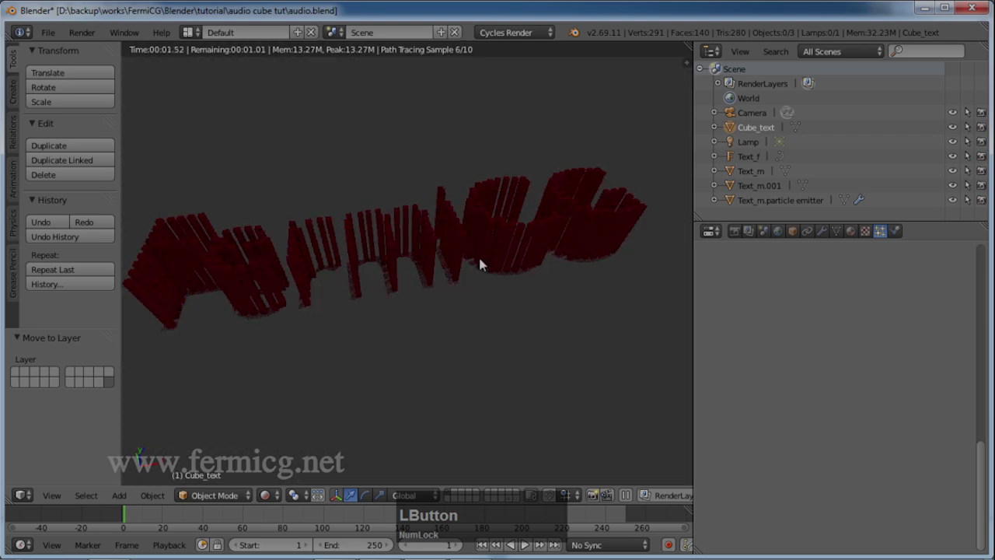
{"action": "middle_click", "coordinate": [513, 244]}
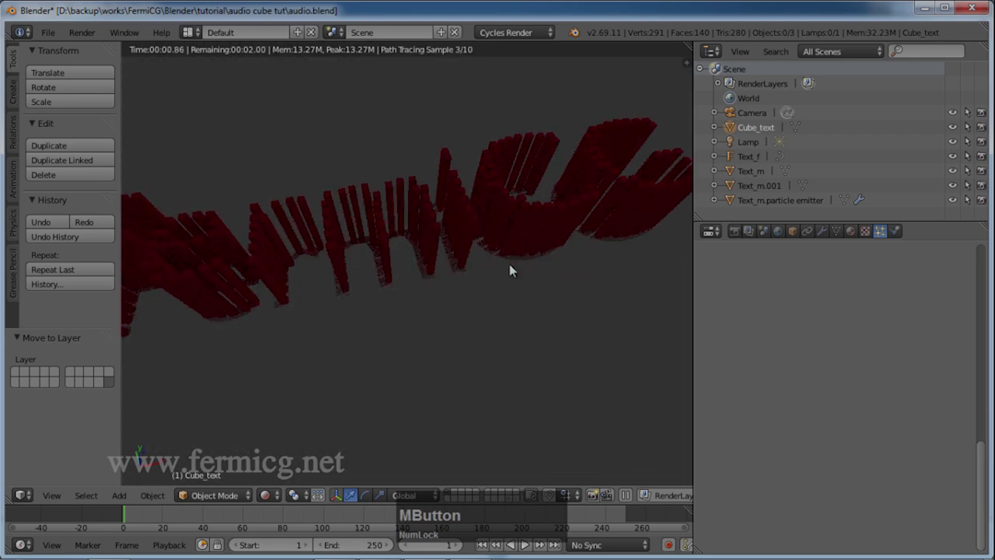
{"action": "left_click", "coordinate": [855, 236]}
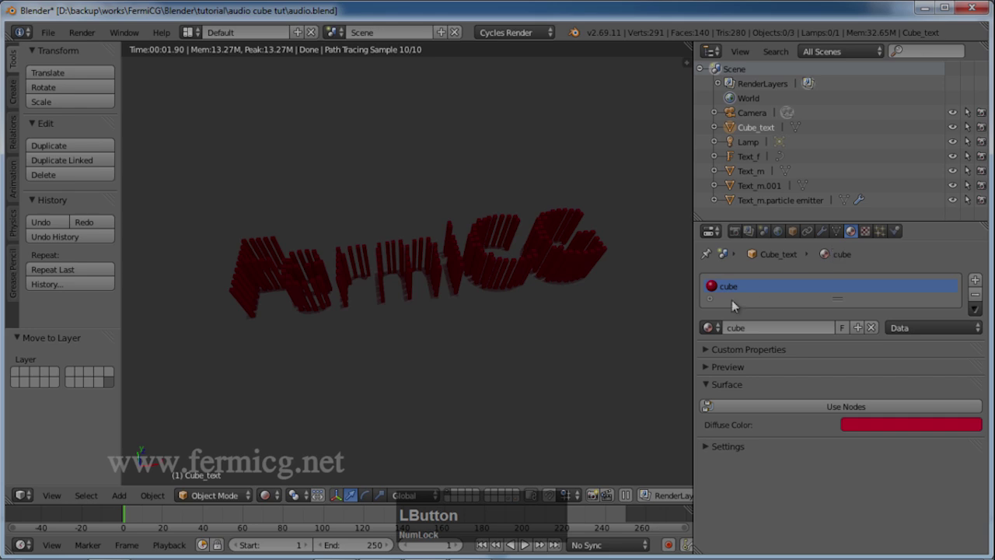
{"action": "left_click", "coordinate": [866, 409]}
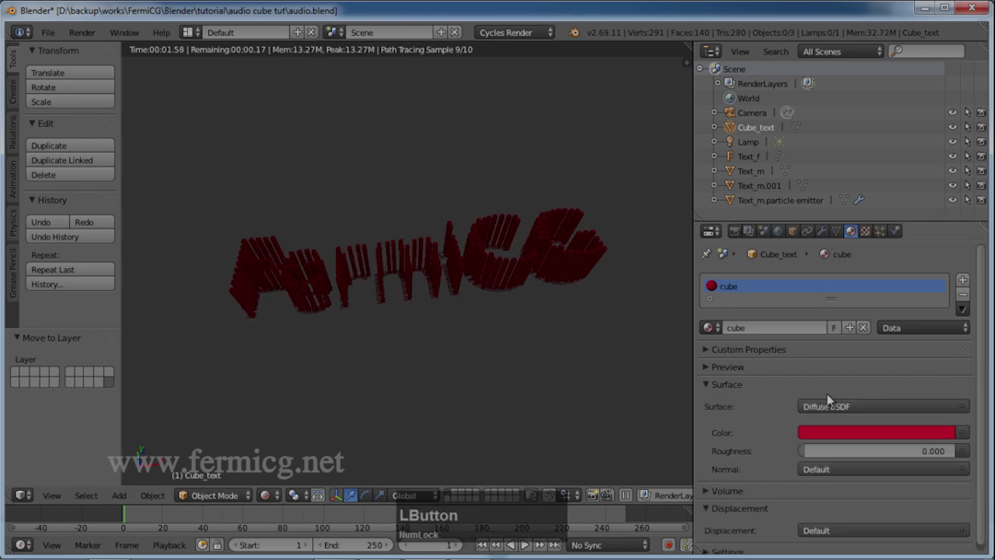
{"action": "left_click", "coordinate": [885, 433]}
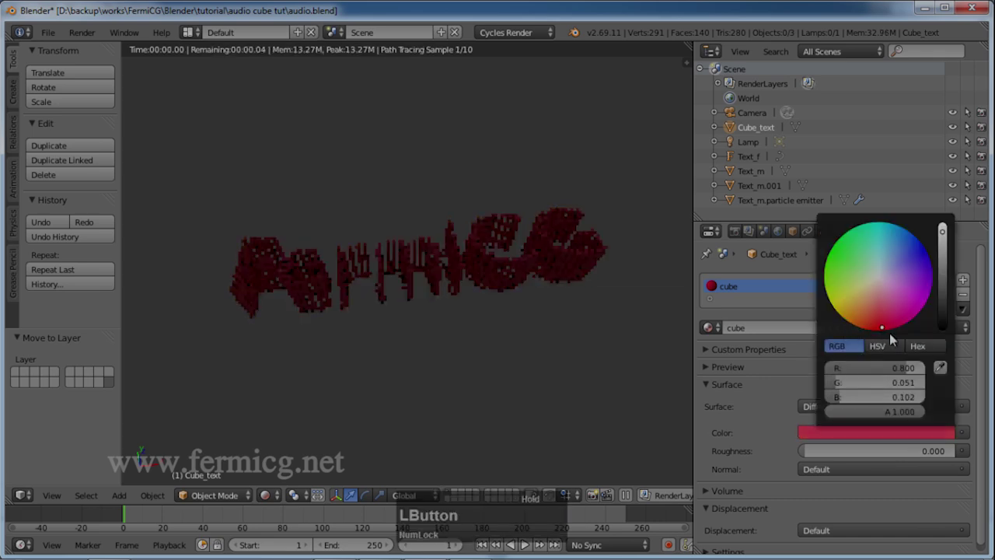
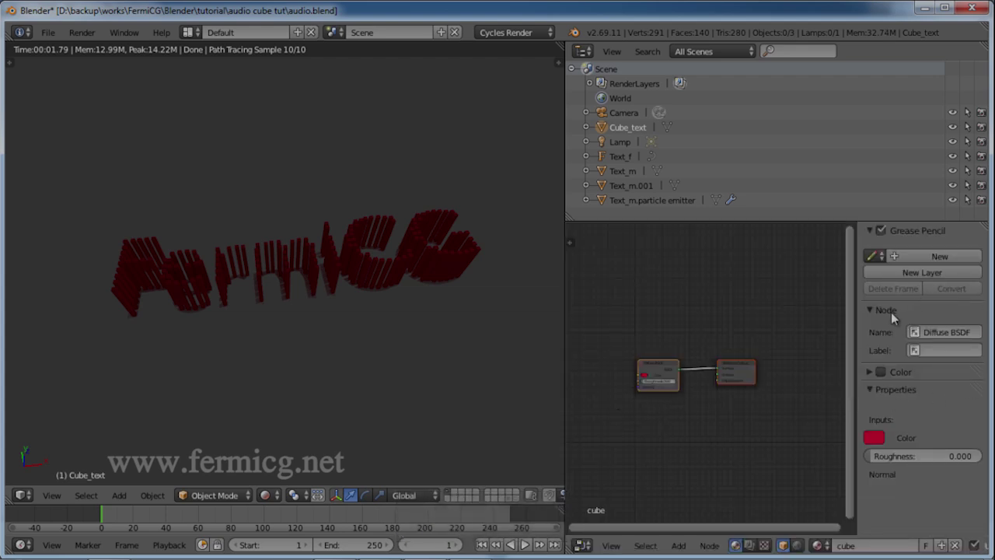
Feed an Object Info node's Random output into the Diffuse BSDF colour for varied column shades.
{"action": "key", "text": "n"}
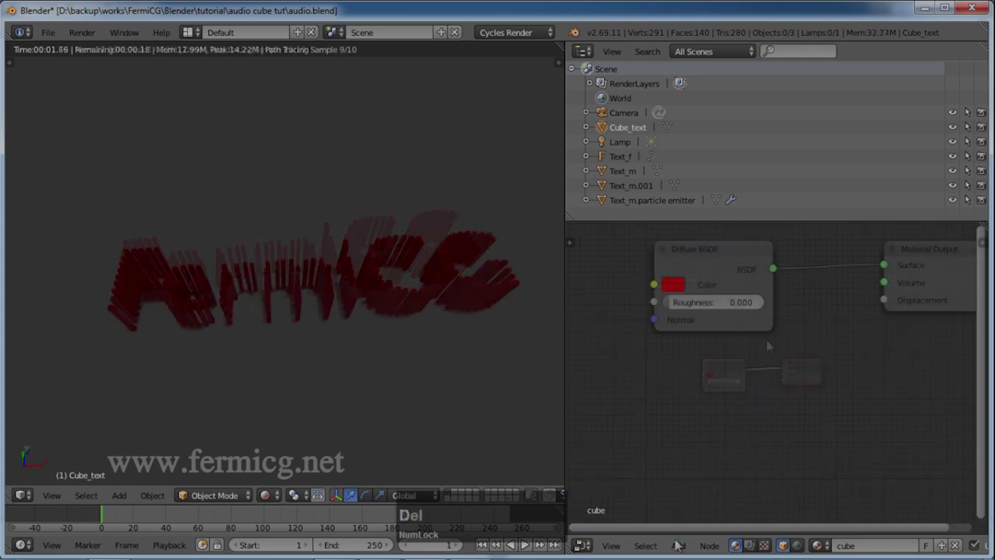
{"action": "key", "text": "Delete"}
{"action": "left_click", "coordinate": [680, 548]}
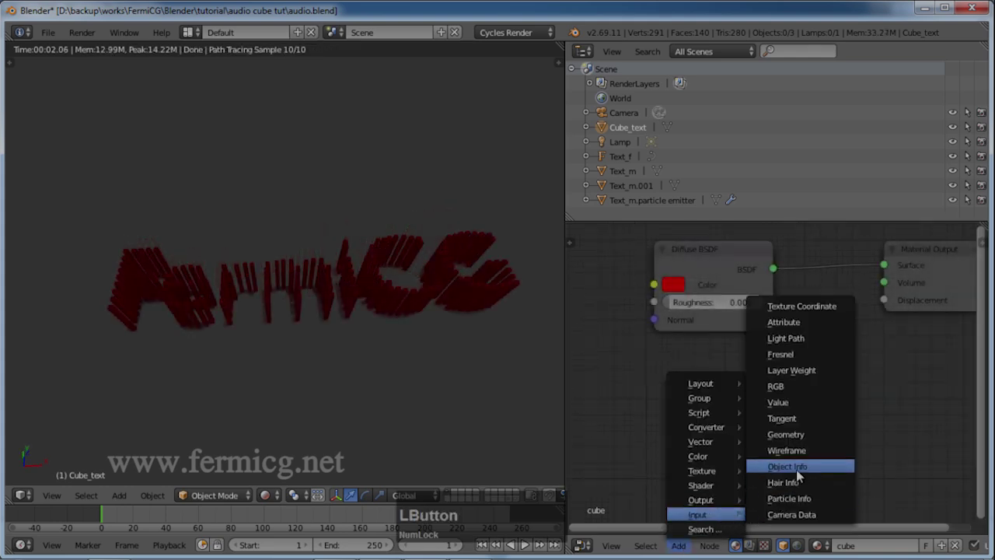
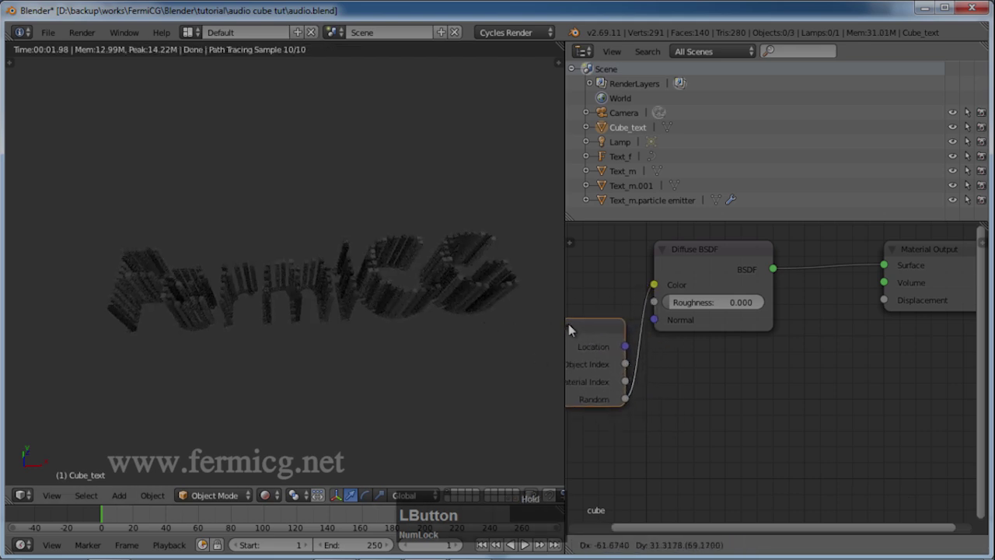
{"action": "scroll", "scroll_direction": "down", "scroll_amount": 3}
{"action": "scroll", "scroll_direction": "up", "scroll_amount": 3}
{"action": "scroll", "scroll_direction": "down", "scroll_amount": 3}
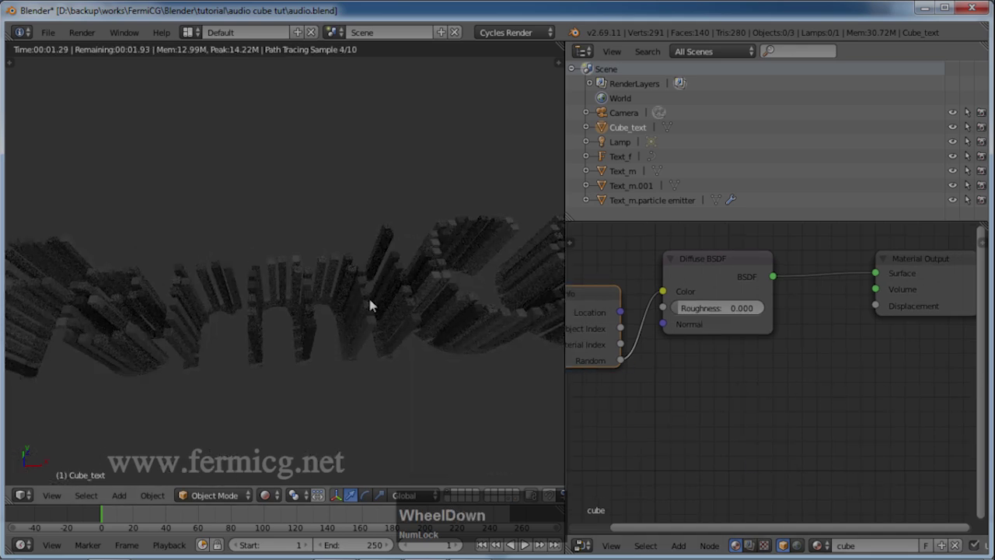
{"action": "scroll", "scroll_direction": "down", "scroll_amount": 3}
Add a Hue Saturation Value node for rainbow colours and preview the animation.
{"action": "left_click", "coordinate": [689, 548]}
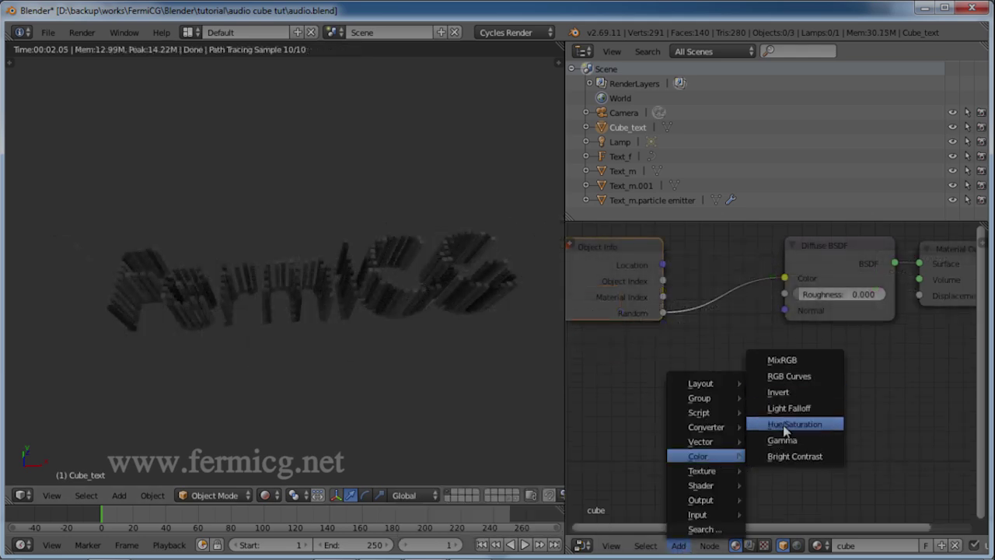
{"action": "left_click", "coordinate": [786, 428]}
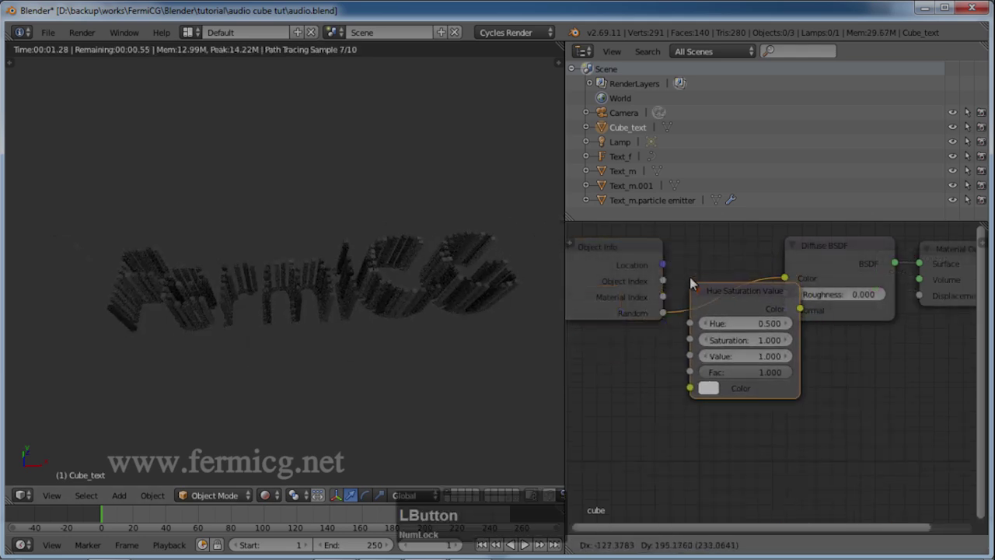
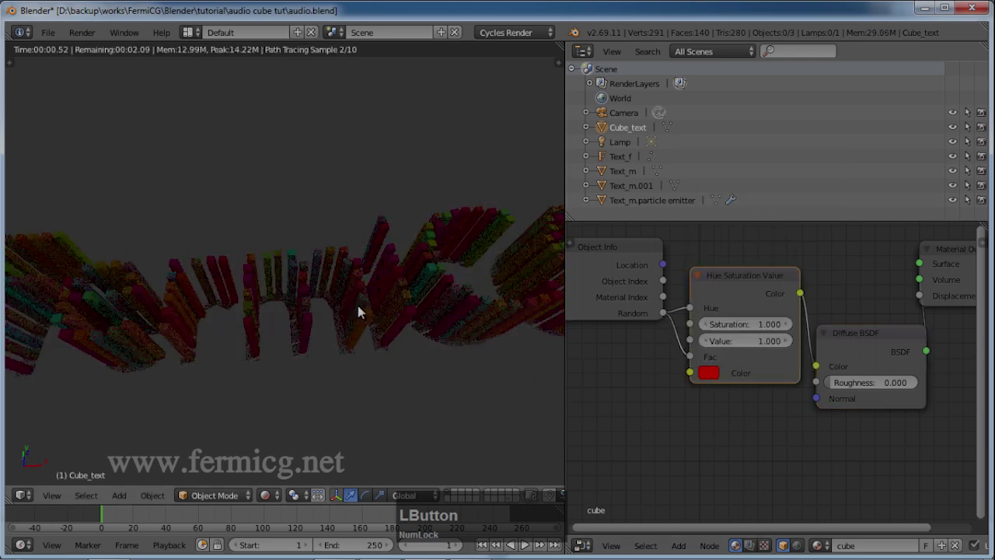
{"action": "left_click", "coordinate": [527, 545]}
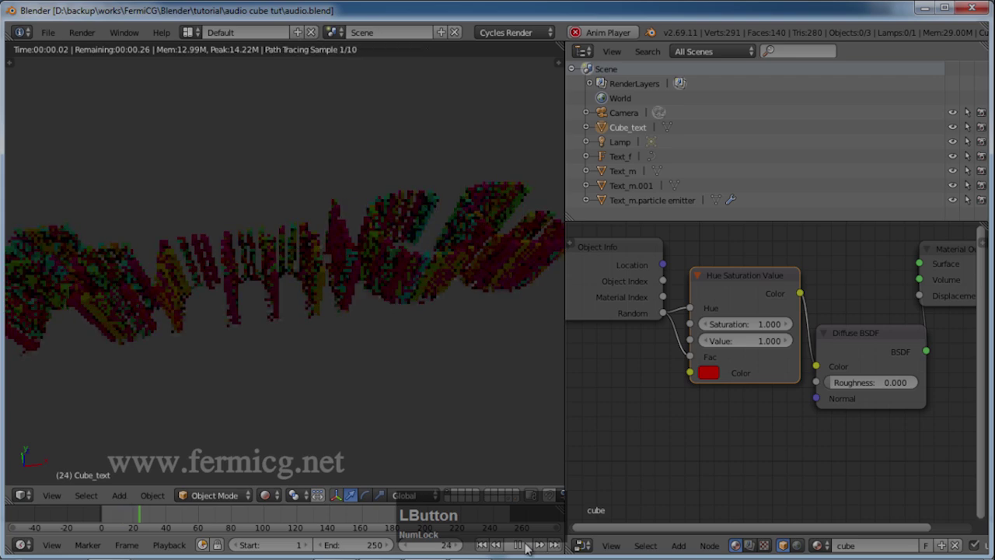
{"action": "left_click", "coordinate": [589, 542]}
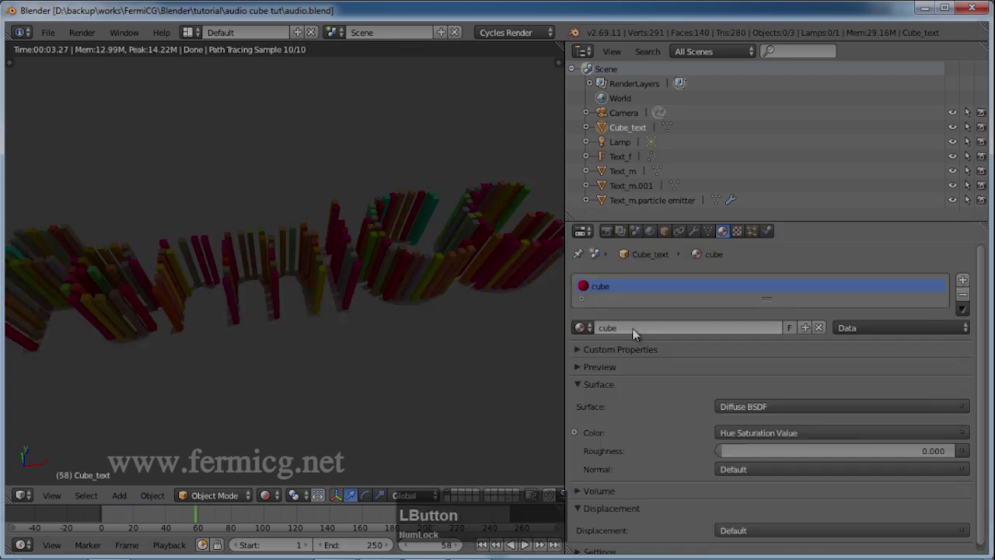
Set particle lifetime 50, lifetime random 1.0, emission end frame 250, and solid viewport shading.
{"action": "key", "text": "2"}
{"action": "key", "text": "BackSpace"}
{"action": "key", "text": "5"}
{"action": "type", "text": "50"}
{"action": "key", "text": "Return"}
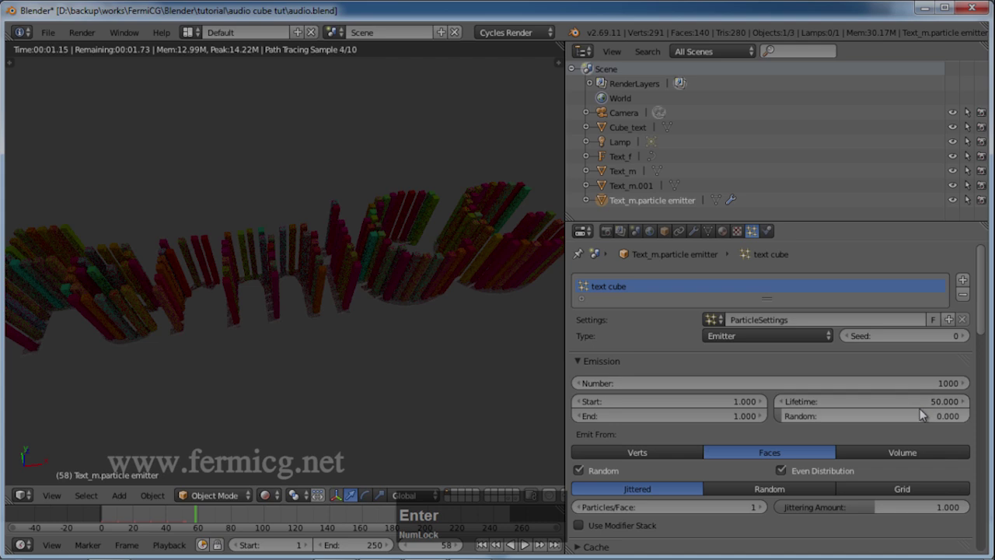
{"action": "left_click", "coordinate": [926, 411]}
{"action": "key", "text": "1"}
{"action": "key", "text": "Return"}
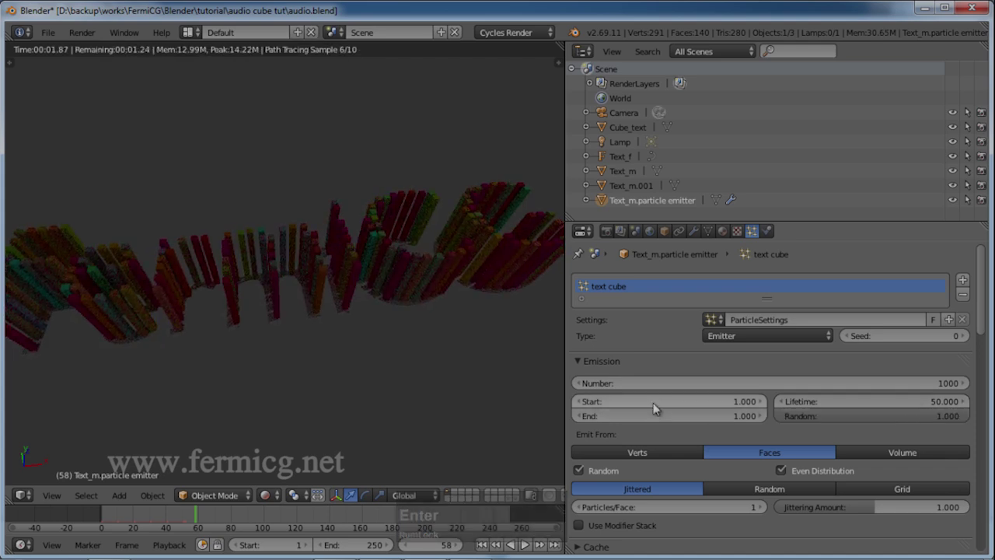
{"action": "left_click", "coordinate": [742, 418]}
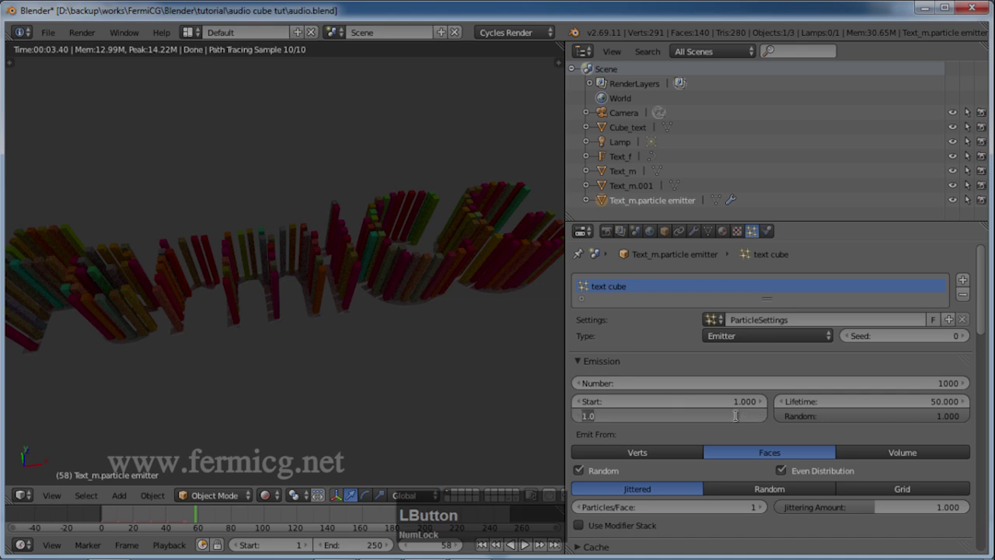
{"action": "type", "text": "250"}
{"action": "key", "text": "Return"}
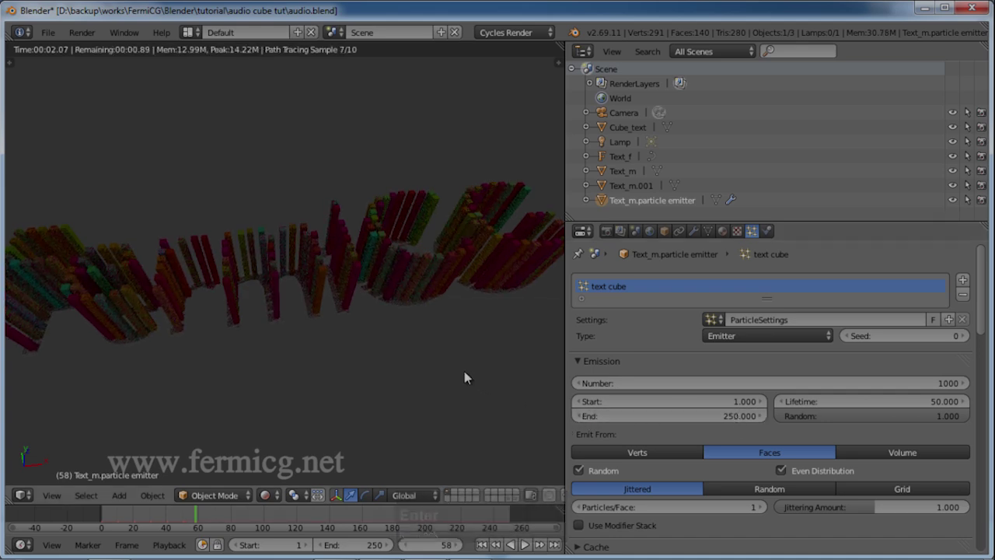
{"action": "left_click", "coordinate": [272, 495]}
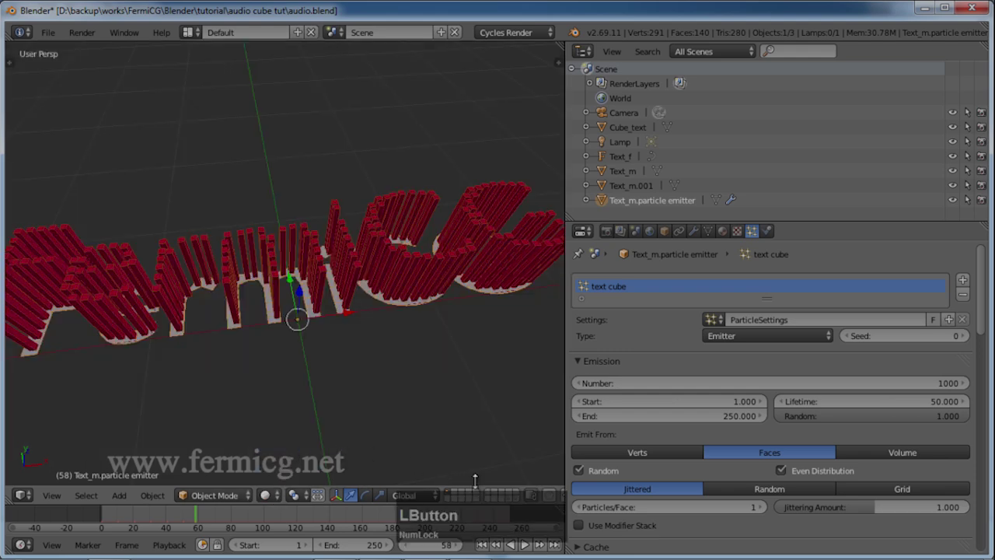
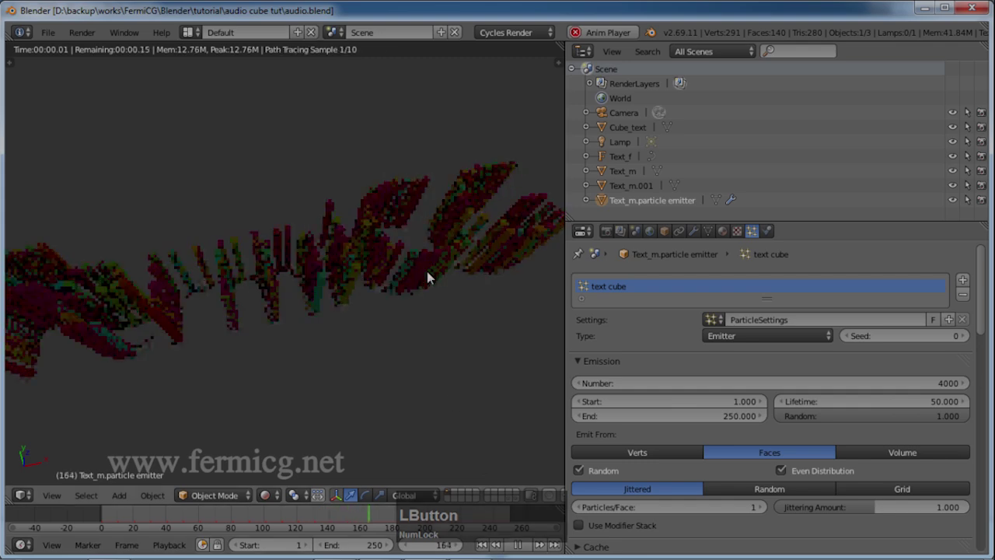
Name the particle cache 'text cube' and enable Disk Cache.
{"action": "left_click", "coordinate": [514, 418]}
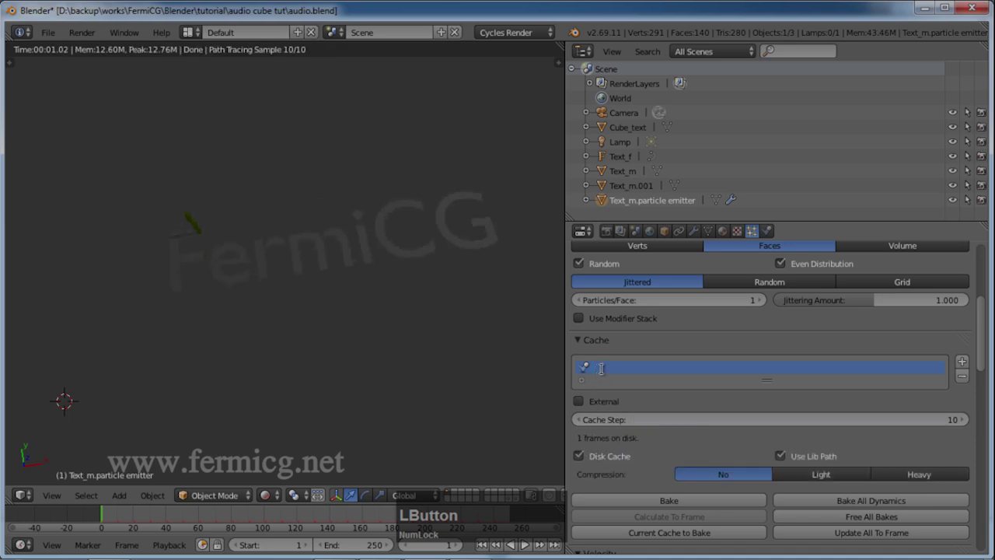
{"action": "type", "text": "text"}
{"action": "key", "text": "space"}
{"action": "type", "text": "cube"}
{"action": "key", "text": "Return"}
{"action": "left_click", "coordinate": [668, 397]}
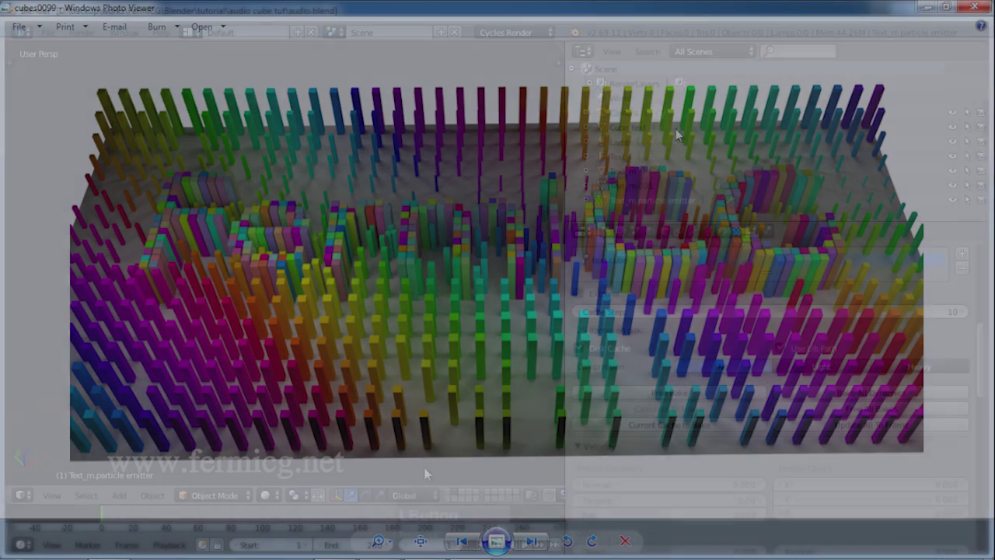
Add a 20-by-10 grid of radius 2 at the origin and squash it along Y over the lettering.
{"action": "left_click", "coordinate": [455, 495]}
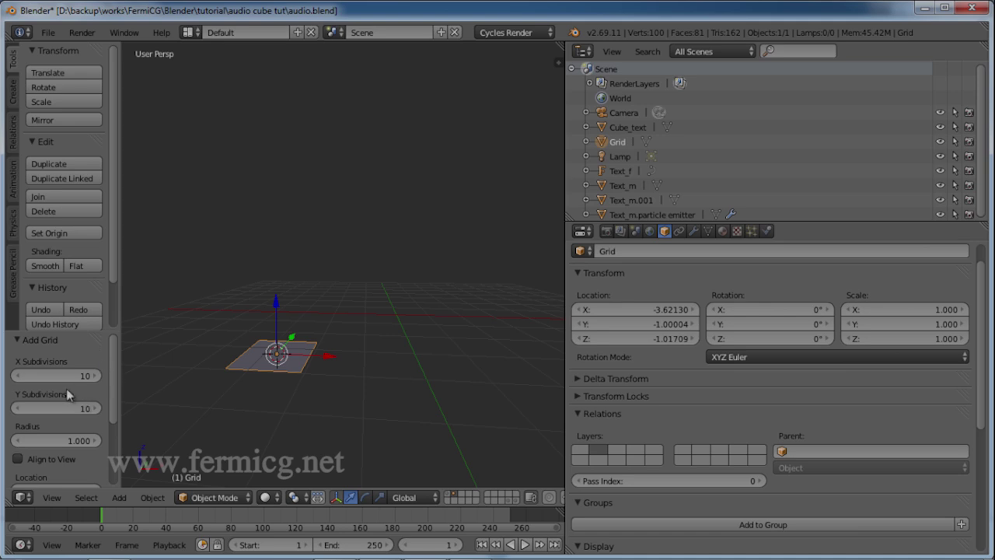
{"action": "left_click", "coordinate": [79, 442]}
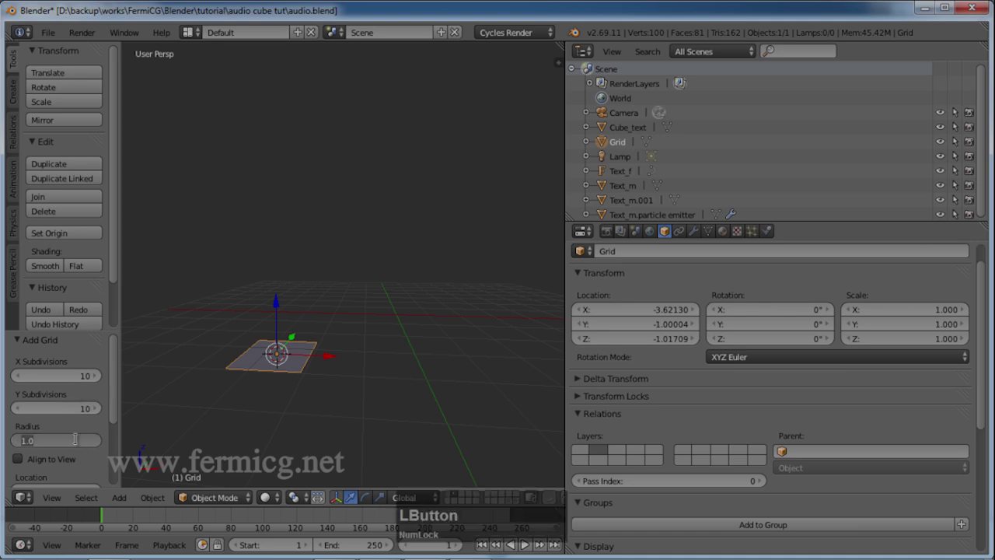
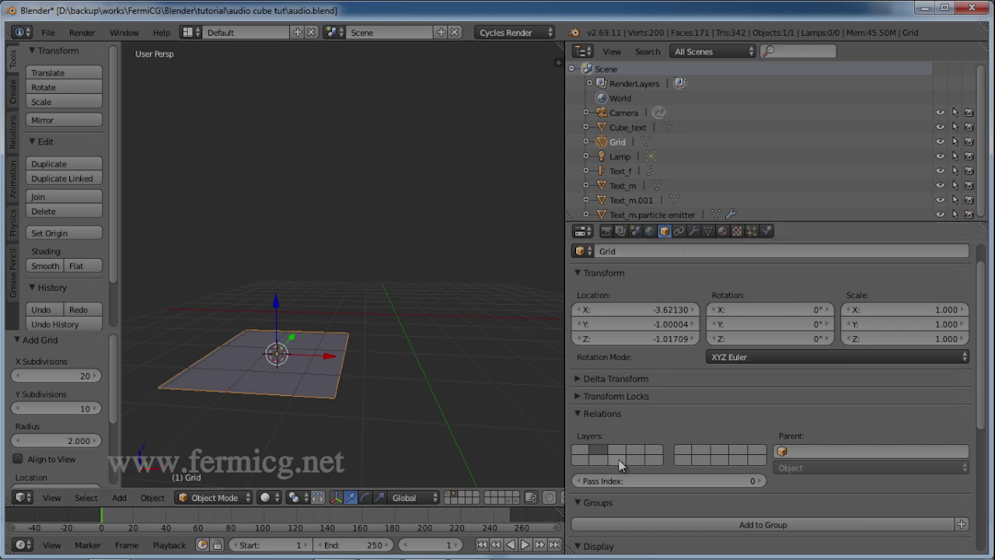
{"action": "scroll", "scroll_direction": "down", "scroll_amount": 3}
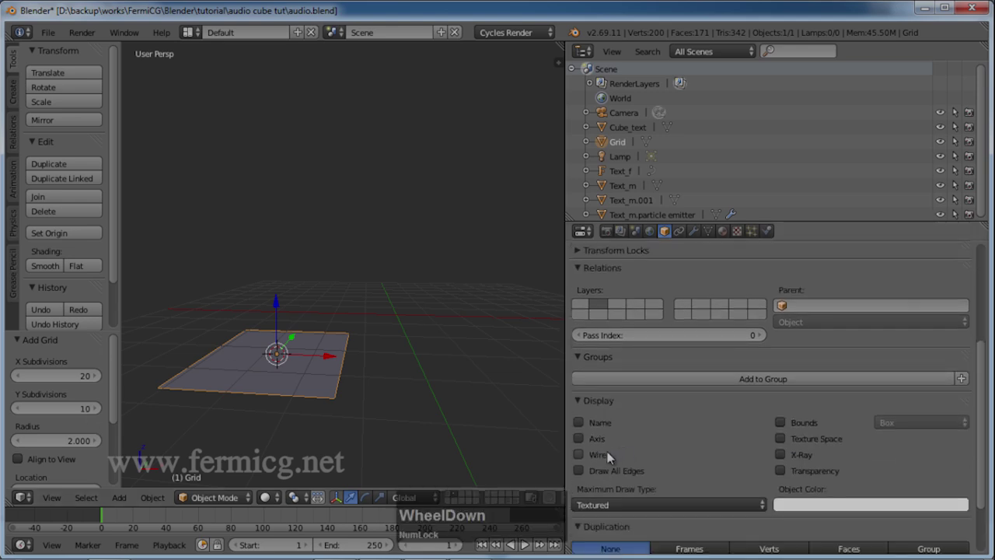
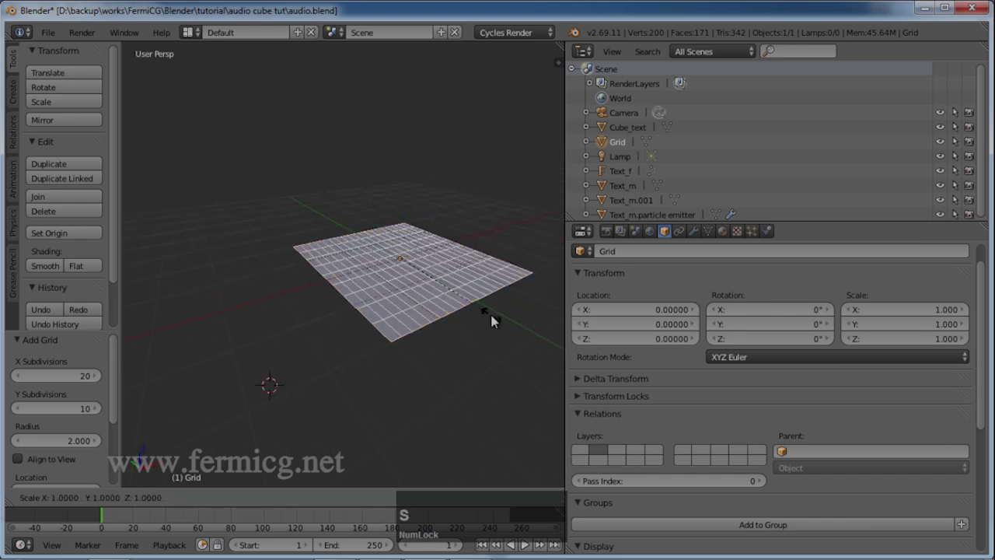
{"action": "type", "text": "sy"}
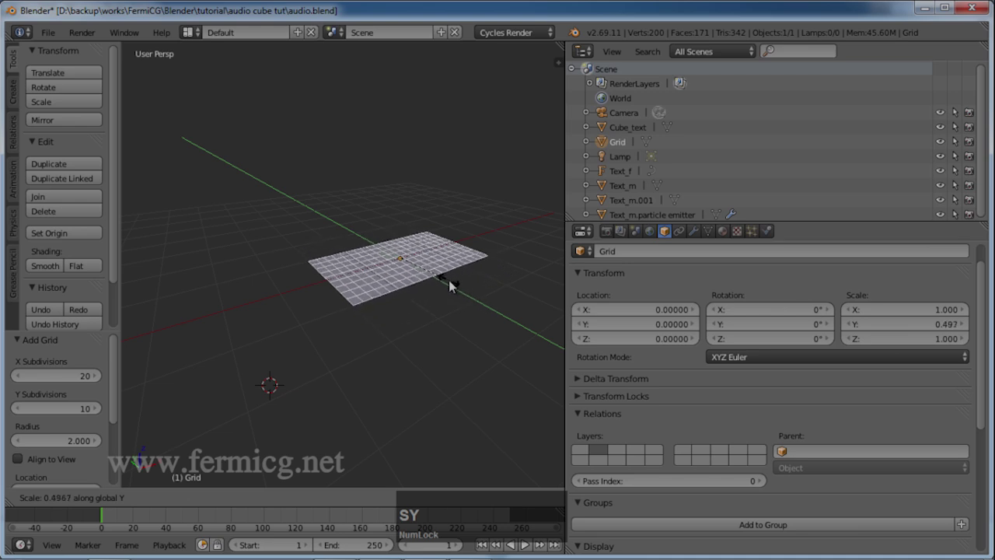
{"action": "left_click", "coordinate": [448, 284]}
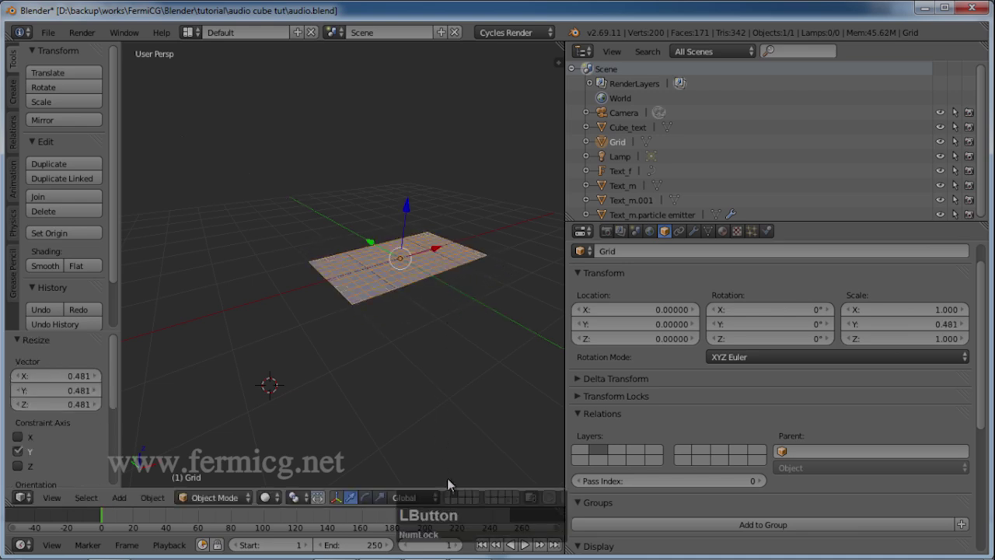
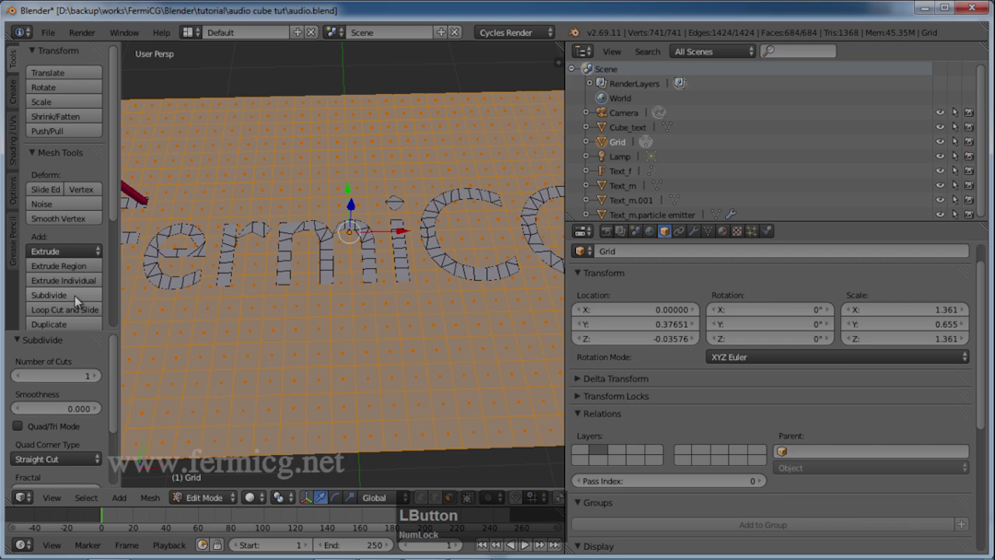
Rename the subdivided grid Grid_cube, duplicate it and send the copy to another layer.
{"action": "key", "text": "Tab"}
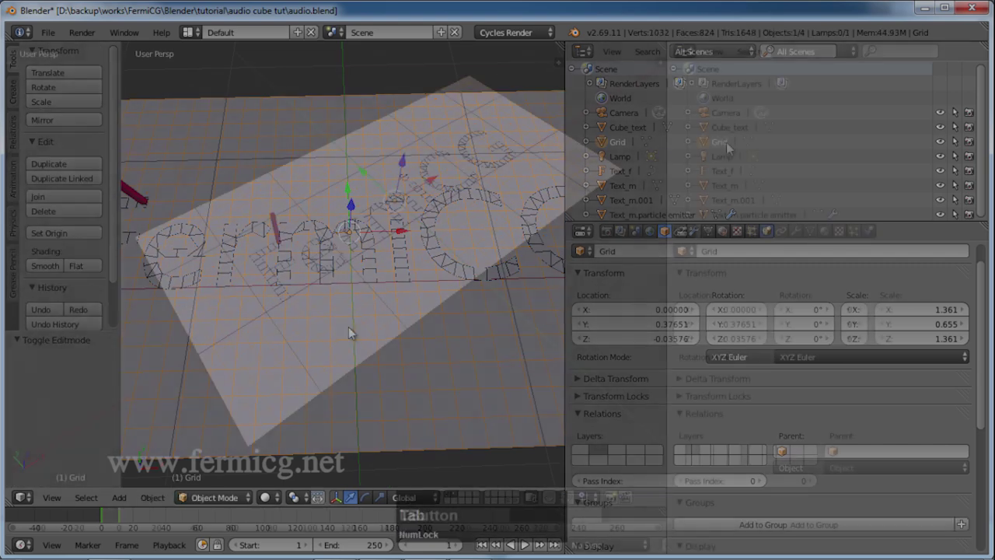
{"action": "type", "text": "cube"}
{"action": "key", "text": "Return"}
{"action": "middle_click", "coordinate": [556, 175]}
{"action": "key", "text": "shift+d"}
{"action": "key", "text": "m"}
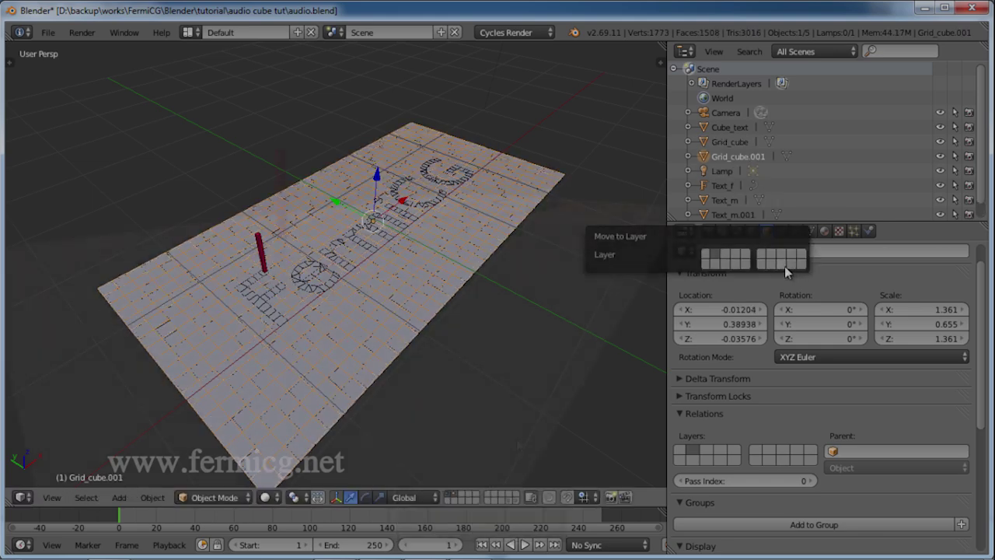
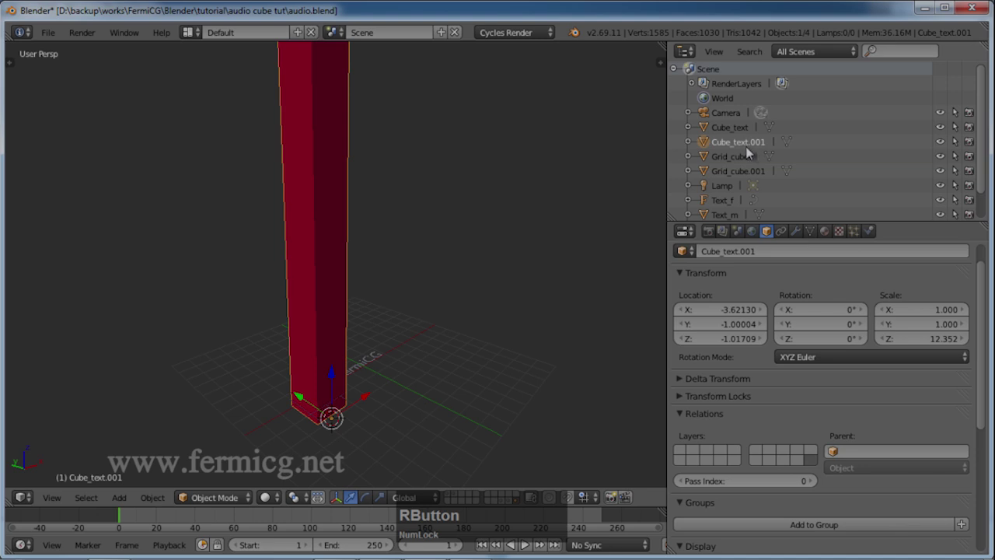
Rename the copied column Cube_grid and give it a single-user material named cube.grid.
{"action": "left_click", "coordinate": [751, 144]}
{"action": "type", "text": "grid"}
{"action": "key", "text": "Return"}
{"action": "left_click", "coordinate": [828, 231]}
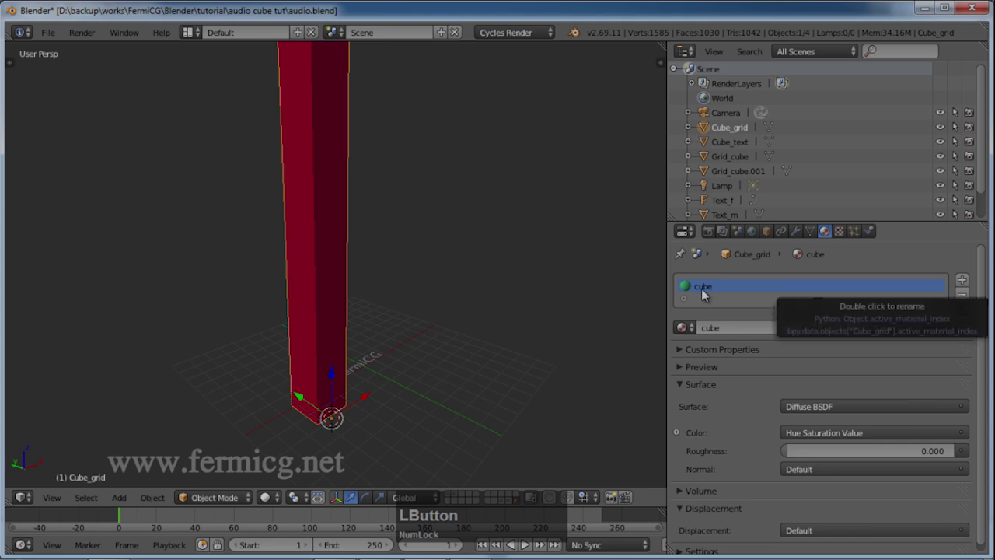
{"action": "left_click", "coordinate": [842, 331]}
{"action": "left_click", "coordinate": [739, 329]}
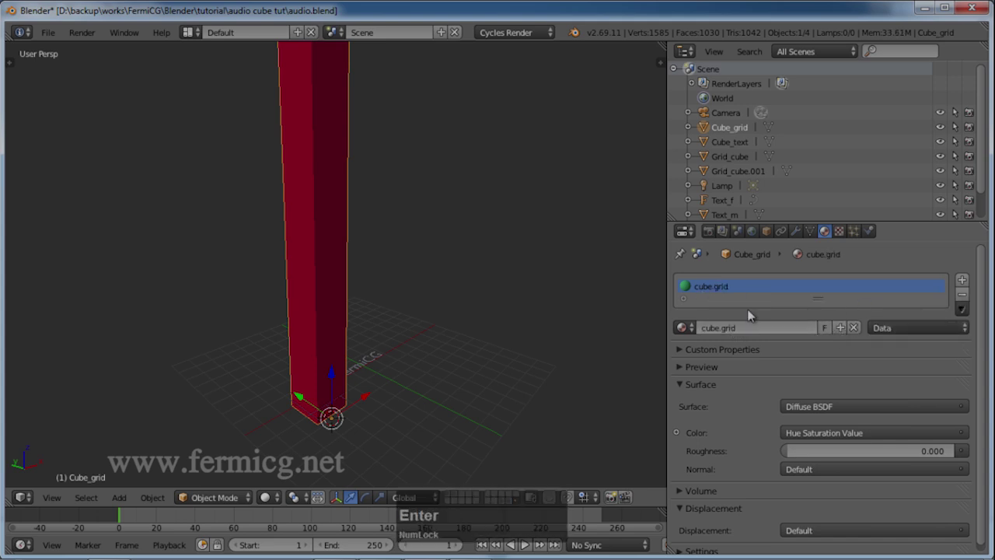
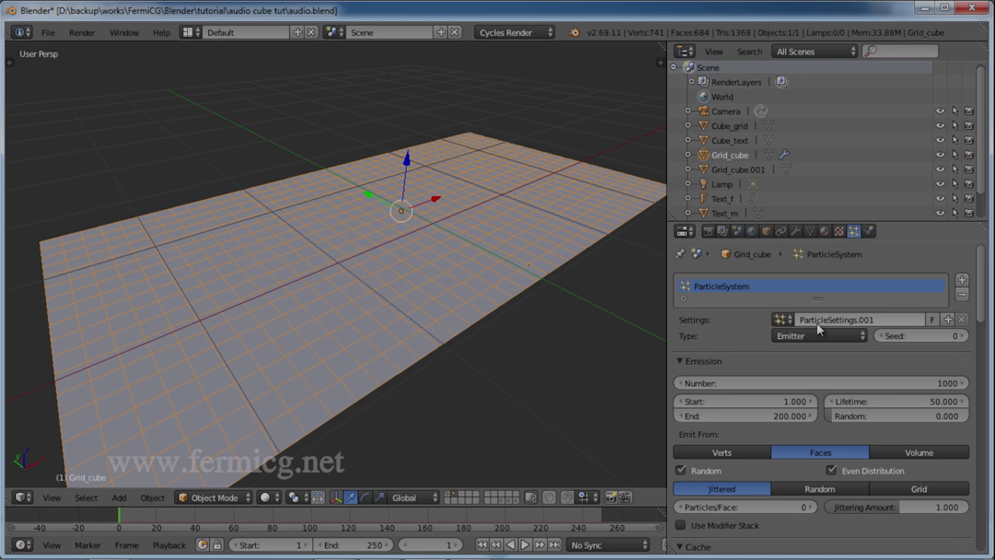
Give Grid_cube its own single-user copy of the particle settings, named 'grid particle'.
{"action": "left_click", "coordinate": [789, 321]}
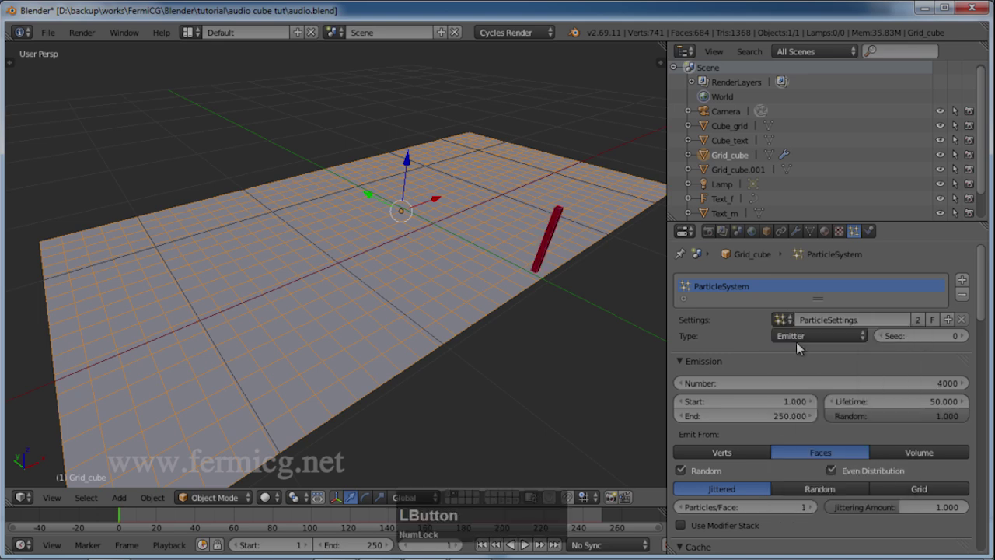
{"action": "left_click", "coordinate": [483, 543]}
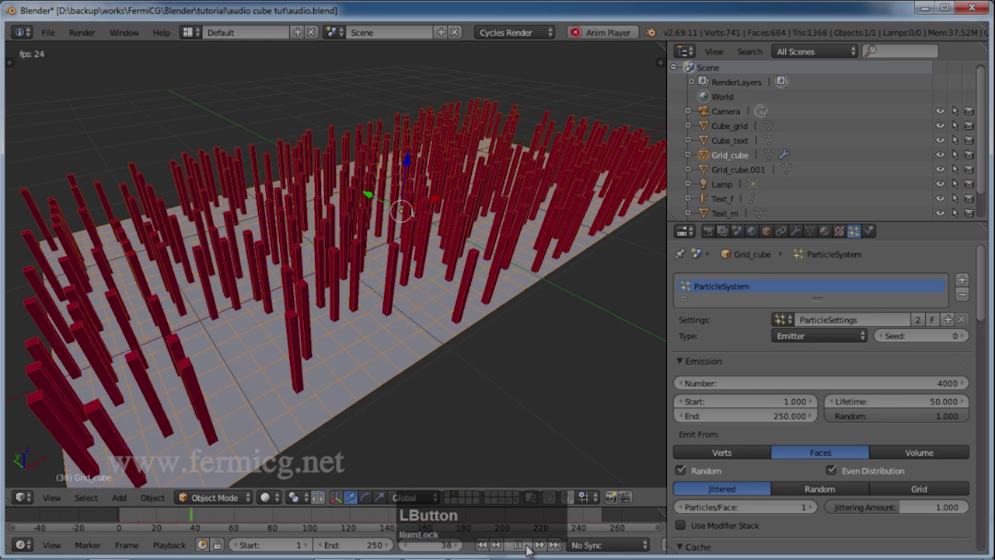
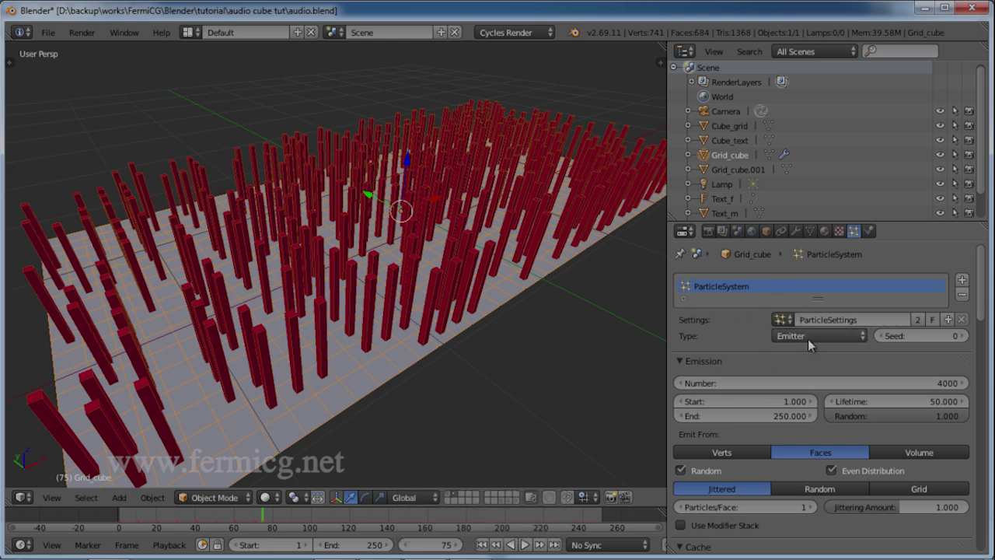
{"action": "left_click", "coordinate": [921, 320]}
{"action": "key", "text": "g"}
{"action": "key", "text": "Return"}
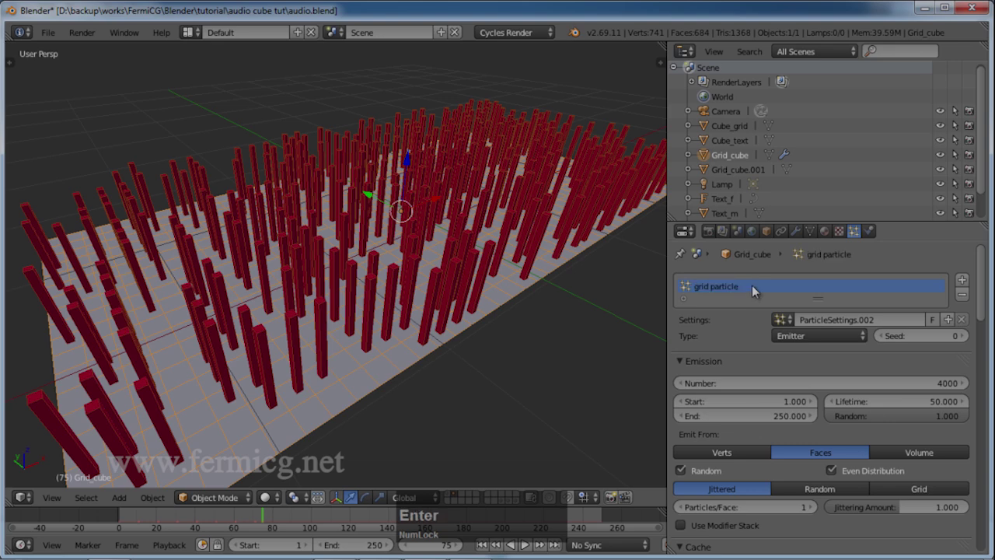
Set the grid particles' Dupli Object to Cube_grid so pillars render in mixed colours.
{"action": "left_click", "coordinate": [872, 418]}
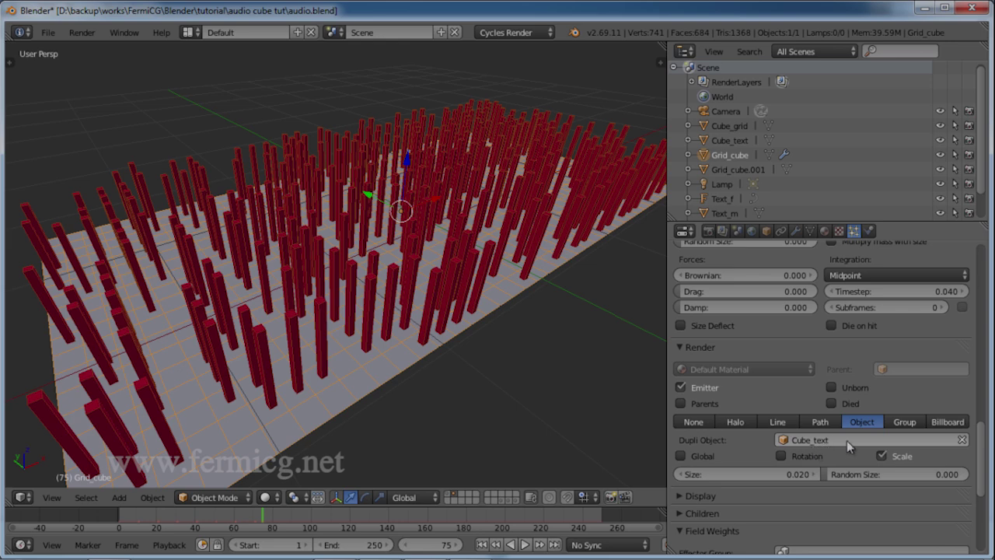
{"action": "left_click", "coordinate": [961, 443]}
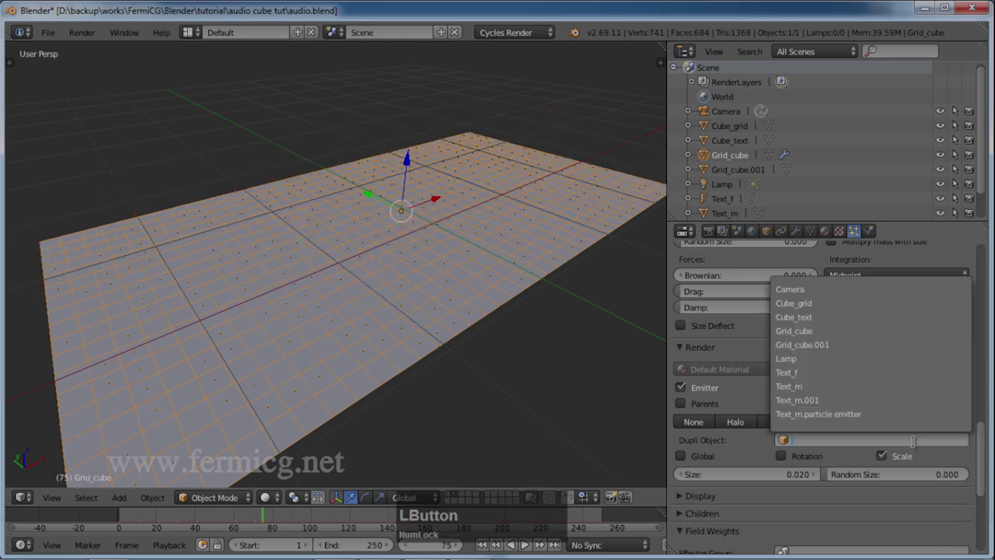
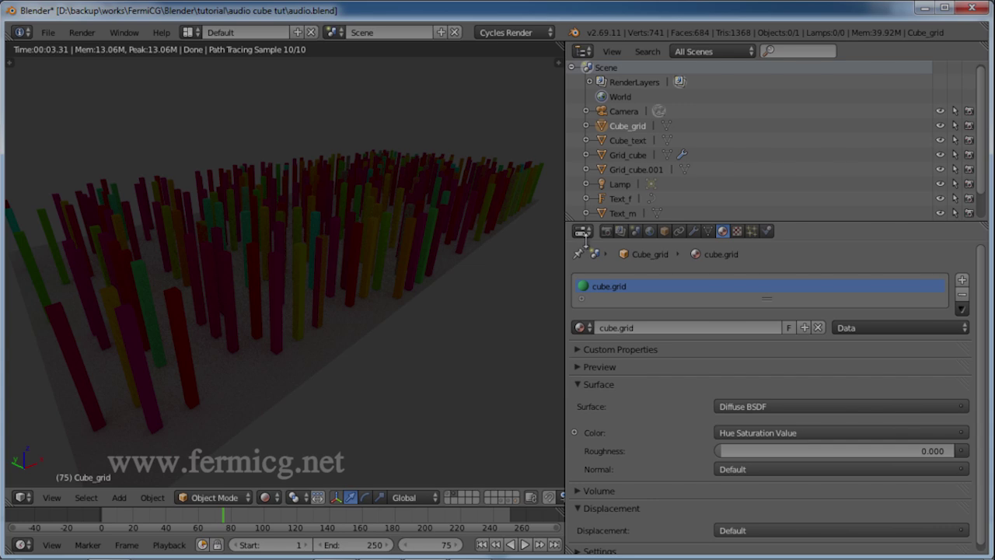
In the Node Editor, disconnect Random from Fac (Fac 1) so hue comes from each object's random value.
{"action": "left_click", "coordinate": [589, 239]}
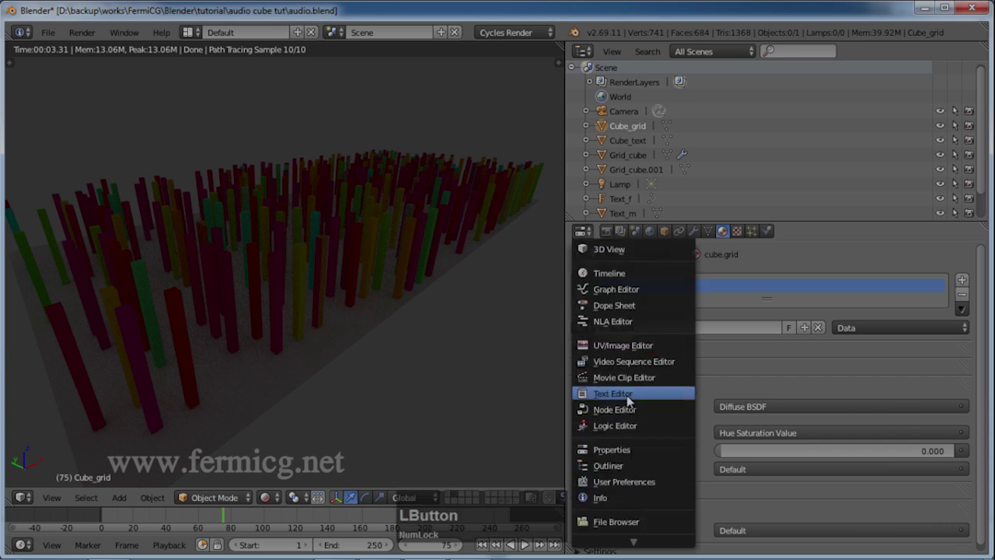
{"action": "left_click", "coordinate": [629, 408]}
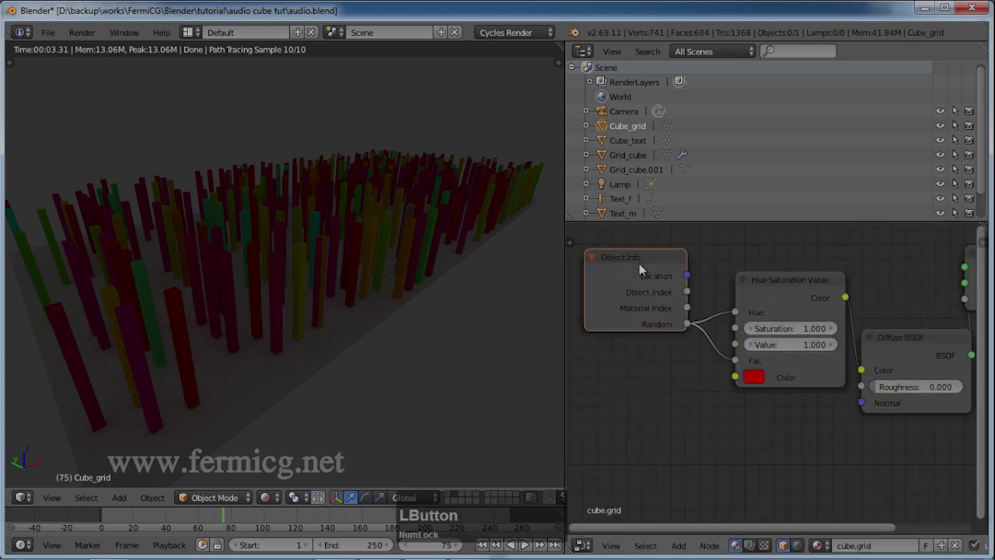
{"action": "key", "text": "Delete"}
{"action": "left_click", "coordinate": [686, 546]}
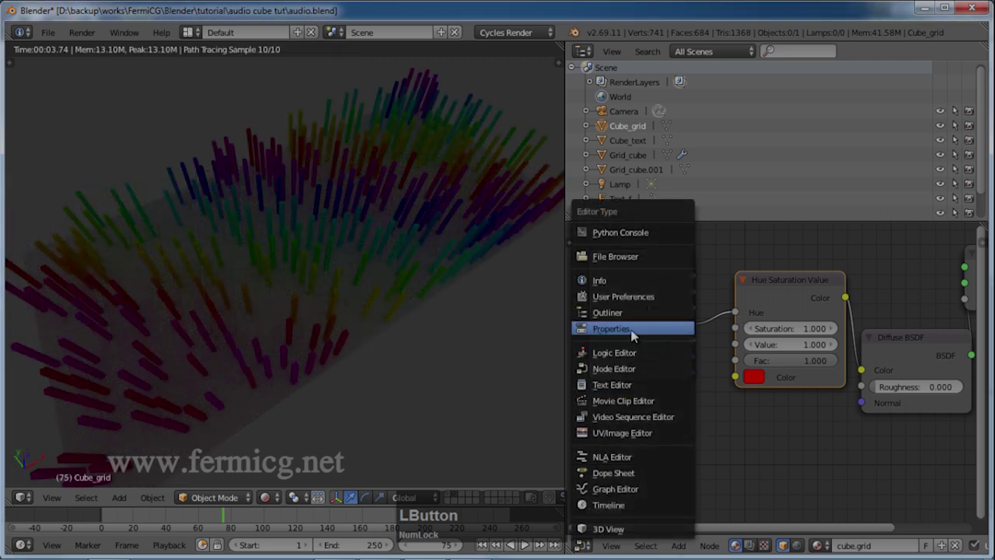
Set the grid particle system to lifetime 250 and 600 particles, then preview the denser grid.
{"action": "left_click", "coordinate": [385, 328]}
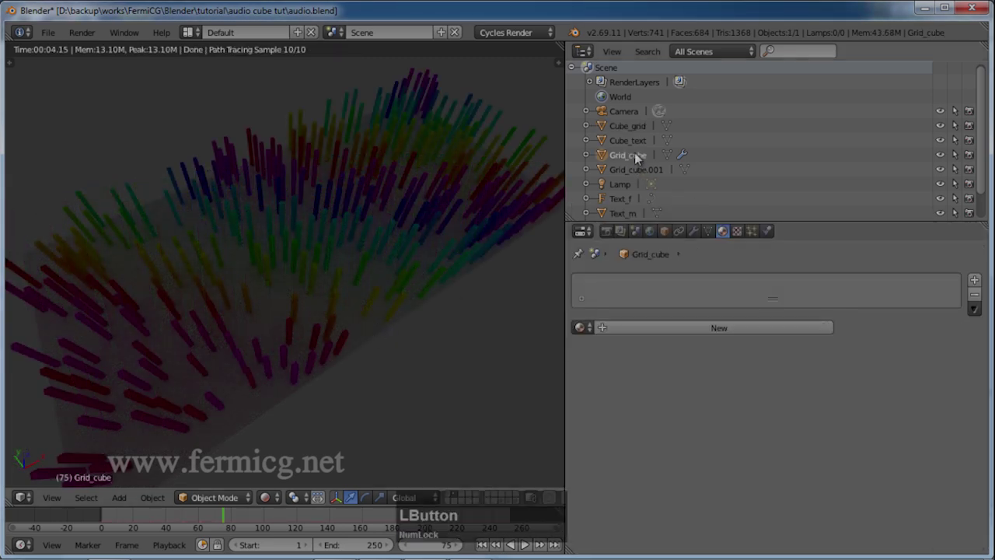
{"action": "left_click", "coordinate": [755, 233]}
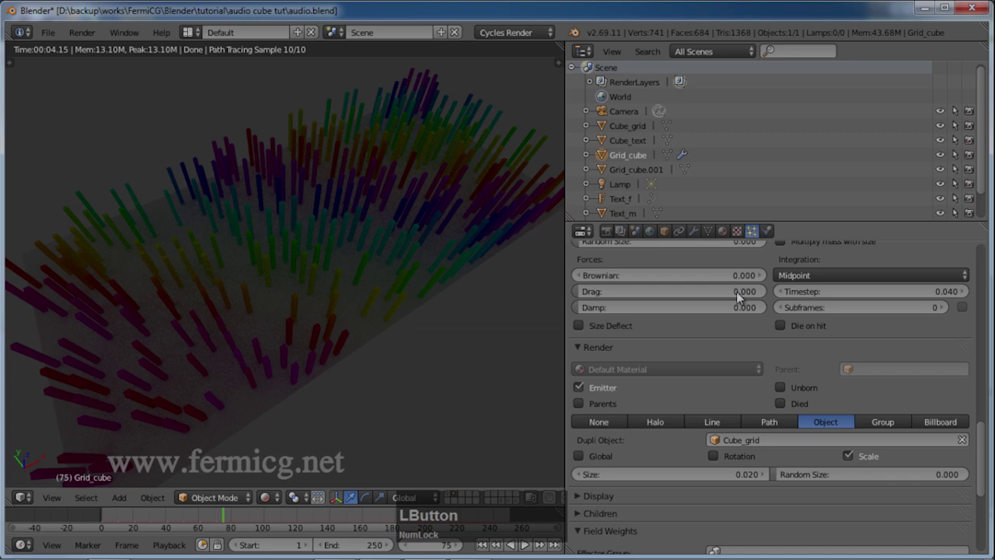
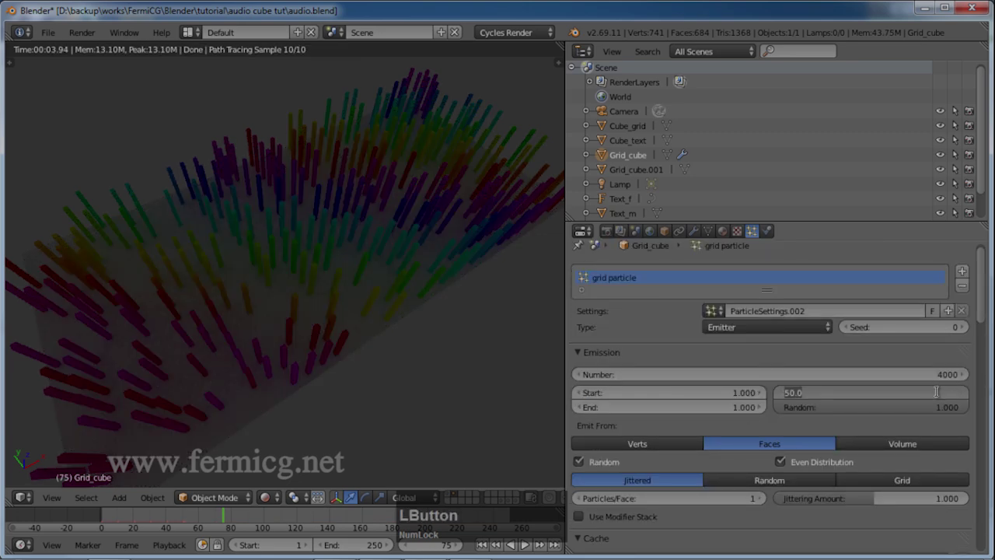
{"action": "type", "text": "250"}
{"action": "key", "text": "Return"}
{"action": "type", "text": "600"}
{"action": "key", "text": "Return"}
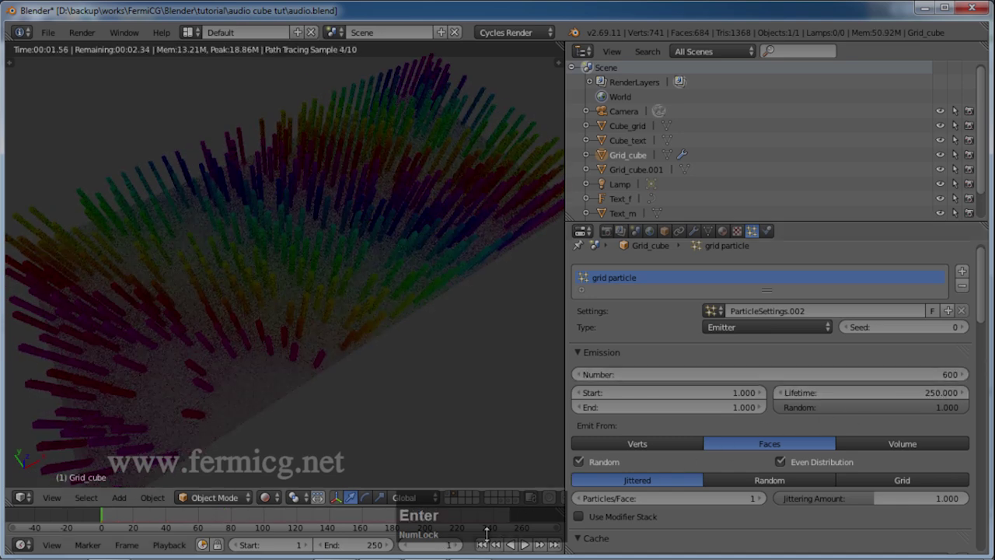
{"action": "left_click", "coordinate": [484, 546]}
{"action": "middle_click", "coordinate": [401, 330]}
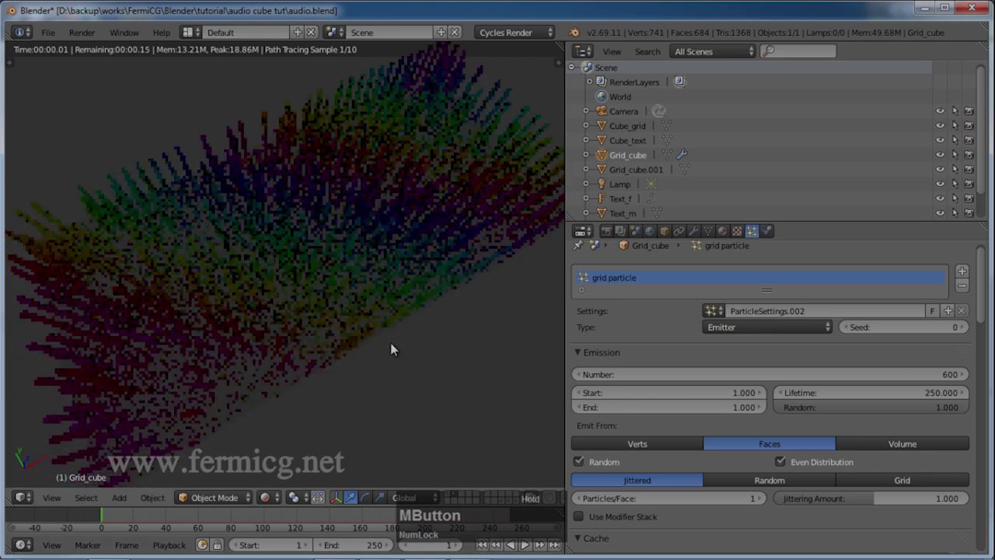
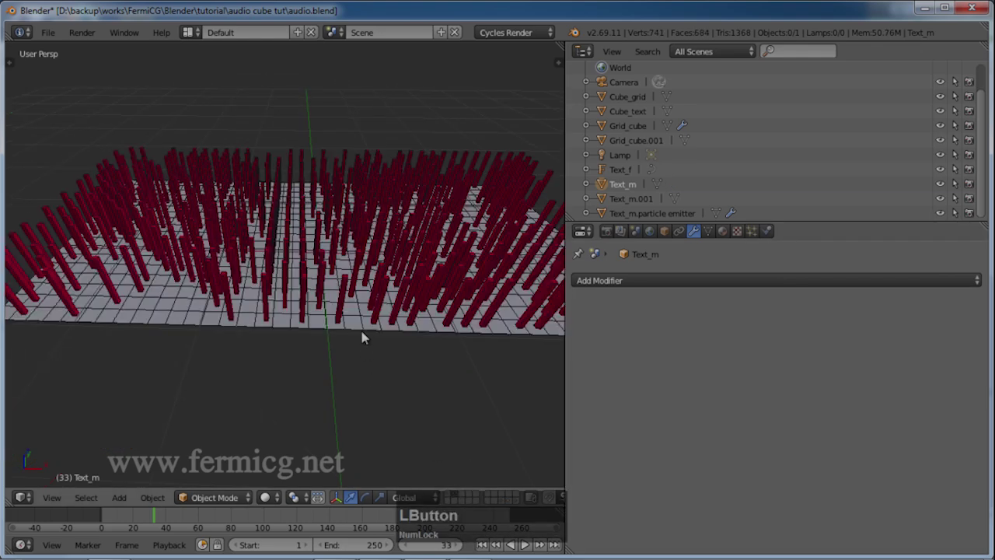
Make the particle texture influence Density and Size instead of Time, thinning pillars around FermiCG.
{"action": "left_click", "coordinate": [681, 285]}
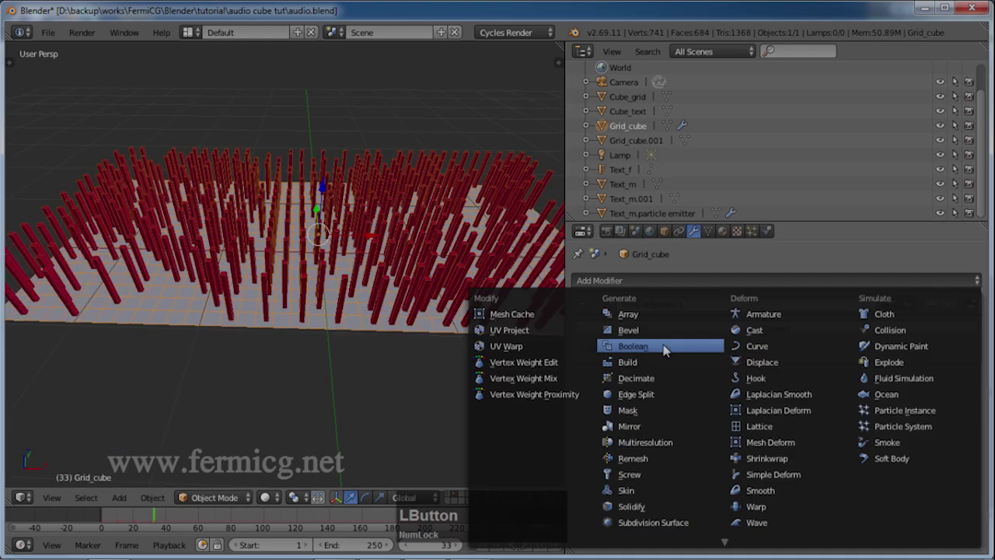
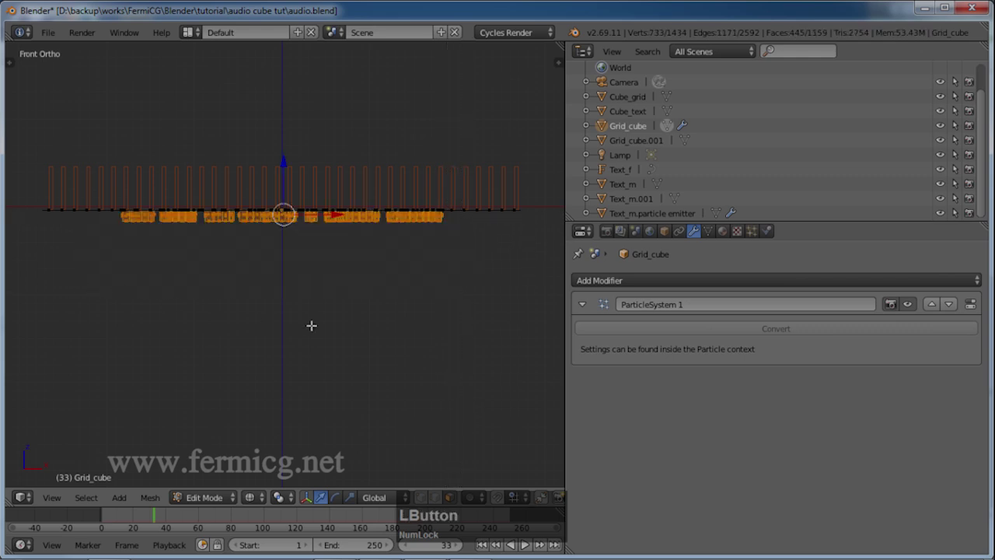
{"action": "key", "text": "Delete"}
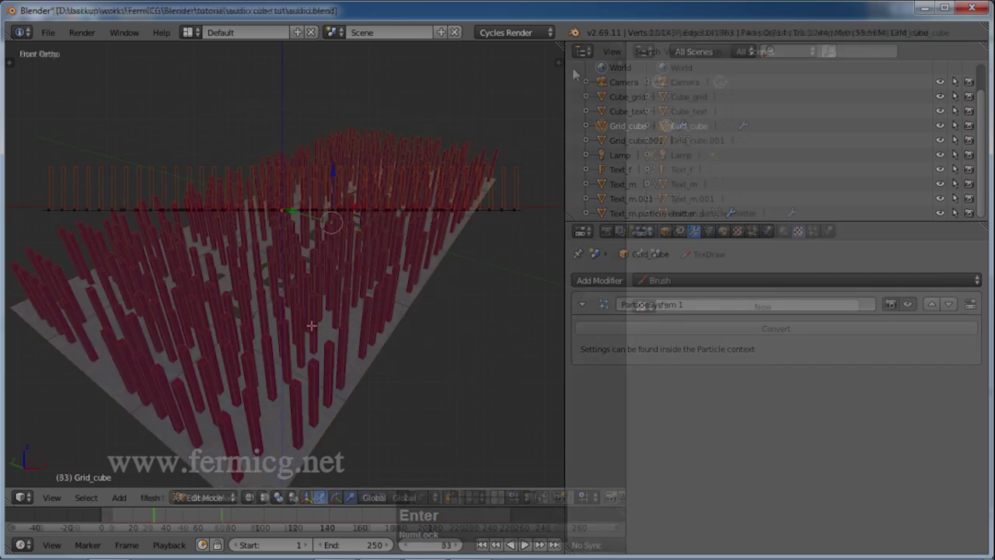
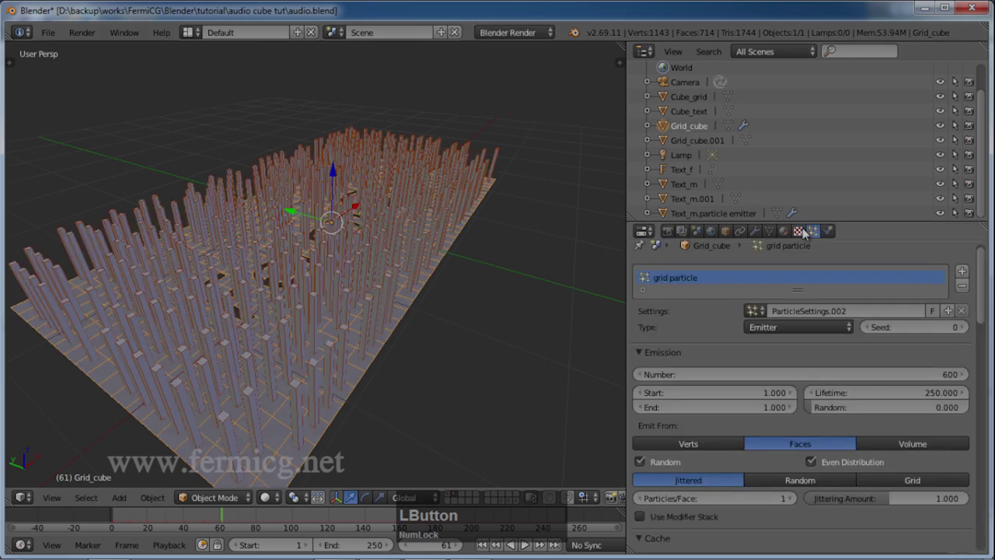
{"action": "left_click", "coordinate": [853, 402]}
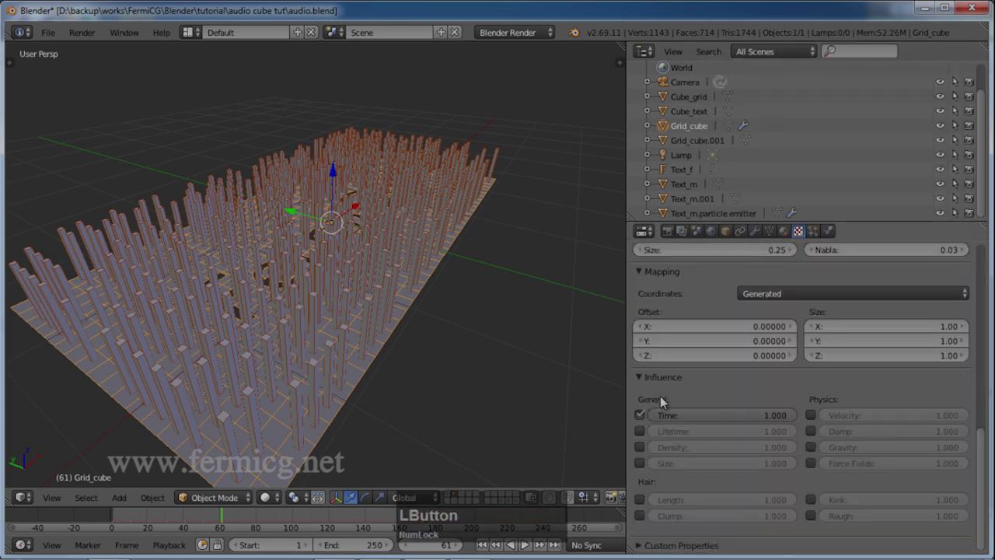
{"action": "left_click", "coordinate": [644, 414]}
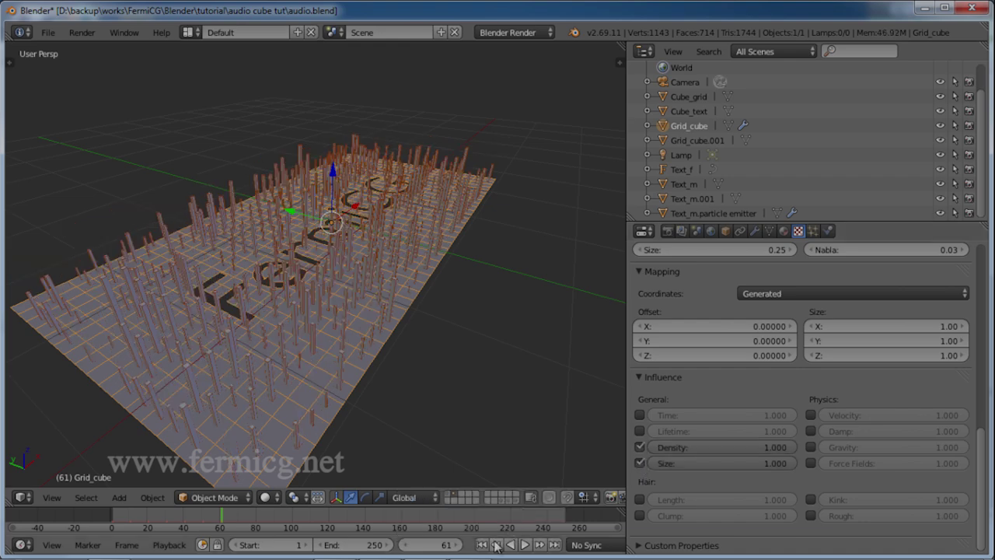
{"action": "left_click", "coordinate": [489, 545]}
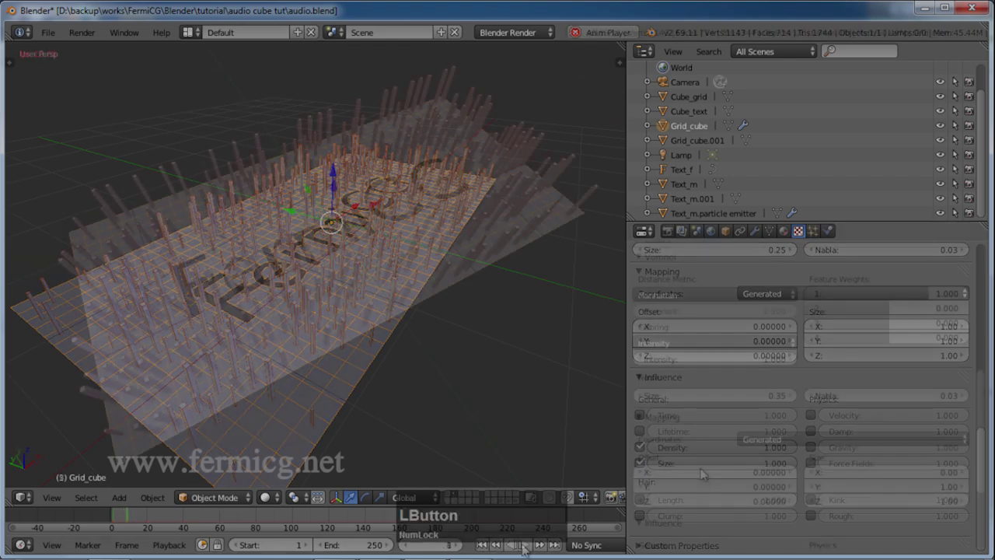
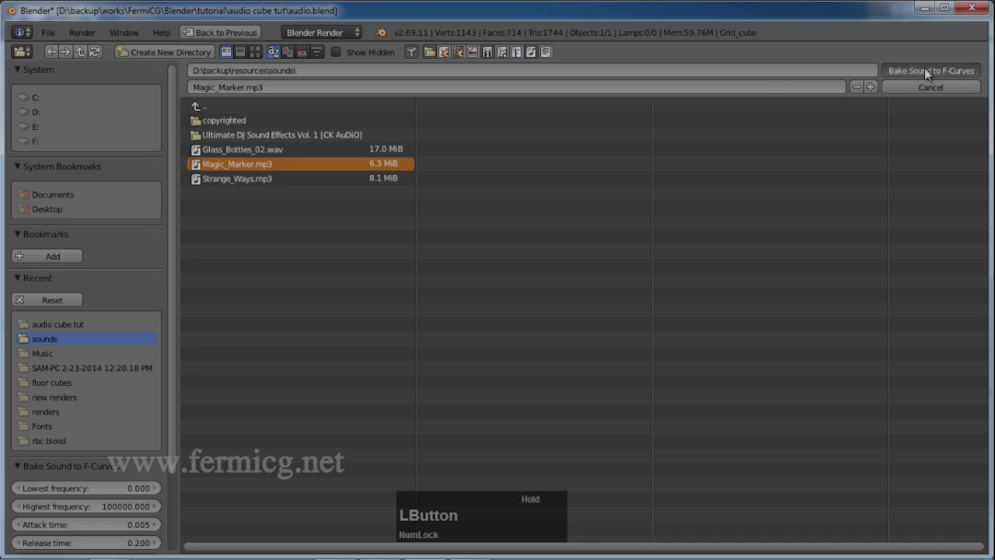
Load Magic_Marker.mp3 into the Speaker and play the animation with sound.
{"action": "left_click", "coordinate": [527, 545]}
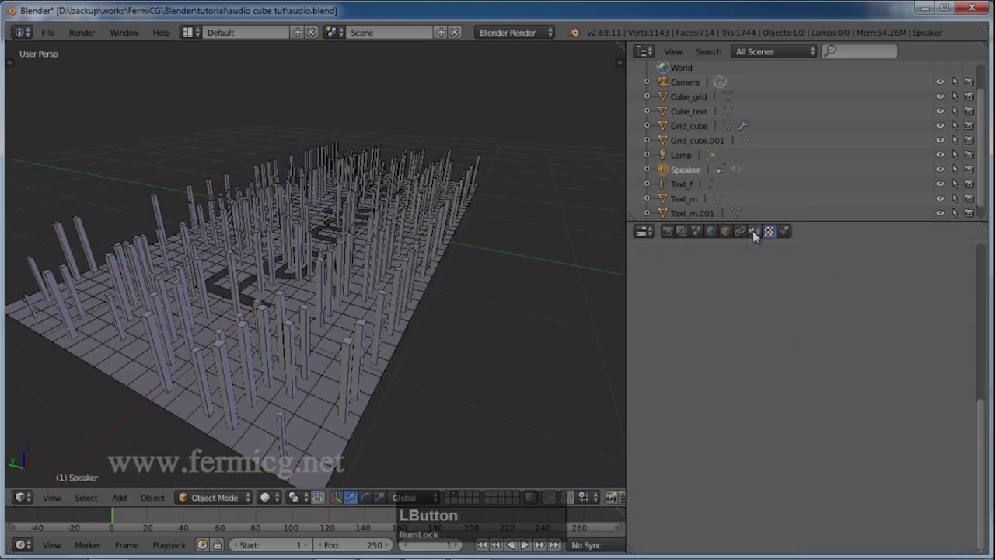
{"action": "left_click", "coordinate": [252, 168]}
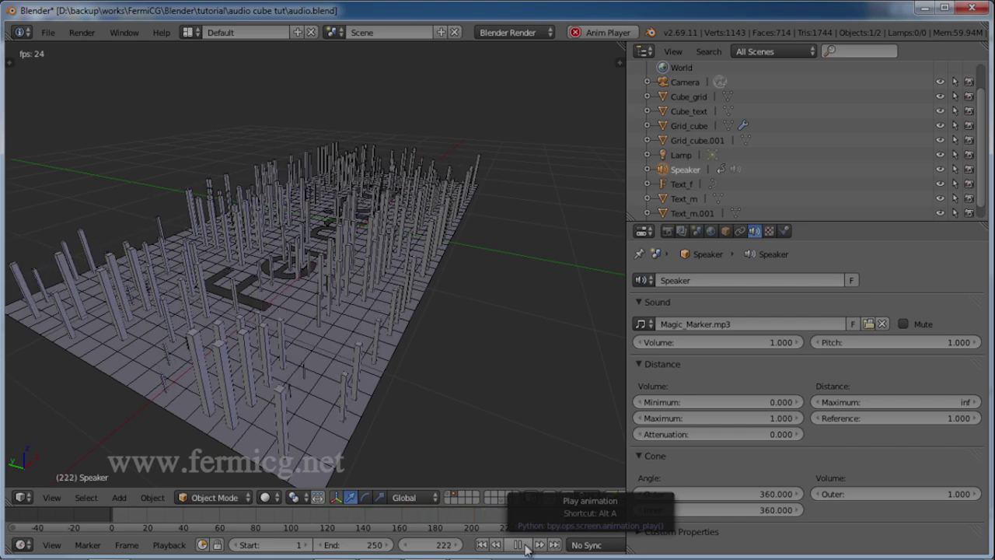
Select Grid_cube and orbit to review the rainbow pillars before revising the particle count.
{"action": "left_click", "coordinate": [531, 547]}
{"action": "middle_click", "coordinate": [820, 234]}
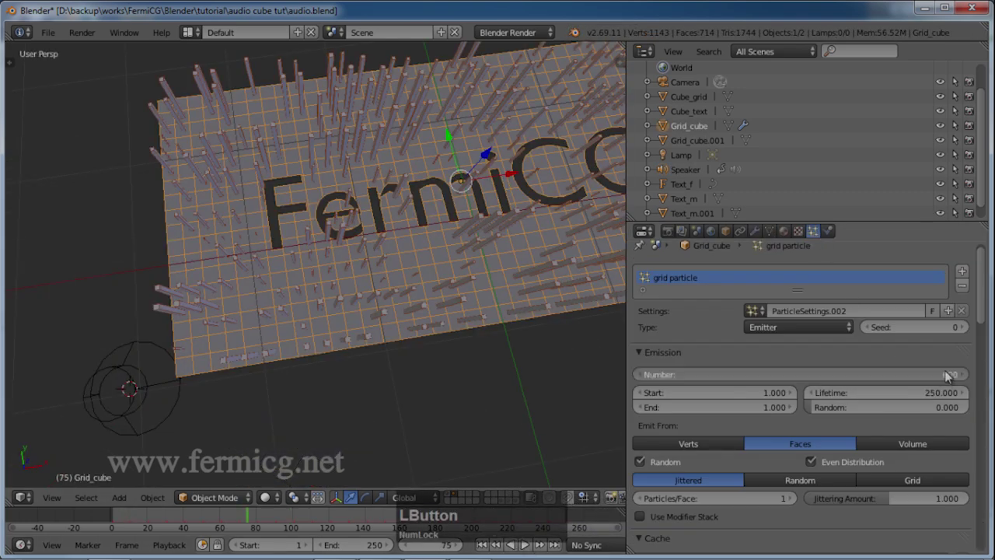
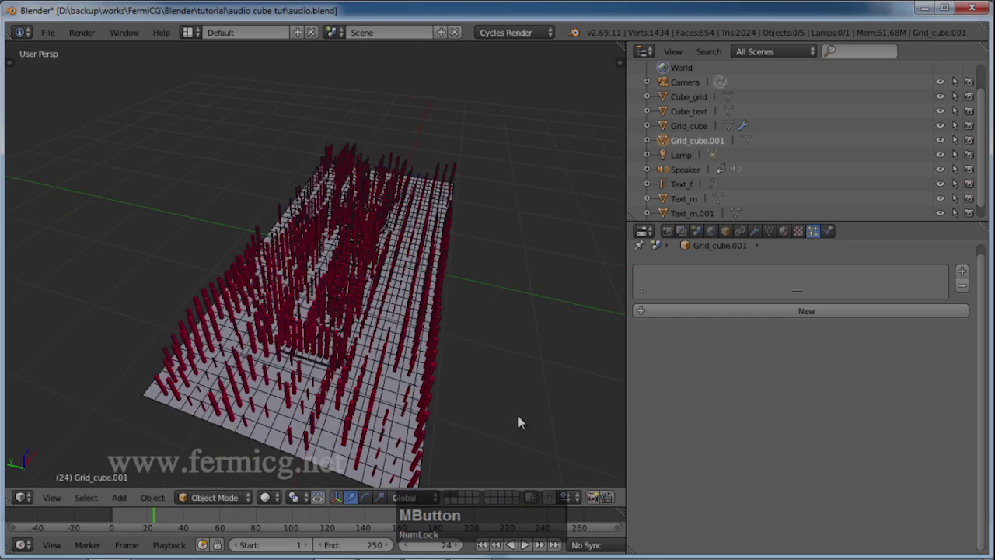
Isolate Grid_cube.001 in local view and start renaming it in the Outliner.
{"action": "left_click", "coordinate": [506, 502]}
{"action": "middle_click", "coordinate": [495, 299]}
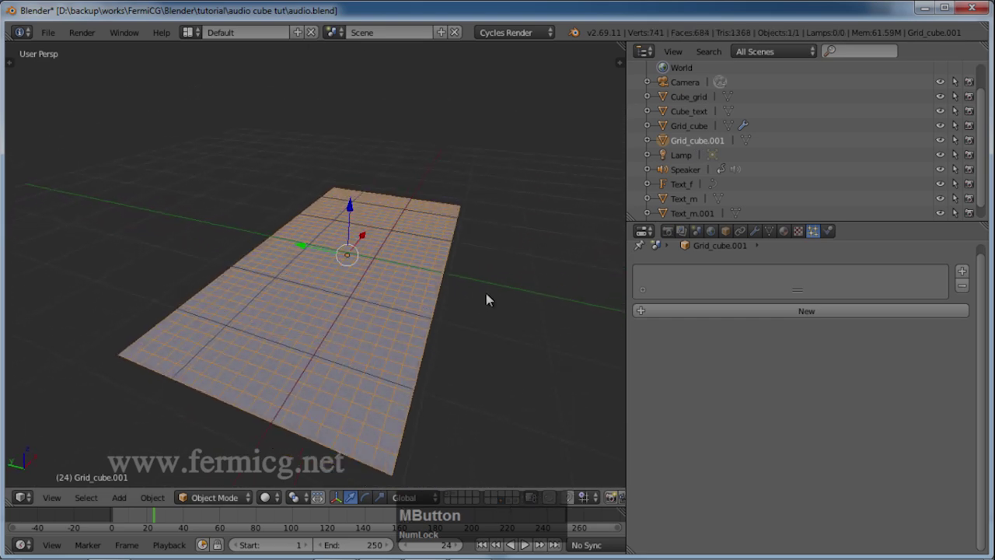
{"action": "left_click", "coordinate": [623, 325]}
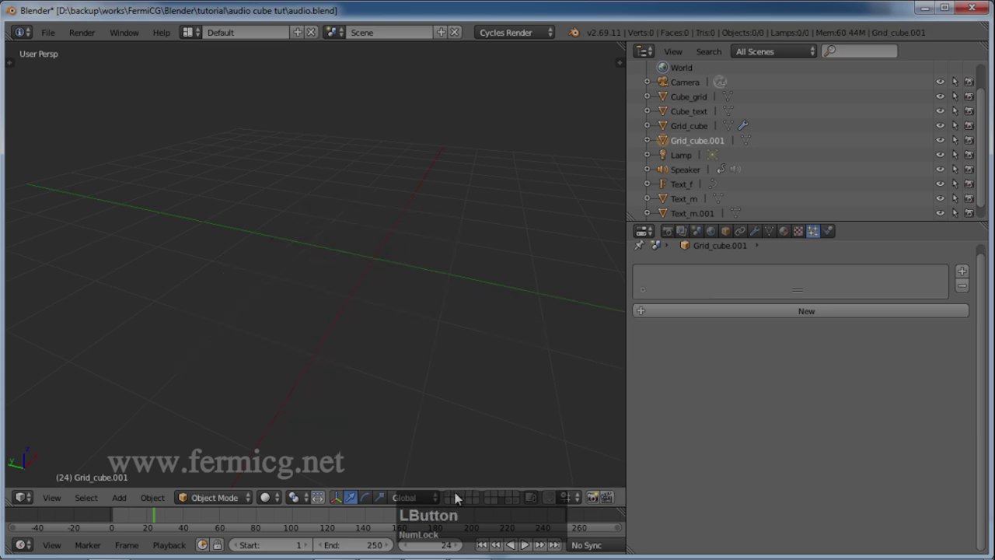
{"action": "left_click", "coordinate": [460, 496]}
{"action": "left_click", "coordinate": [467, 494]}
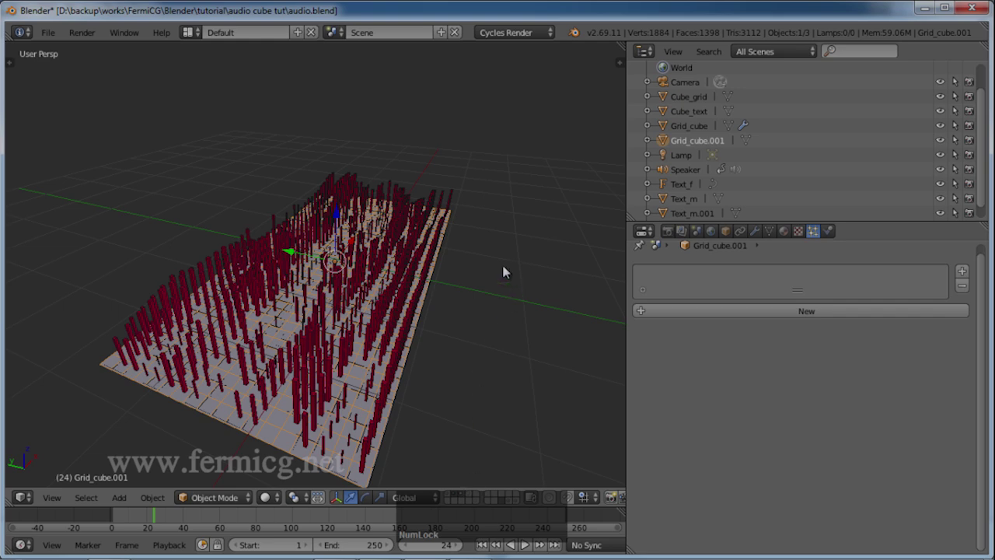
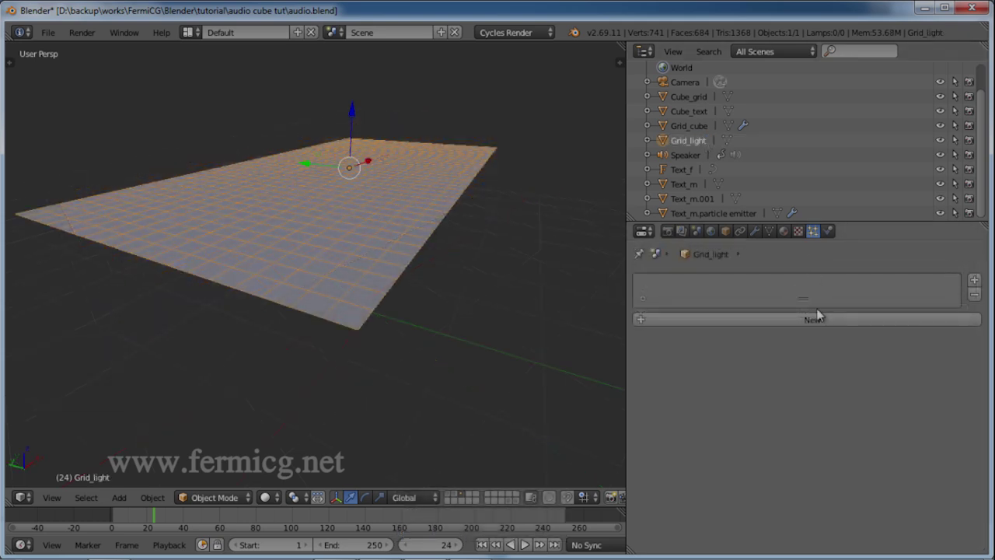
Give Grid_light a new particle system emitting 2000 from faces, rendered as Object duplicates.
{"action": "left_click", "coordinate": [831, 318]}
{"action": "left_click", "coordinate": [767, 323]}
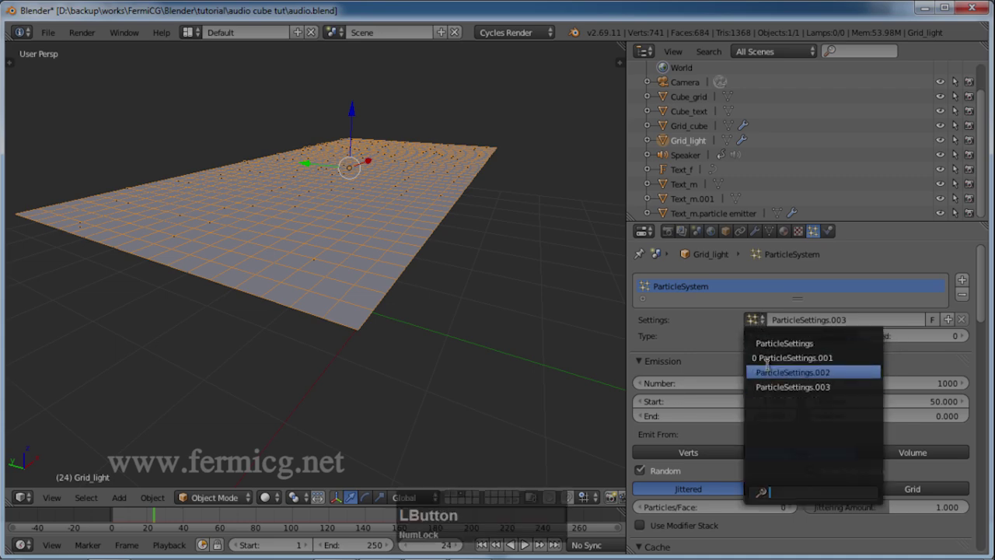
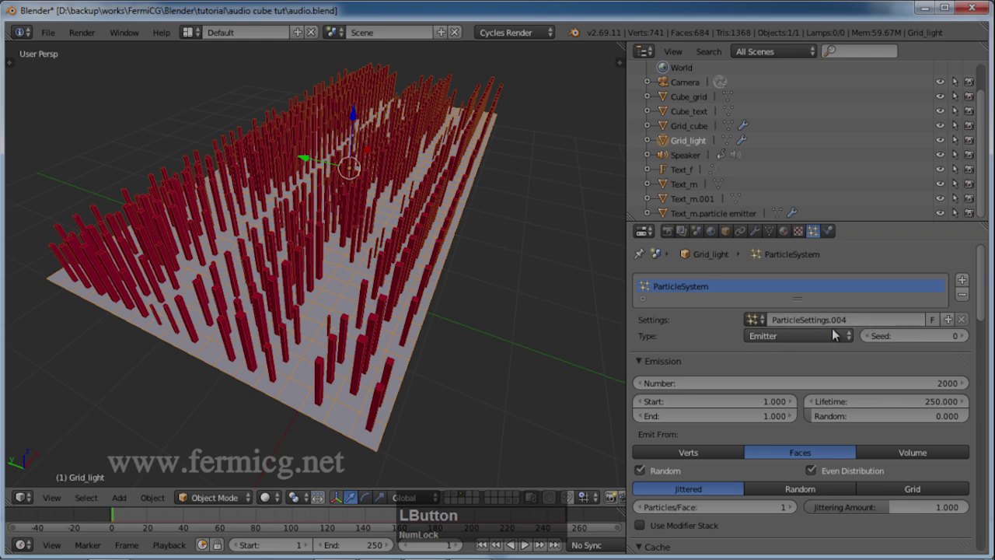
{"action": "left_click", "coordinate": [700, 289]}
{"action": "scroll", "scroll_direction": "down", "scroll_amount": 3}
{"action": "left_click", "coordinate": [969, 465]}
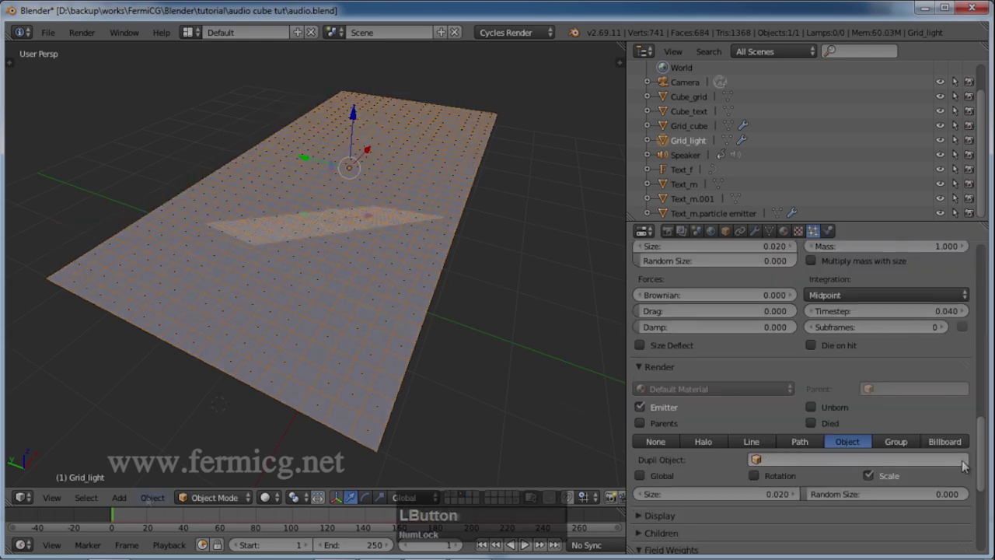
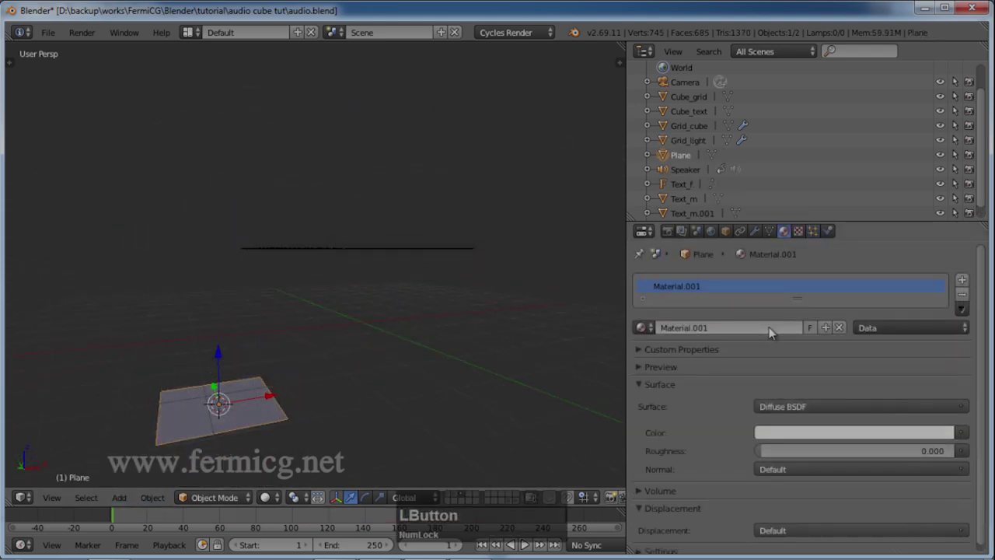
Create an Emission material named 'light' on the new plane.
{"action": "key", "text": "h"}
{"action": "key", "text": "Return"}
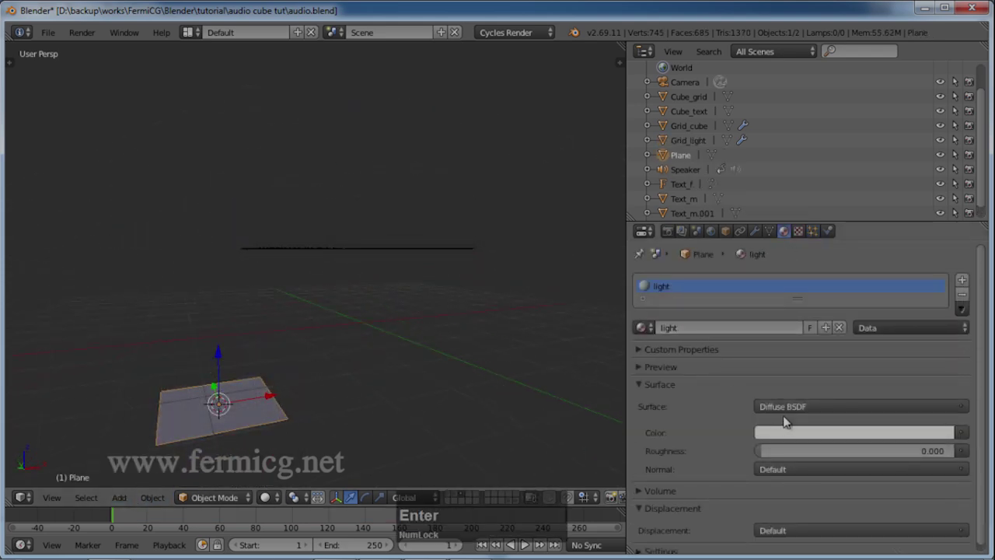
{"action": "left_click", "coordinate": [785, 415]}
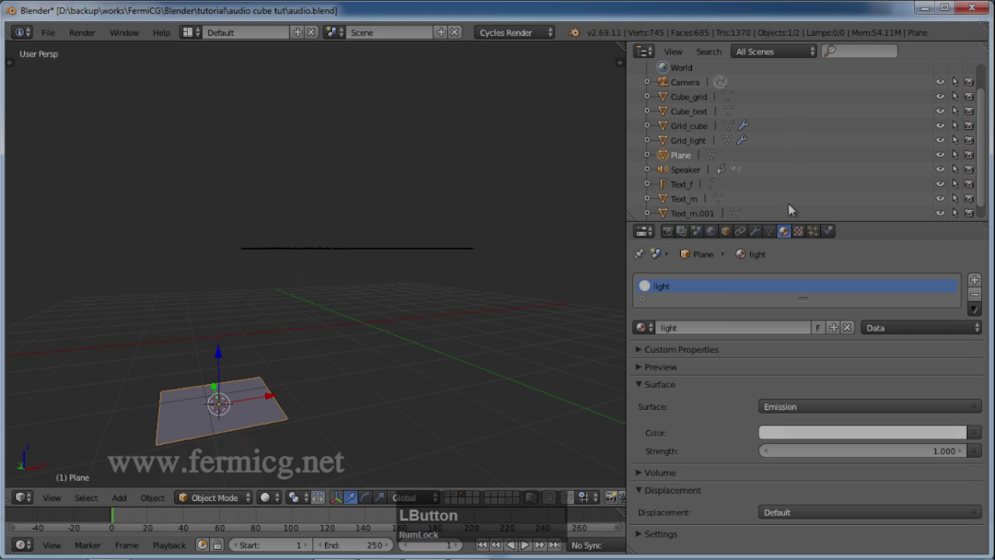
Rename the plane 'light plane' and pick it as Grid_light's Dupli Object.
{"action": "key", "text": "l"}
{"action": "type", "text": "ll"}
{"action": "key", "text": "Return"}
{"action": "left_click", "coordinate": [437, 299]}
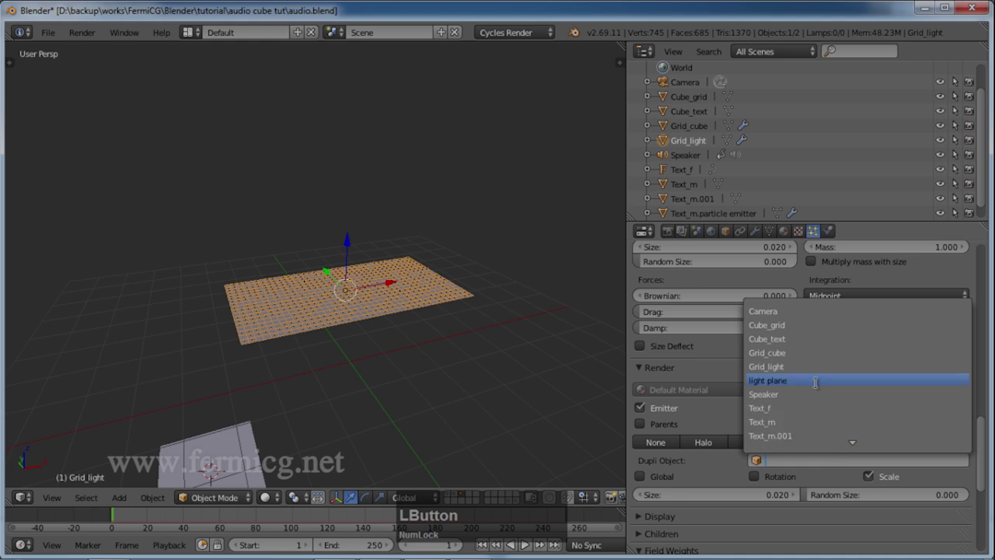
{"action": "left_click", "coordinate": [817, 382]}
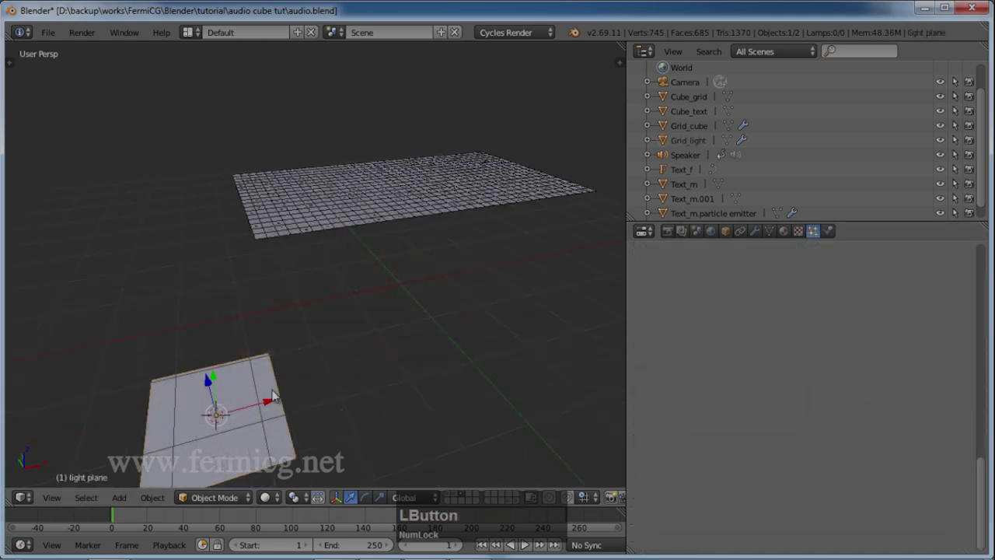
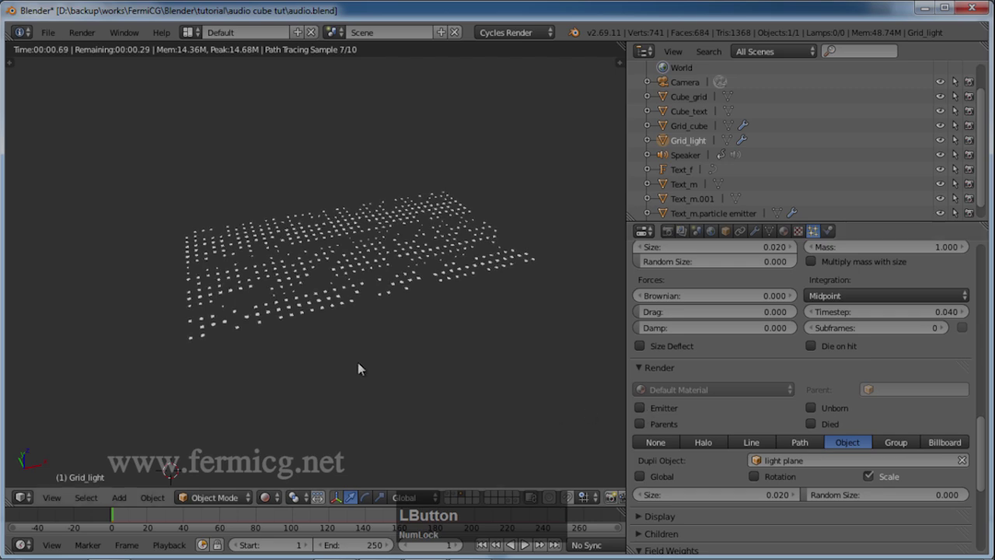
Set Grid_light's emission lifetime to 50 with lifetime randomness 1.0.
{"action": "scroll", "scroll_direction": "up", "scroll_amount": 3}
{"action": "middle_click", "coordinate": [360, 354]}
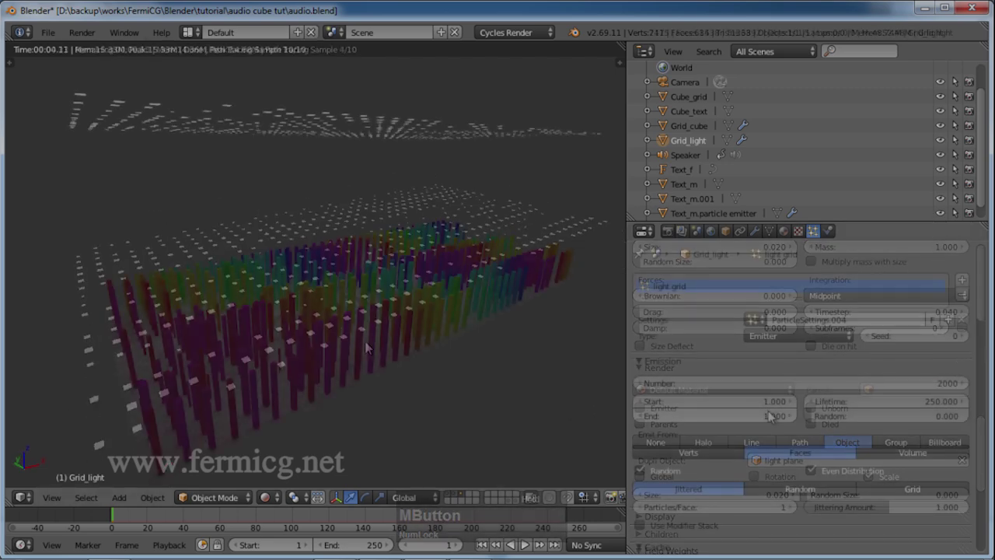
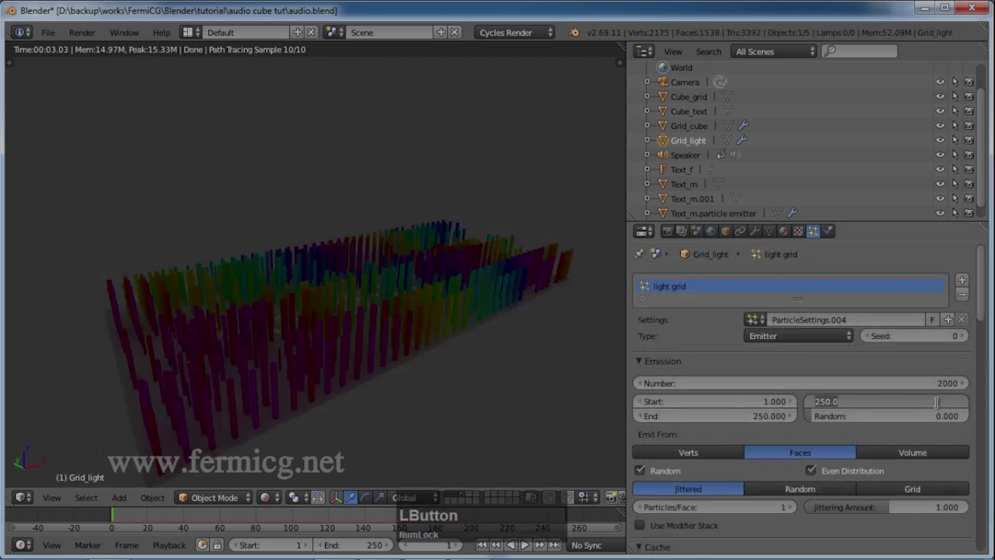
{"action": "type", "text": "50"}
{"action": "left_click", "coordinate": [952, 418]}
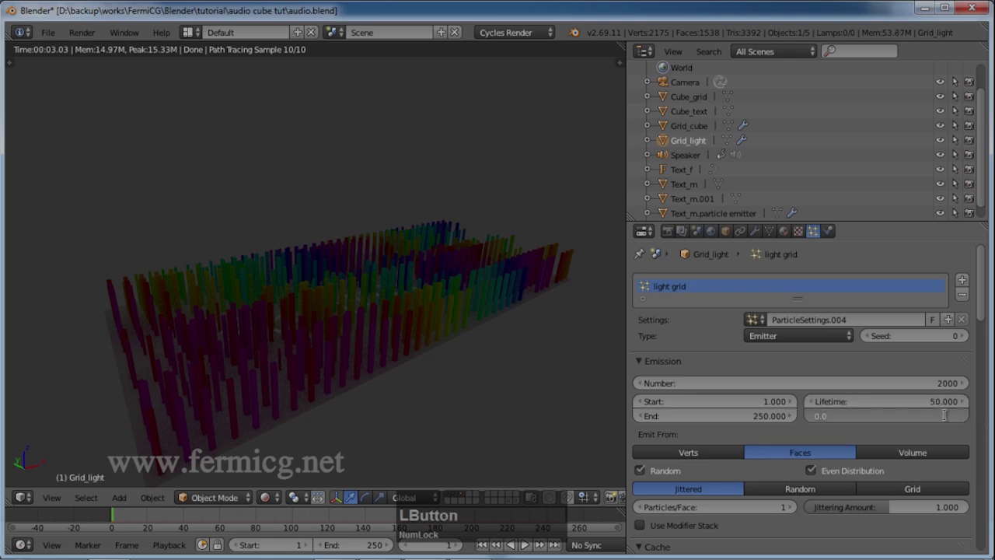
{"action": "key", "text": "1"}
{"action": "key", "text": "Return"}
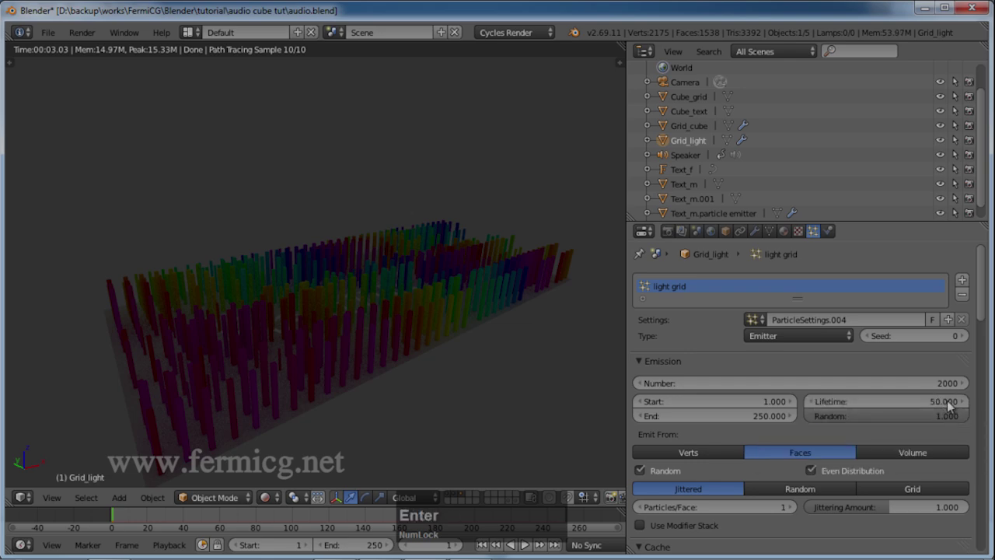
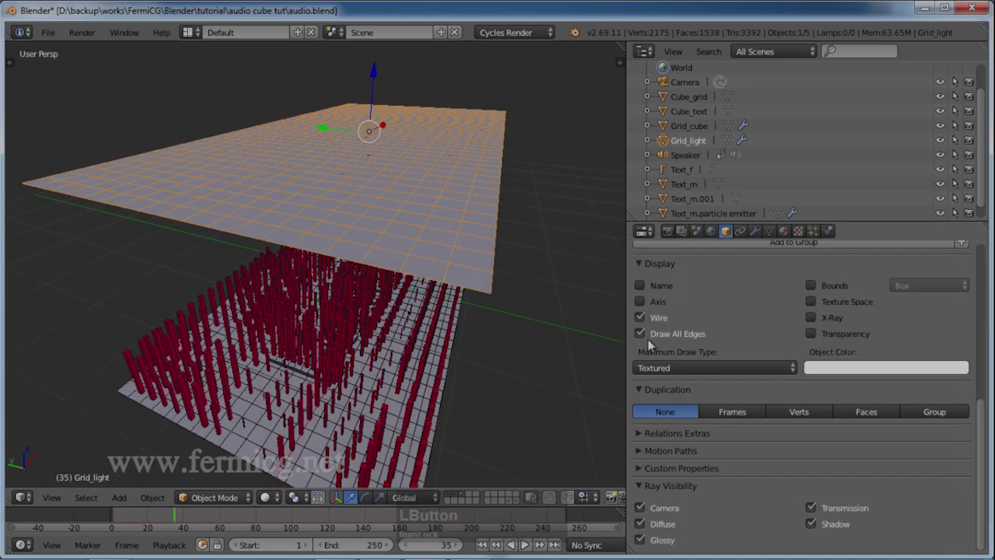
Disable Grid_light's wire and all-edges display so the glowing plates preview cleanly.
{"action": "left_click", "coordinate": [640, 328]}
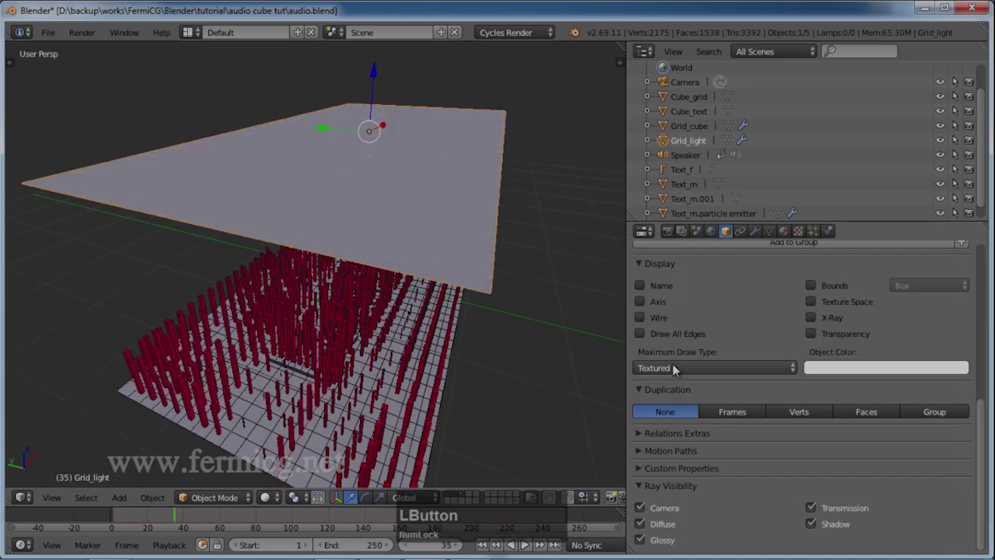
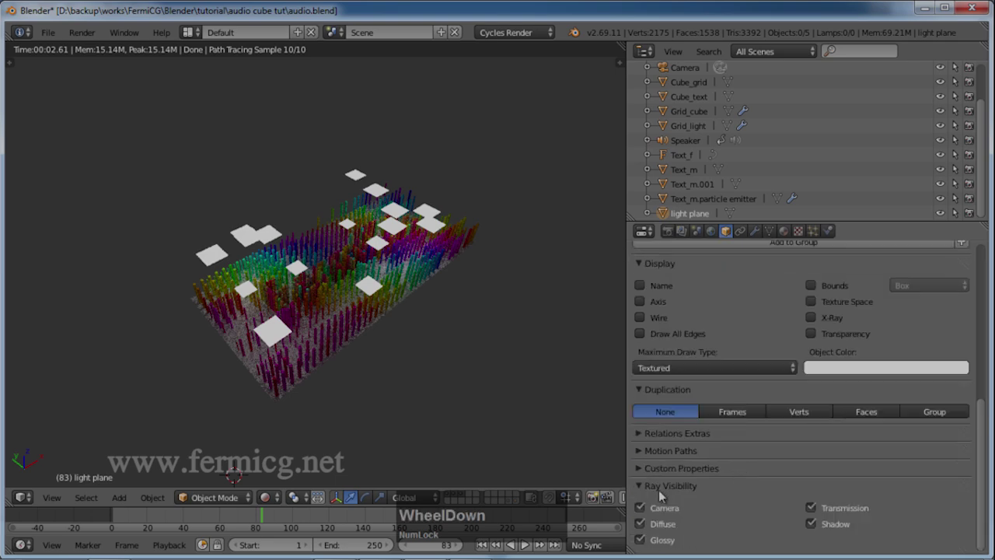
{"action": "scroll", "scroll_direction": "down", "scroll_amount": 3}
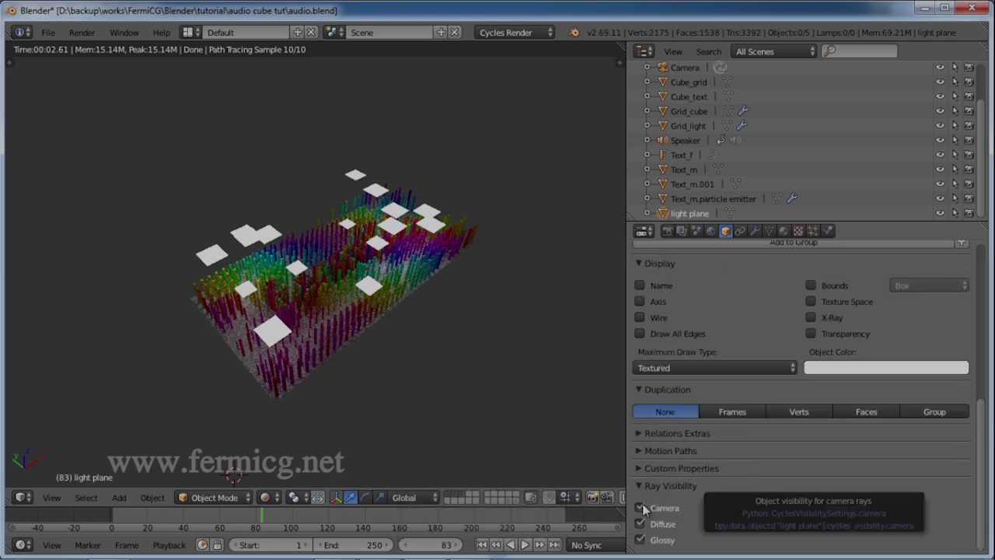
Hide the original light plane from the camera and bring up the light material's shader nodes.
{"action": "left_click", "coordinate": [644, 506]}
{"action": "left_click", "coordinate": [682, 409]}
{"action": "middle_click", "coordinate": [668, 492]}
{"action": "left_click", "coordinate": [626, 546]}
{"action": "left_click", "coordinate": [740, 501]}
Feed Particle Info Size through an Add math node (+0.5) into the Emission Strength.
{"action": "right_click", "coordinate": [689, 338]}
{"action": "left_click", "coordinate": [688, 336]}
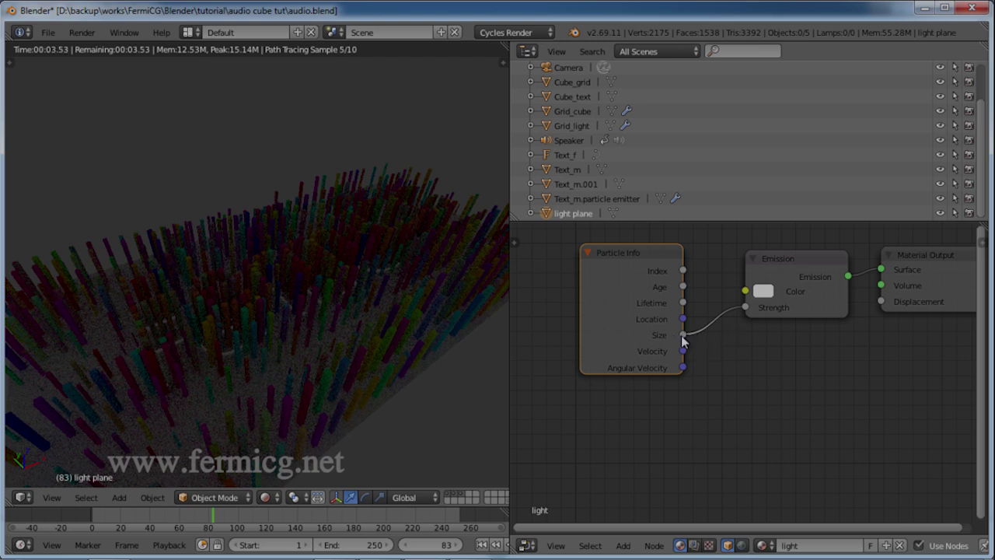
{"action": "middle_click", "coordinate": [629, 543]}
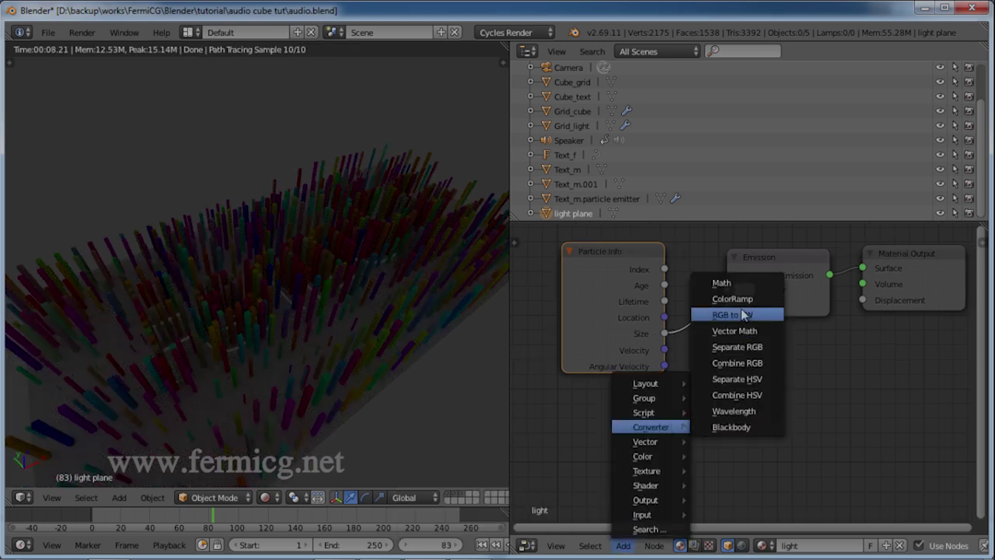
{"action": "left_click", "coordinate": [736, 287]}
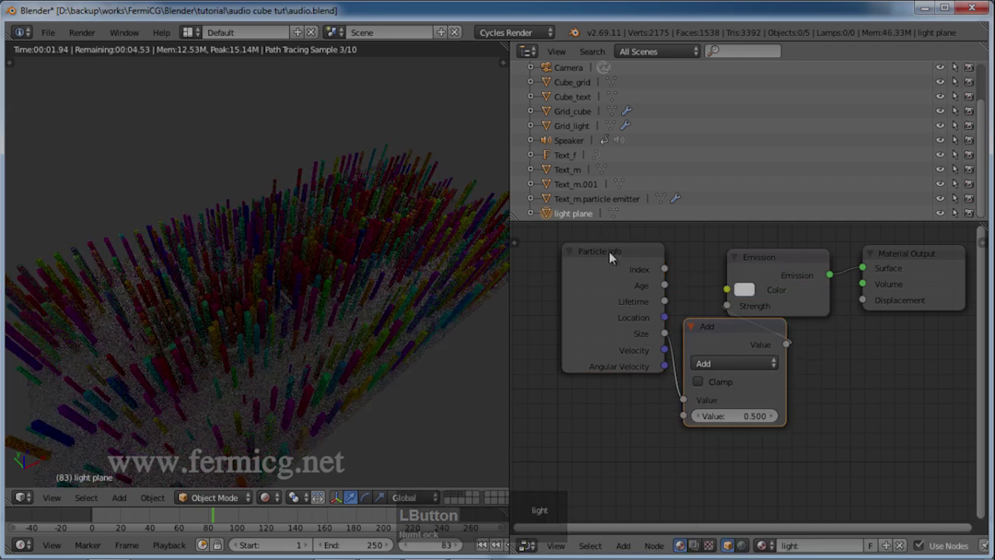
{"action": "left_click", "coordinate": [714, 368]}
Return to Grid_light's particle settings and adjust them for the size-driven emission.
{"action": "key", "text": "4"}
{"action": "key", "text": "Return"}
{"action": "scroll", "scroll_direction": "down", "scroll_amount": 3}
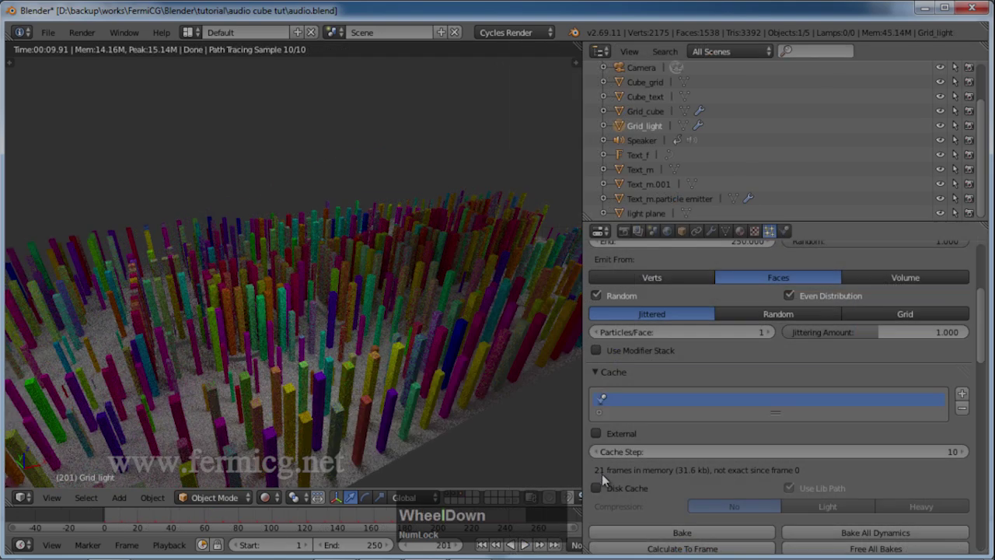
{"action": "left_click", "coordinate": [599, 494]}
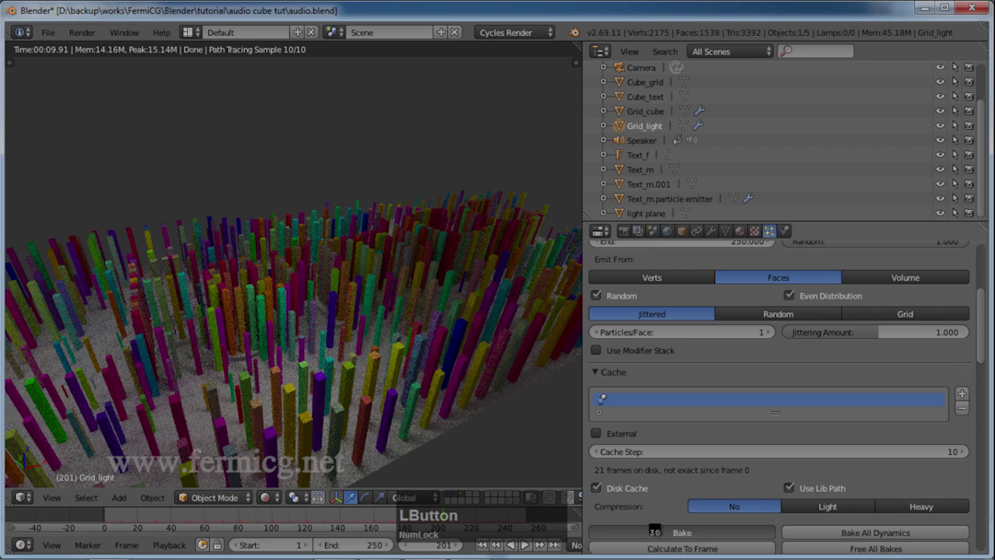
{"action": "scroll", "scroll_direction": "up", "scroll_amount": 3}
Bake the light grid particle cache and raise Cycles render samples from 10 to 500.
{"action": "left_click", "coordinate": [608, 293]}
{"action": "middle_click", "coordinate": [600, 289]}
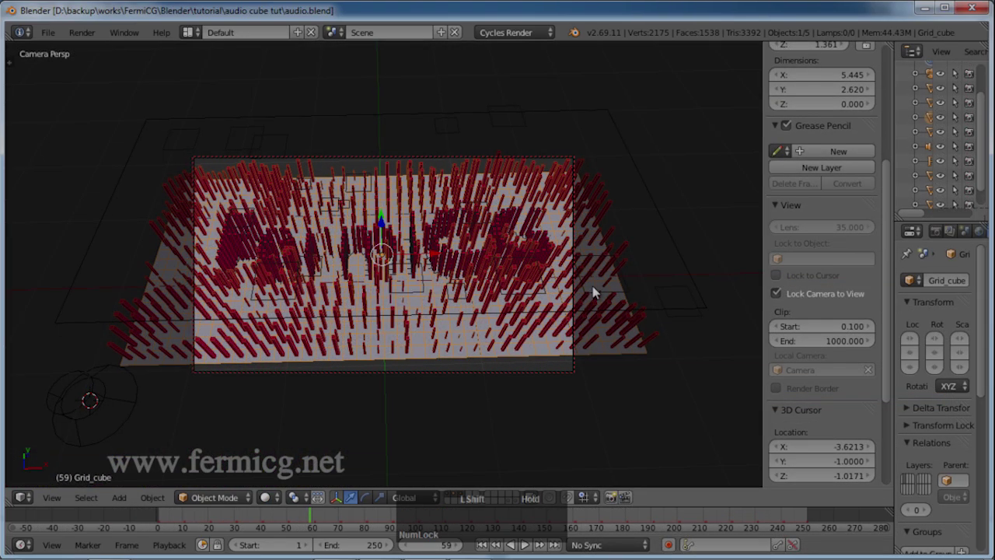
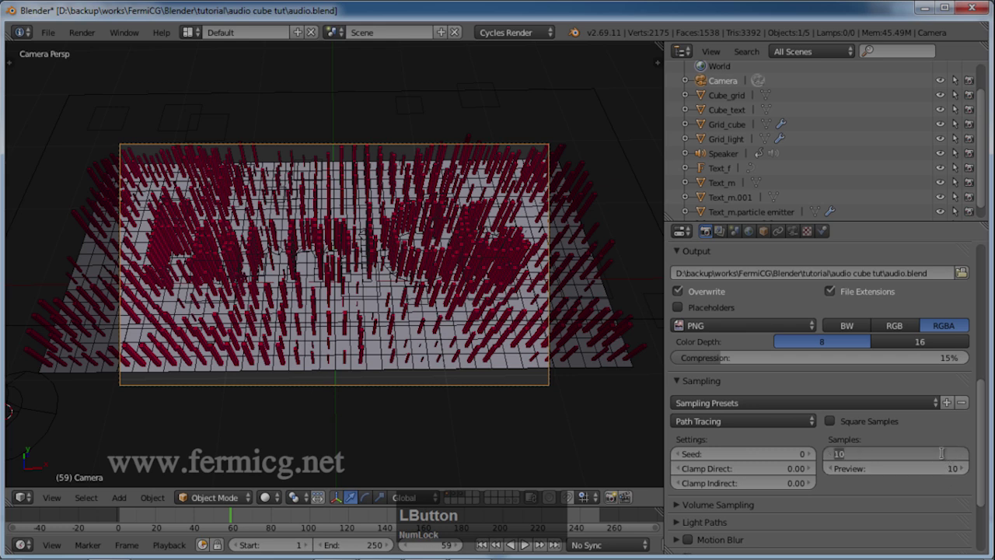
{"action": "key", "text": "Return"}
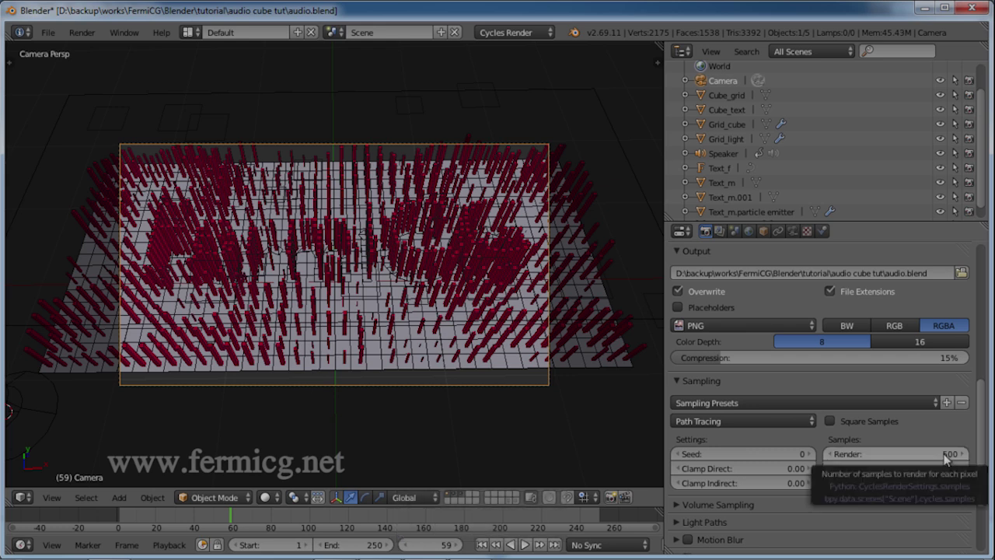